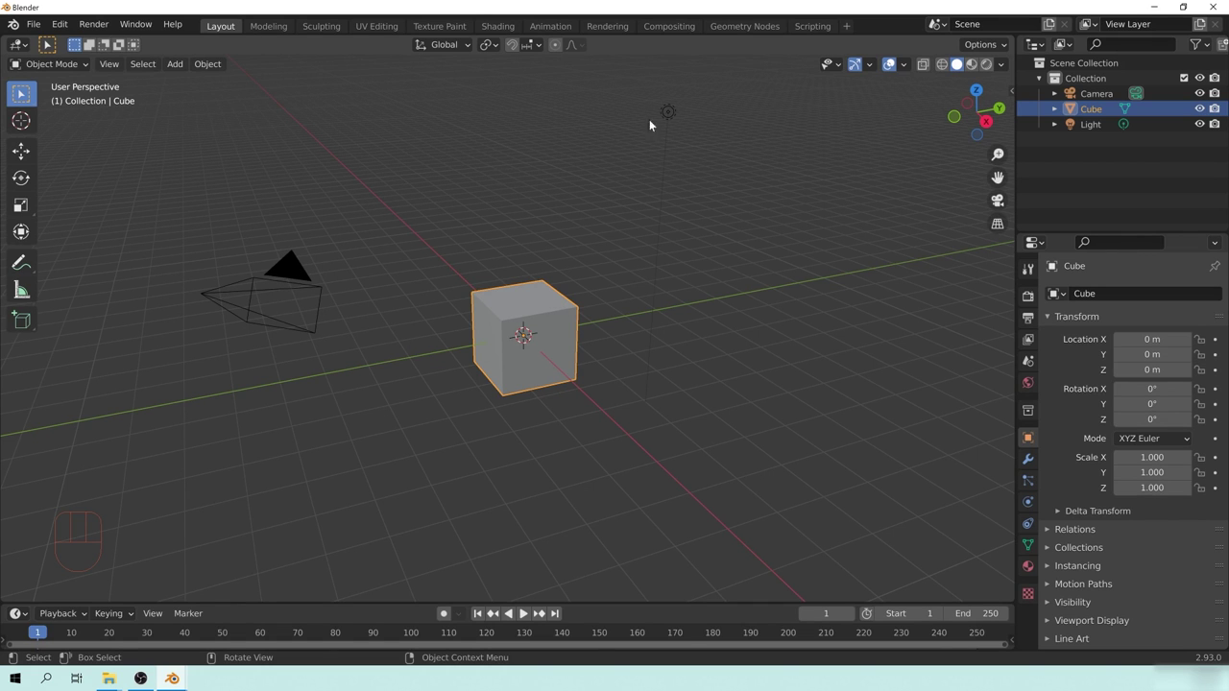
# Step: Delete the light so only the camera and cube remain, orbiting to find it
pyautogui.moveTo(548, 316); pyautogui.dragTo(540, 300)
pyautogui.moveTo(539, 316); pyautogui.dragTo(551, 336)
pyautogui.moveTo(552, 340); pyautogui.dragTo(558, 355)
pyautogui.moveTo(596, 346); pyautogui.dragTo(597, 323)
pyautogui.middleClick(571, 320)
pyautogui.moveTo(567, 304); pyautogui.dragTo(589, 318)
pyautogui.middleClick(601, 342)
pyautogui.moveTo(596, 323); pyautogui.dragTo(605, 342)
pyautogui.middleClick(561, 328)
pyautogui.middleClick(557, 349)
pyautogui.middleClick(572, 340)
pyautogui.middleClick(565, 357)
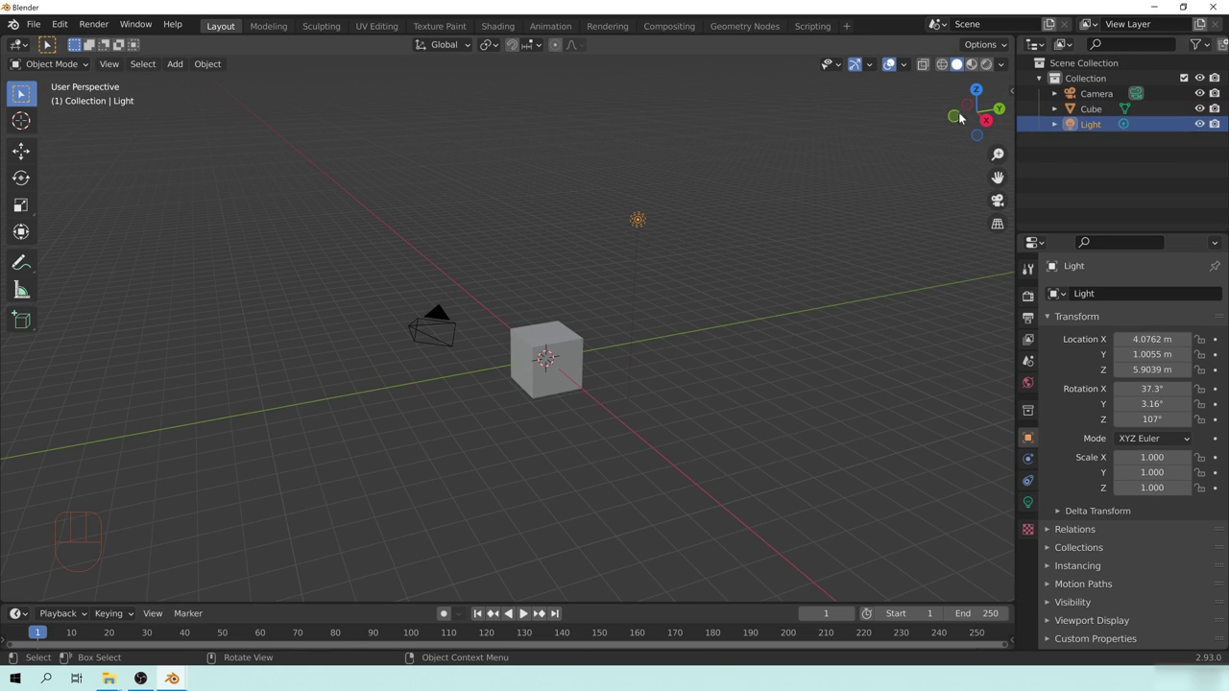
pyautogui.press('x')
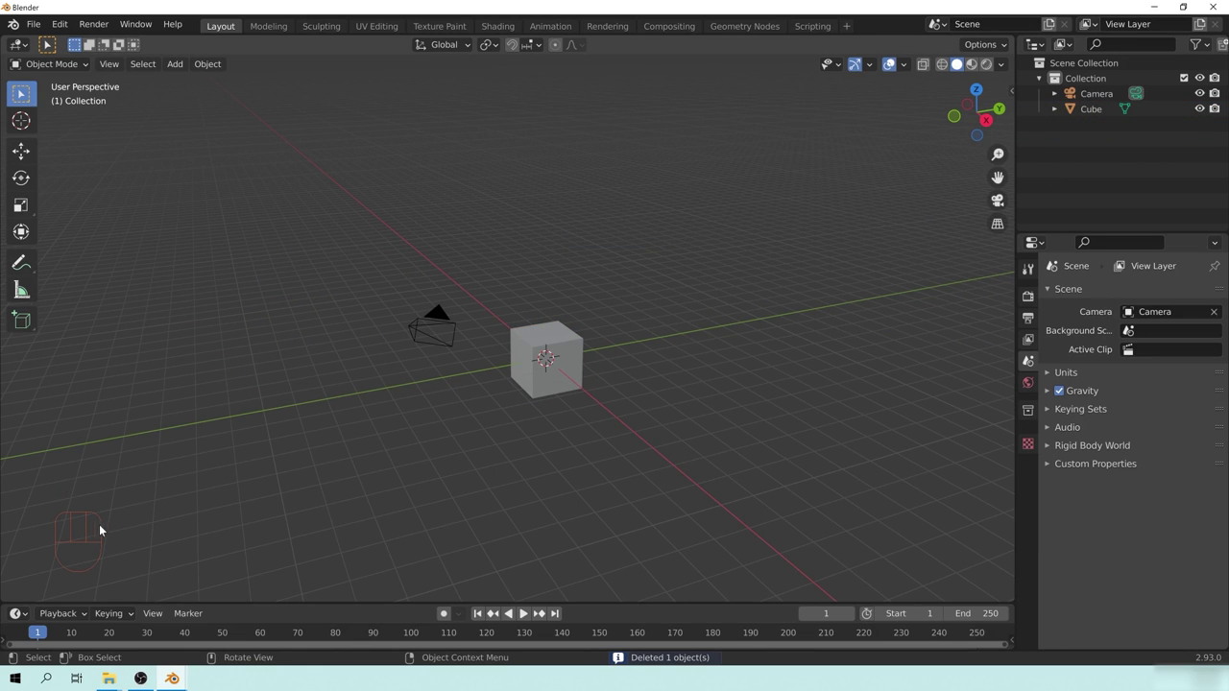
# Step: Select the default 2 m cube and orbit around it to inspect it
pyautogui.click(175, 461)
pyautogui.moveTo(212, 423); pyautogui.dragTo(317, 505)
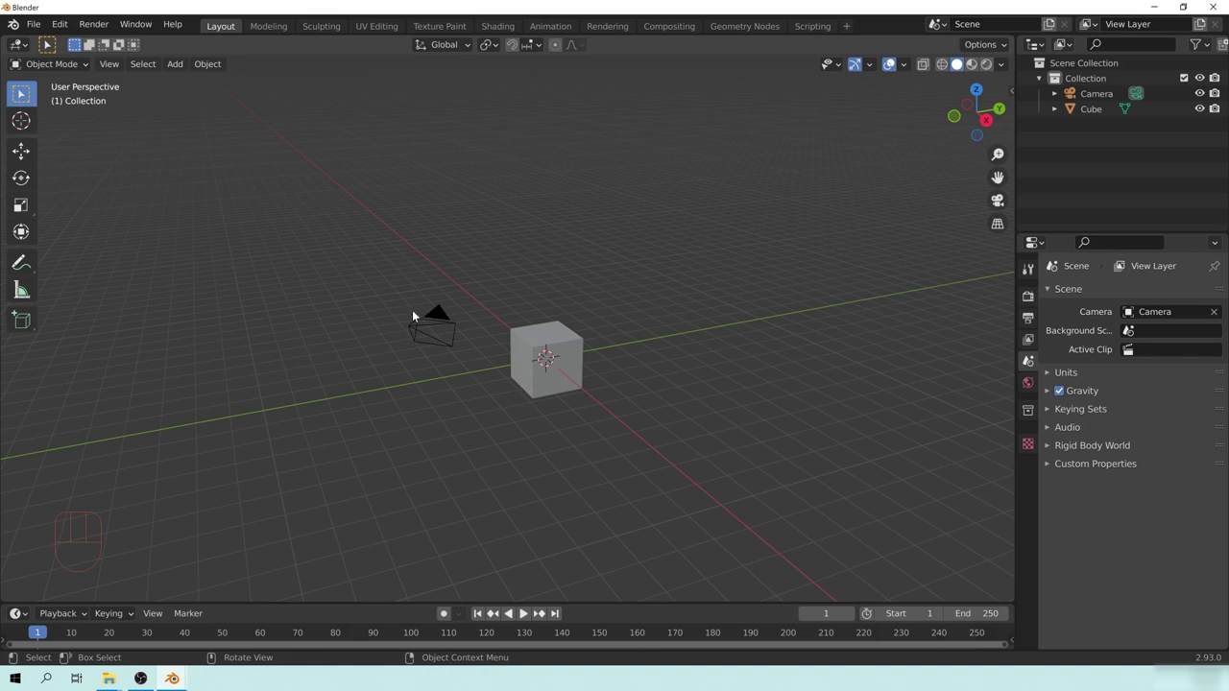
pyautogui.middleClick(533, 371)
pyautogui.moveTo(562, 355); pyautogui.dragTo(531, 375)
pyautogui.middleClick(525, 364)
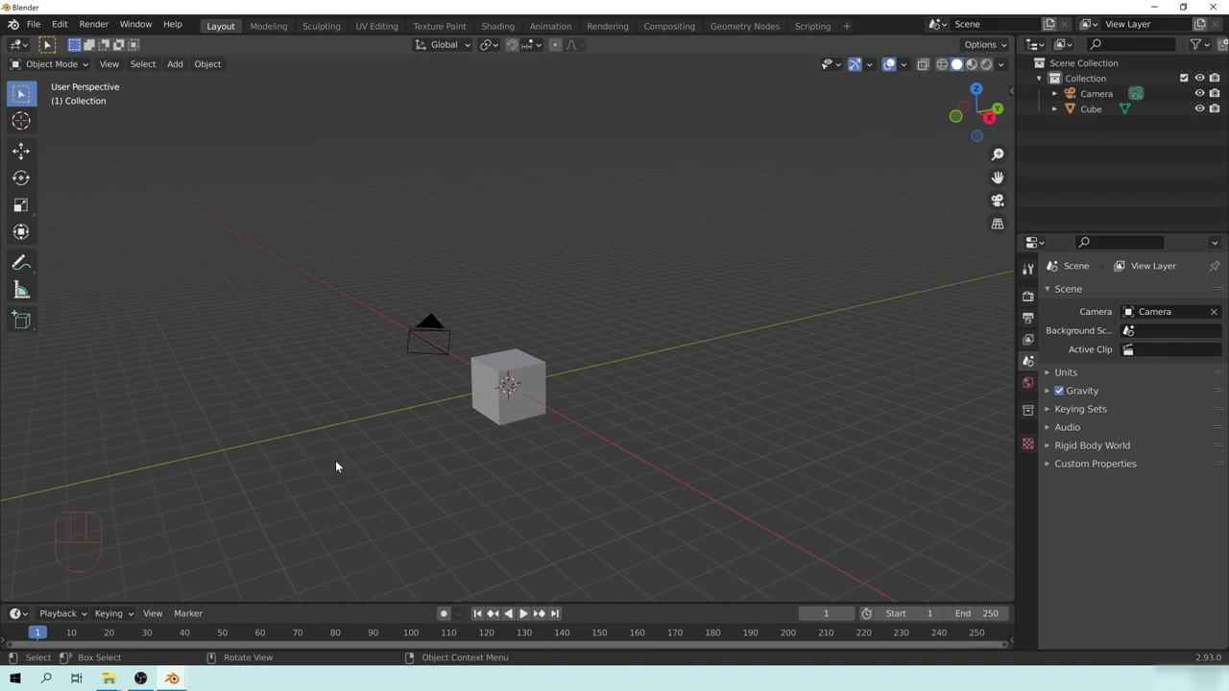
pyautogui.middleClick(537, 405)
pyautogui.moveTo(581, 386); pyautogui.dragTo(552, 397)
pyautogui.middleClick(494, 377)
pyautogui.moveTo(529, 386); pyautogui.dragTo(557, 361)
pyautogui.middleClick(583, 261)
# Step: Set the cube's dimensions to 30 × 30 × 10 m in the N sidebar and enter Edit Mode
pyautogui.press('n')
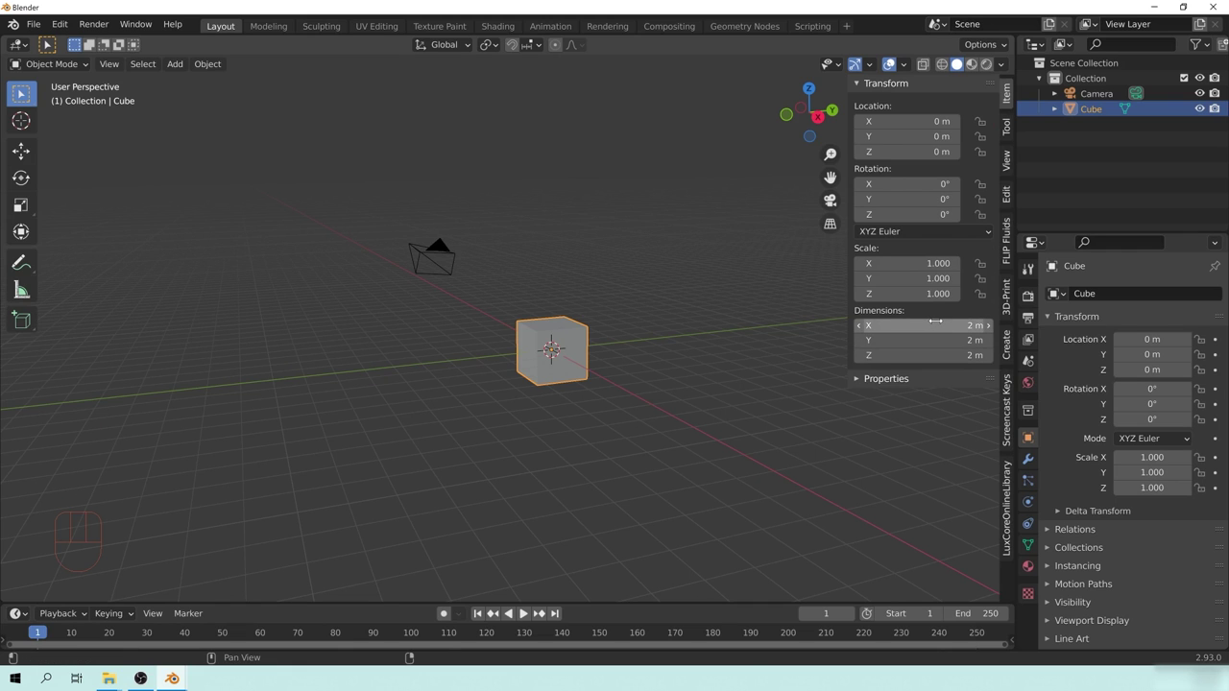
pyautogui.middleClick(555, 309)
pyautogui.moveTo(599, 315); pyautogui.dragTo(578, 322)
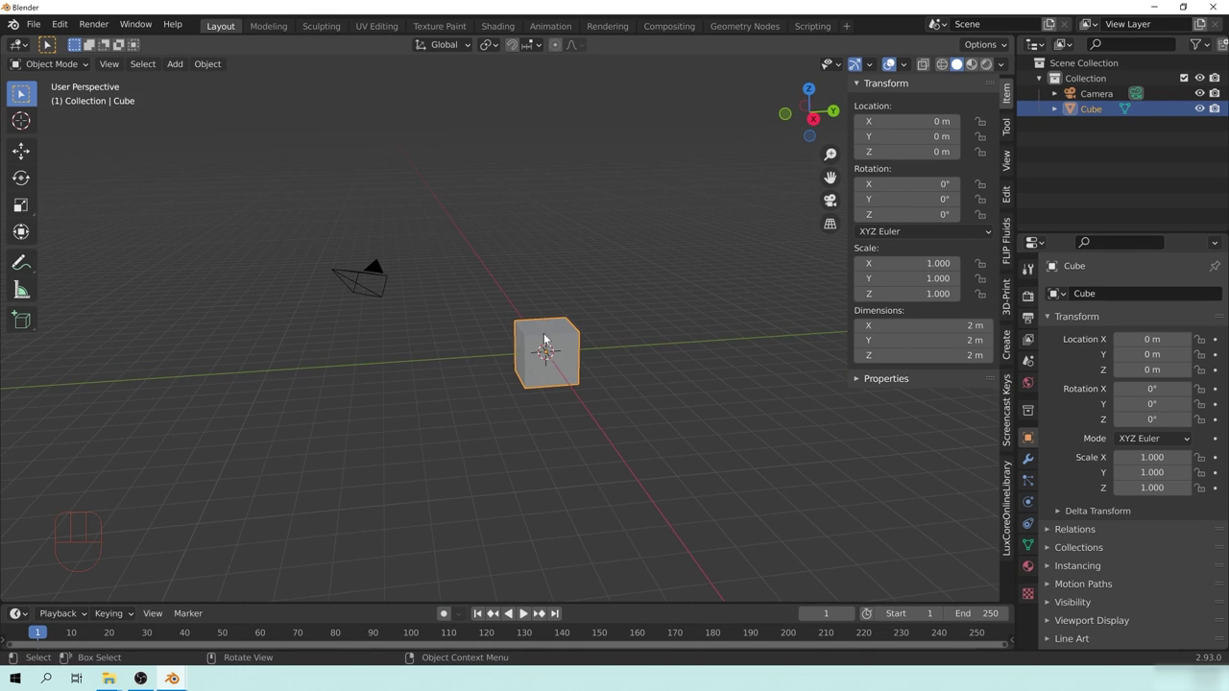
pyautogui.middleClick(558, 335)
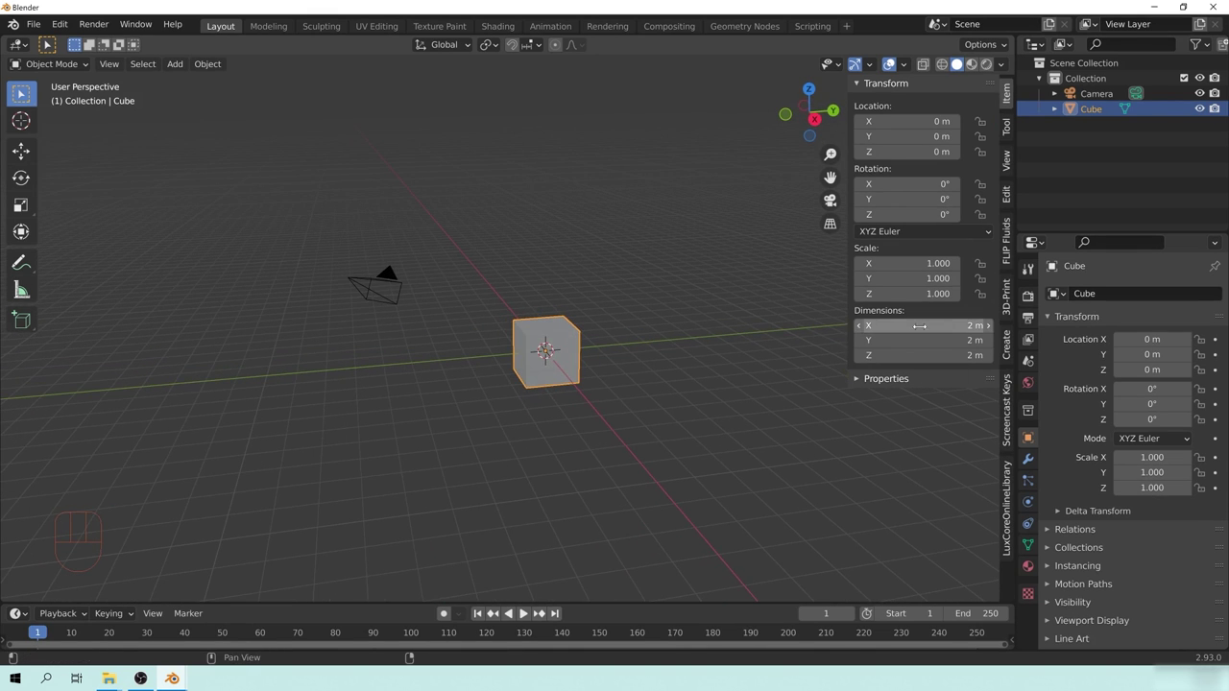
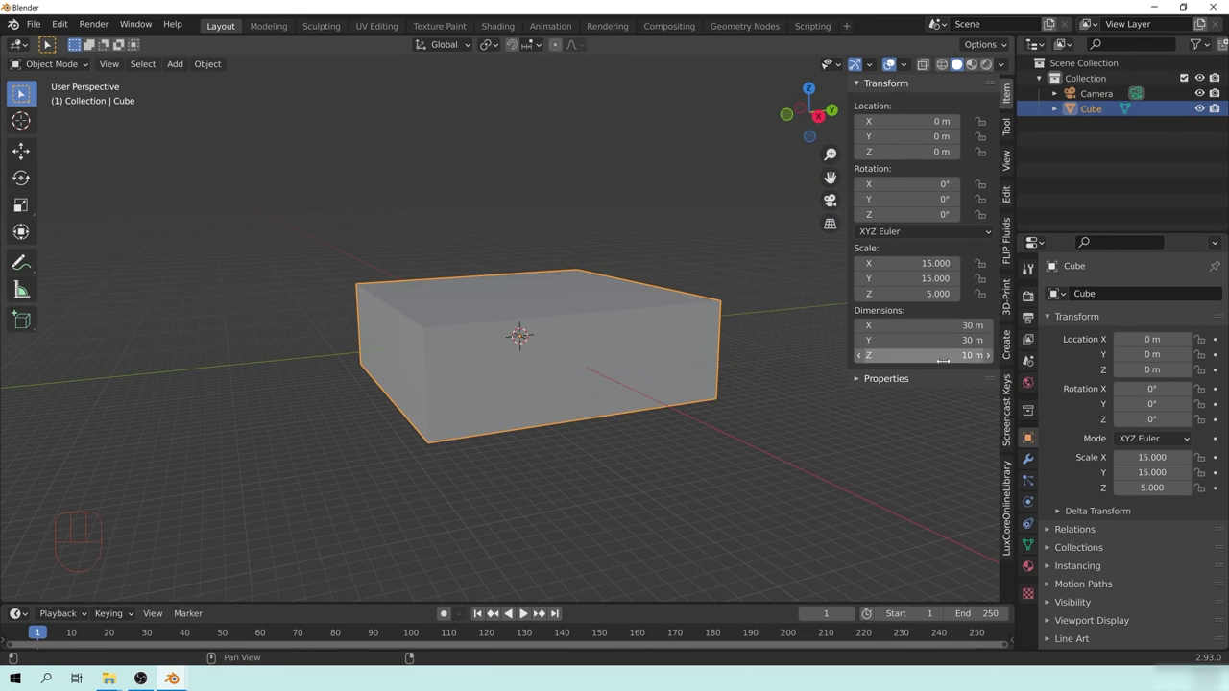
pyautogui.moveTo(644, 412); pyautogui.dragTo(512, 402)
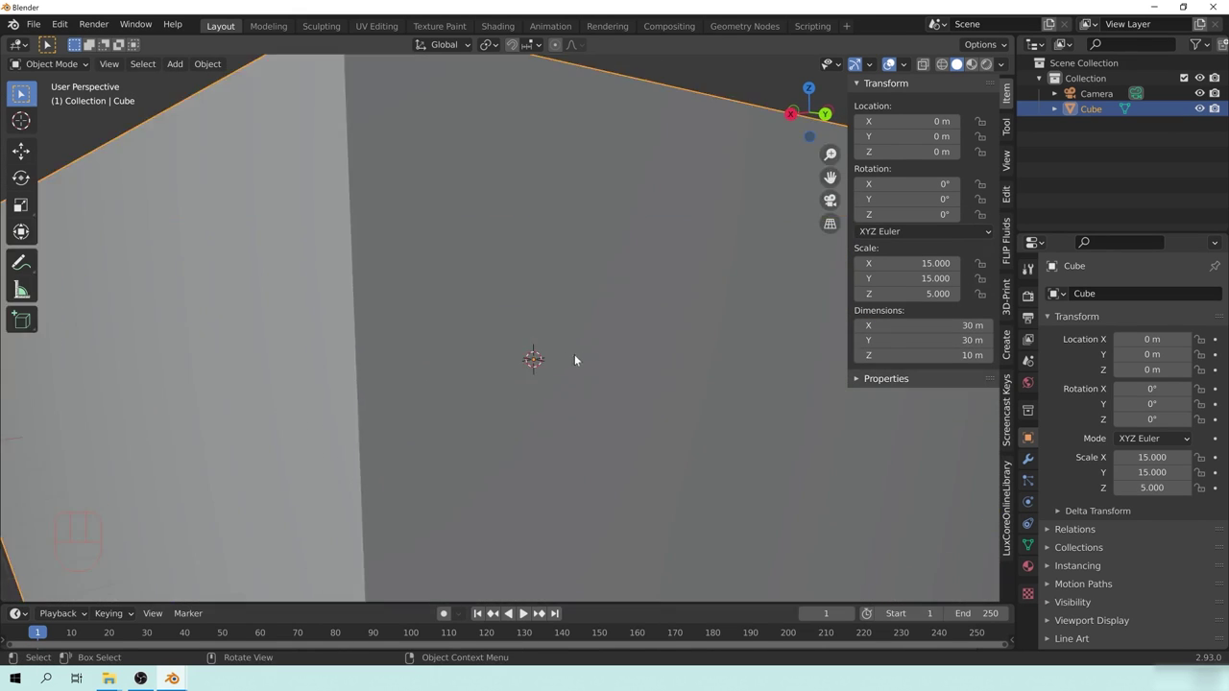
pyautogui.moveTo(620, 383); pyautogui.dragTo(830, 381)
pyautogui.moveTo(631, 315); pyautogui.dragTo(606, 349)
pyautogui.moveTo(646, 374); pyautogui.dragTo(625, 374)
pyautogui.press('Tab')
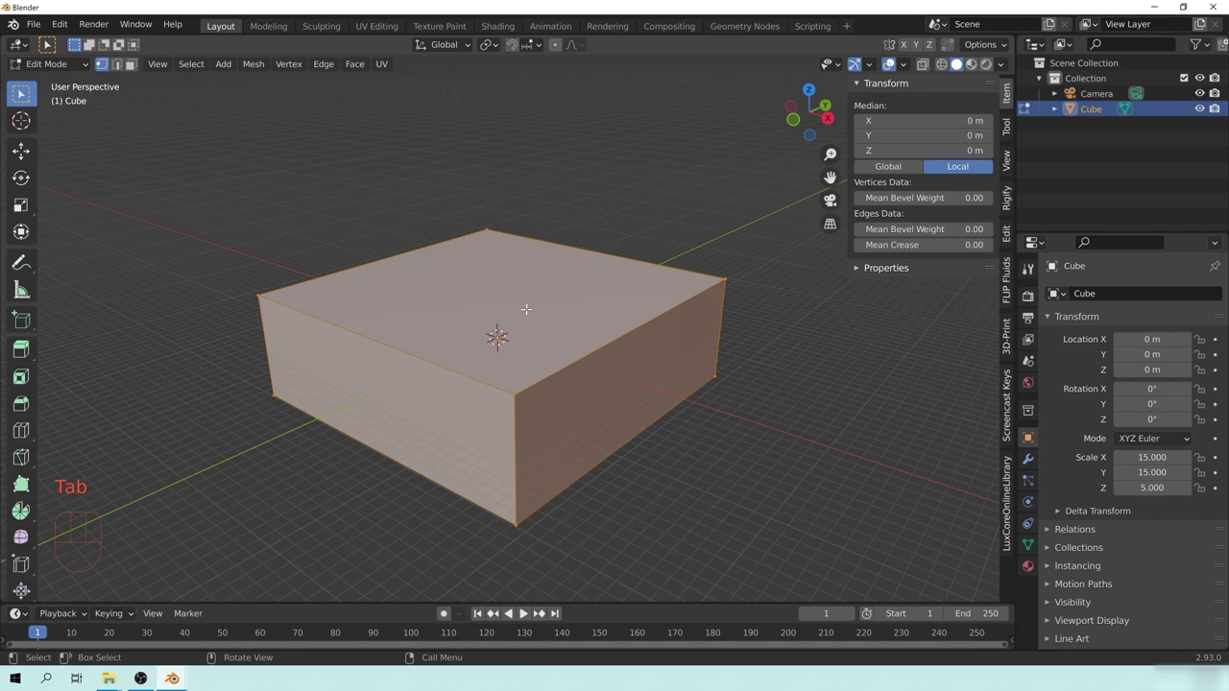
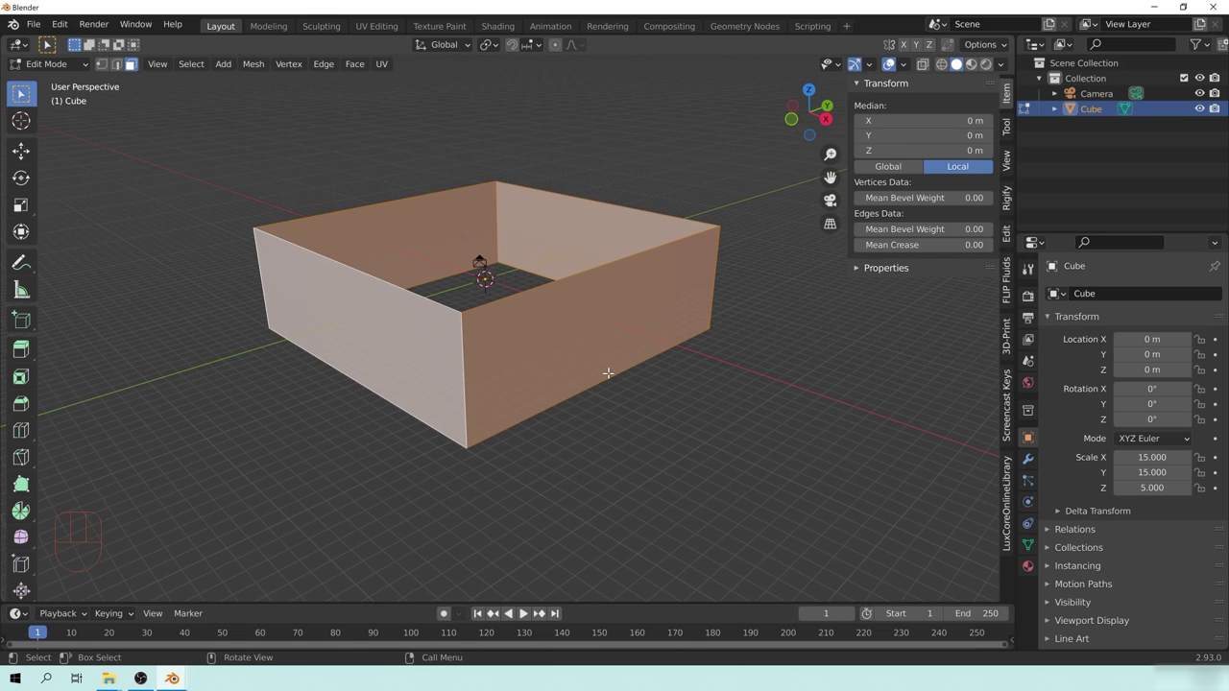
# Step: Extrude the open box's walls along normals and shrink/fatten them into thick walls
pyautogui.press('e')
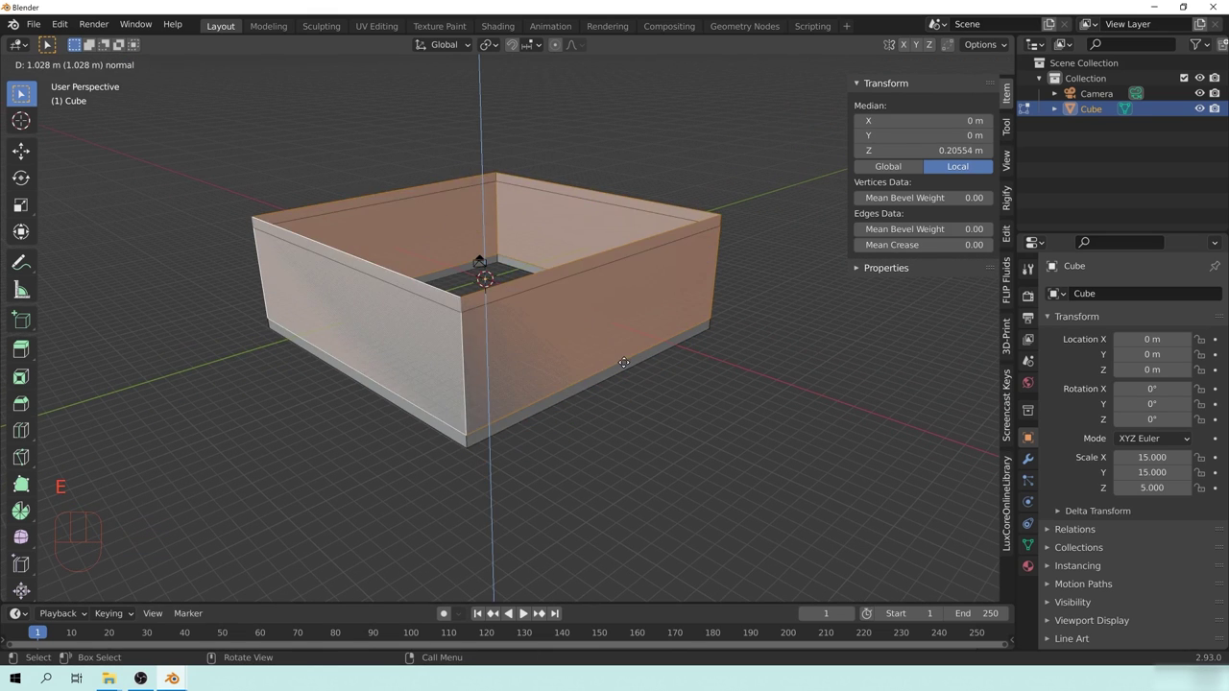
pyautogui.press('alt+s')
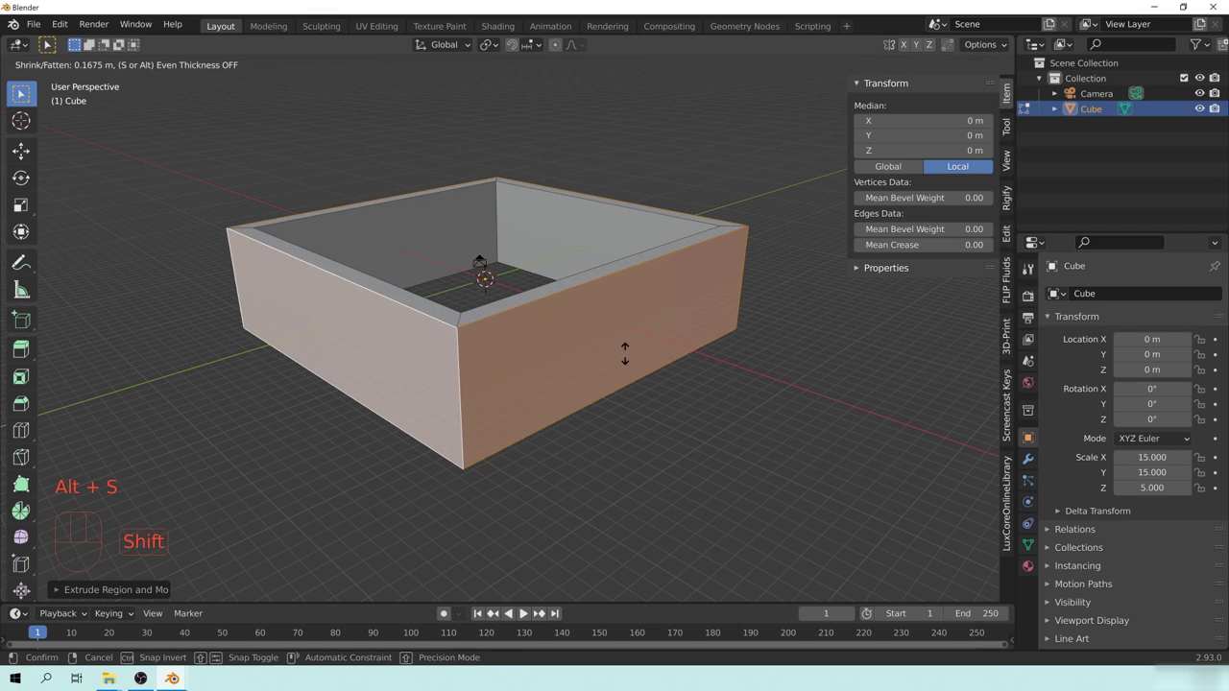
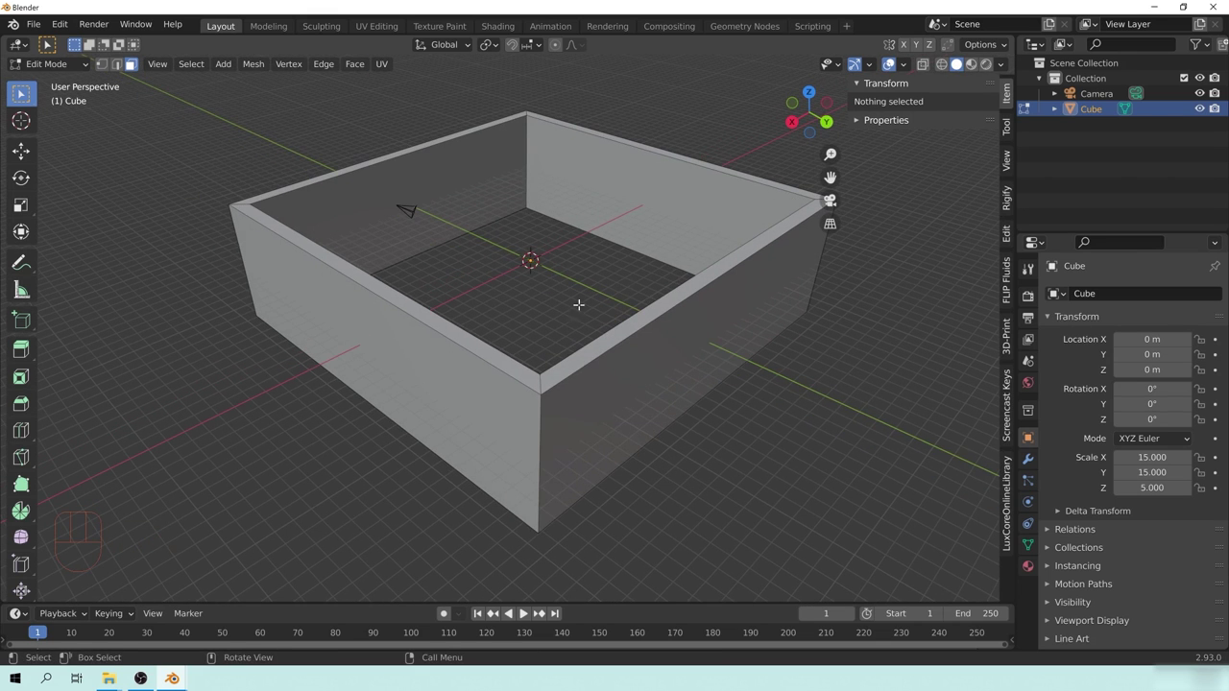
# Step: Set the box's Viewport Display to Wire so it shows as an outline
pyautogui.press('a')
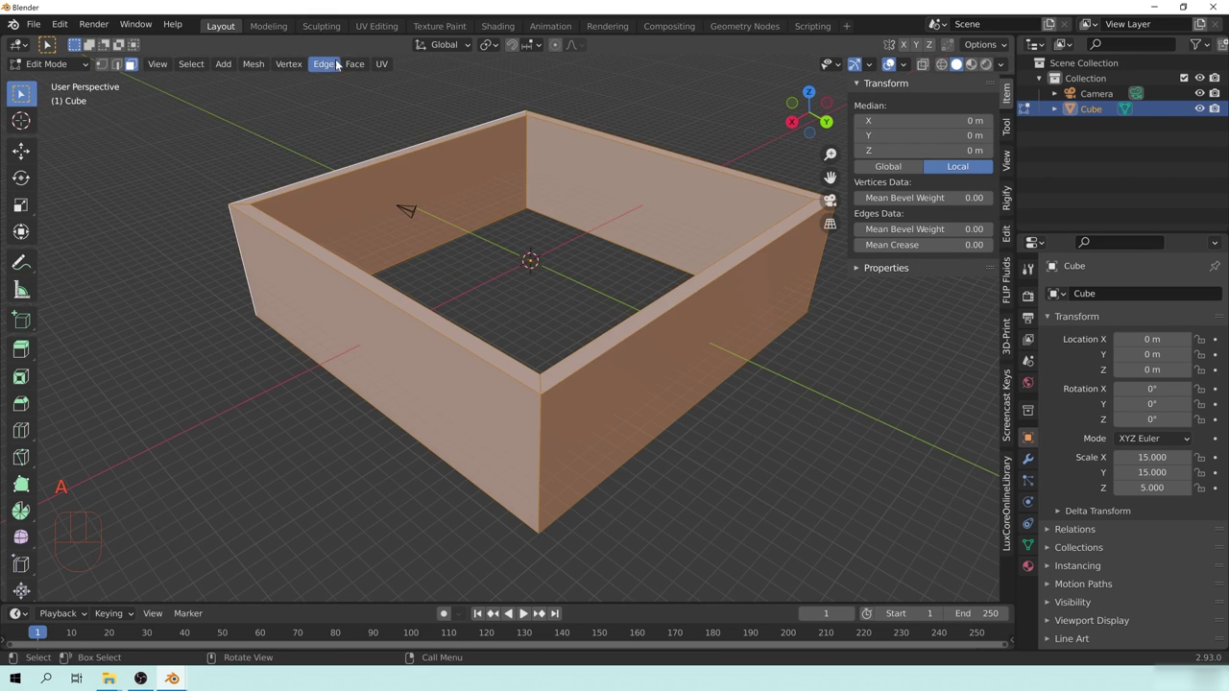
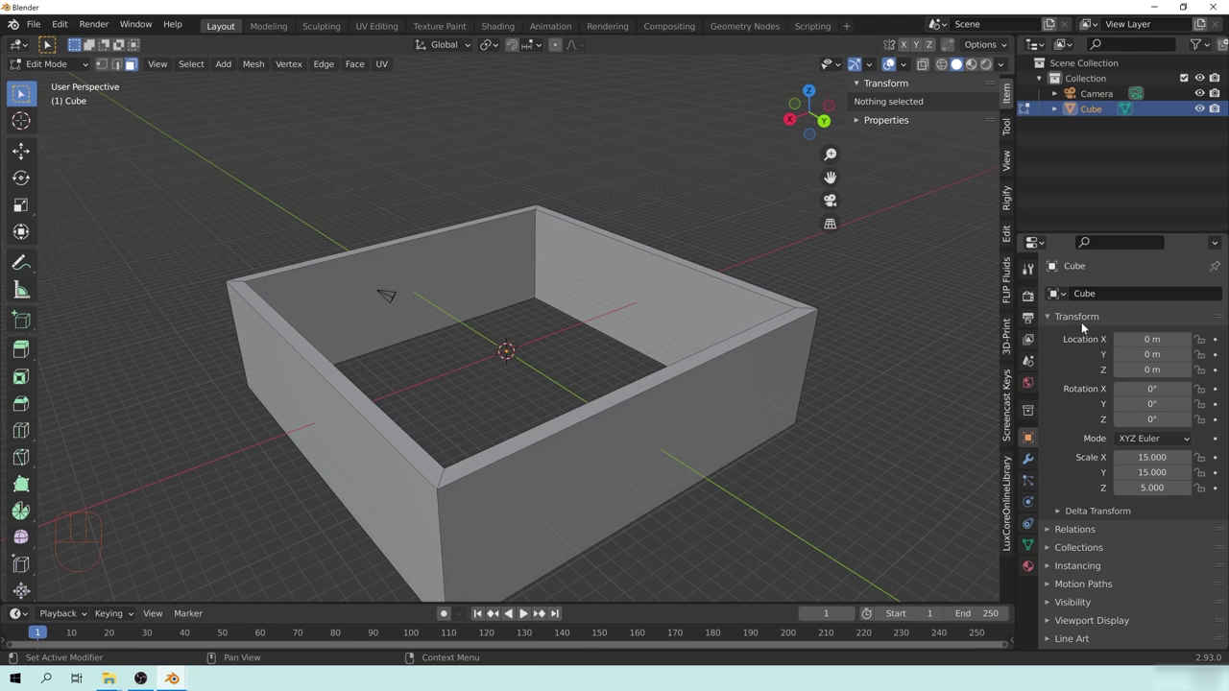
pyautogui.click(1073, 318)
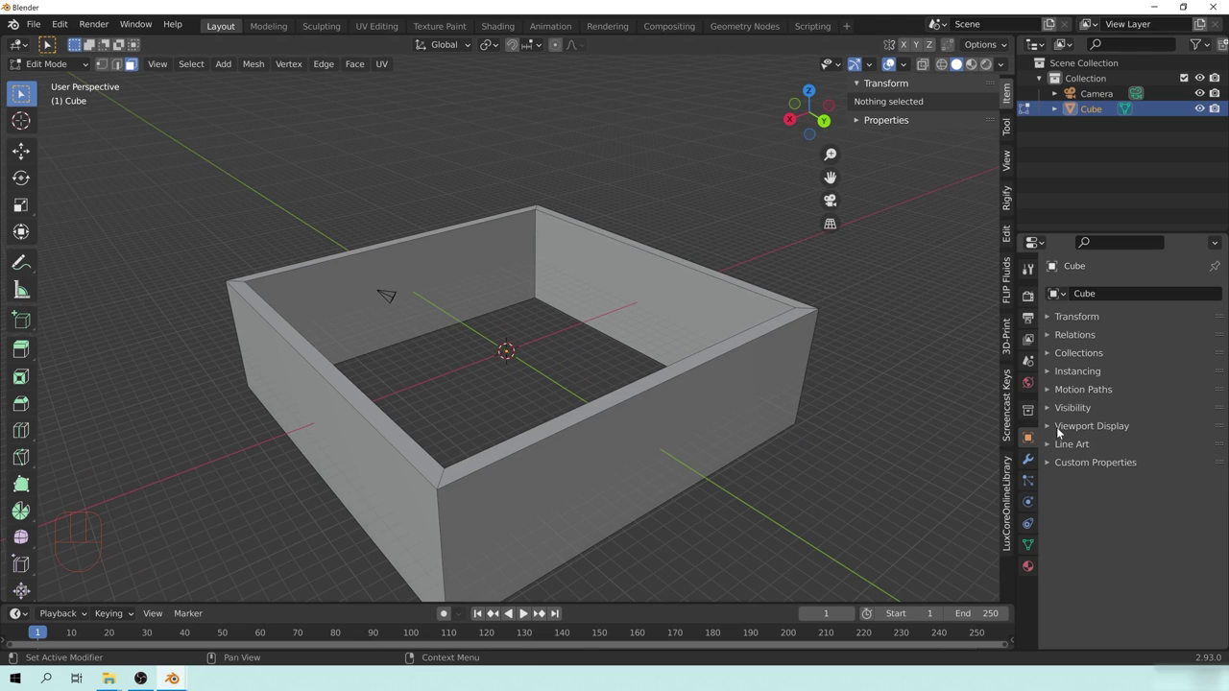
pyautogui.click(1052, 432)
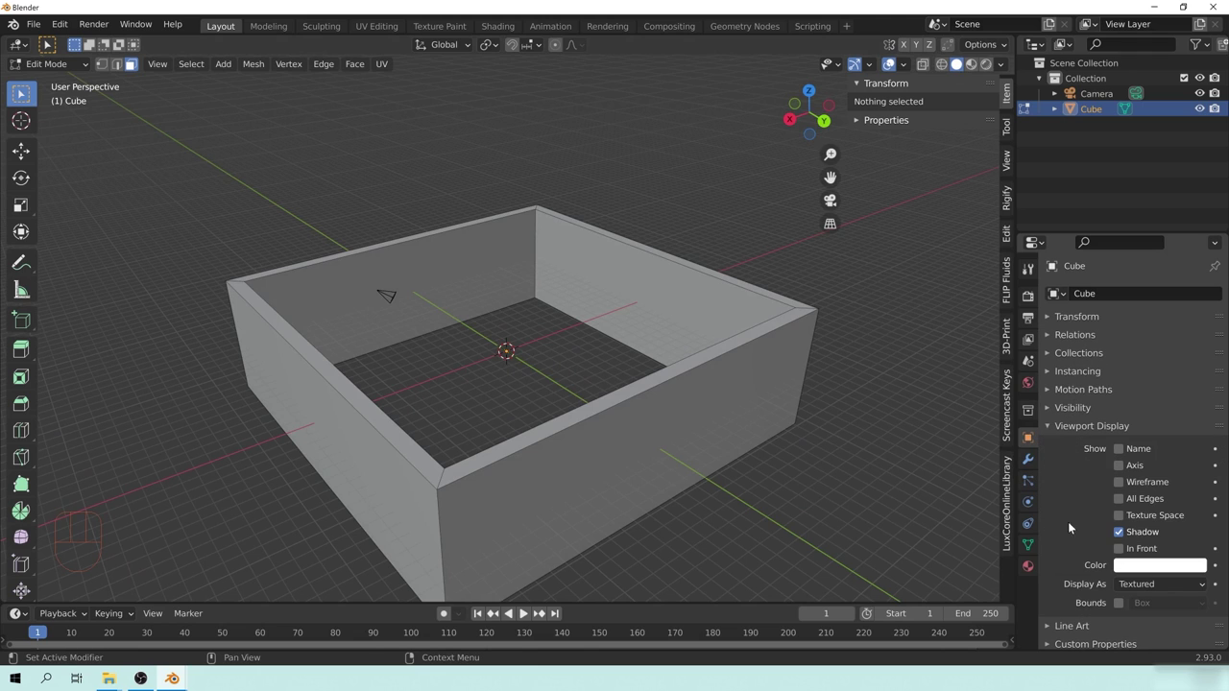
pyautogui.moveTo(1148, 589); pyautogui.dragTo(1139, 553)
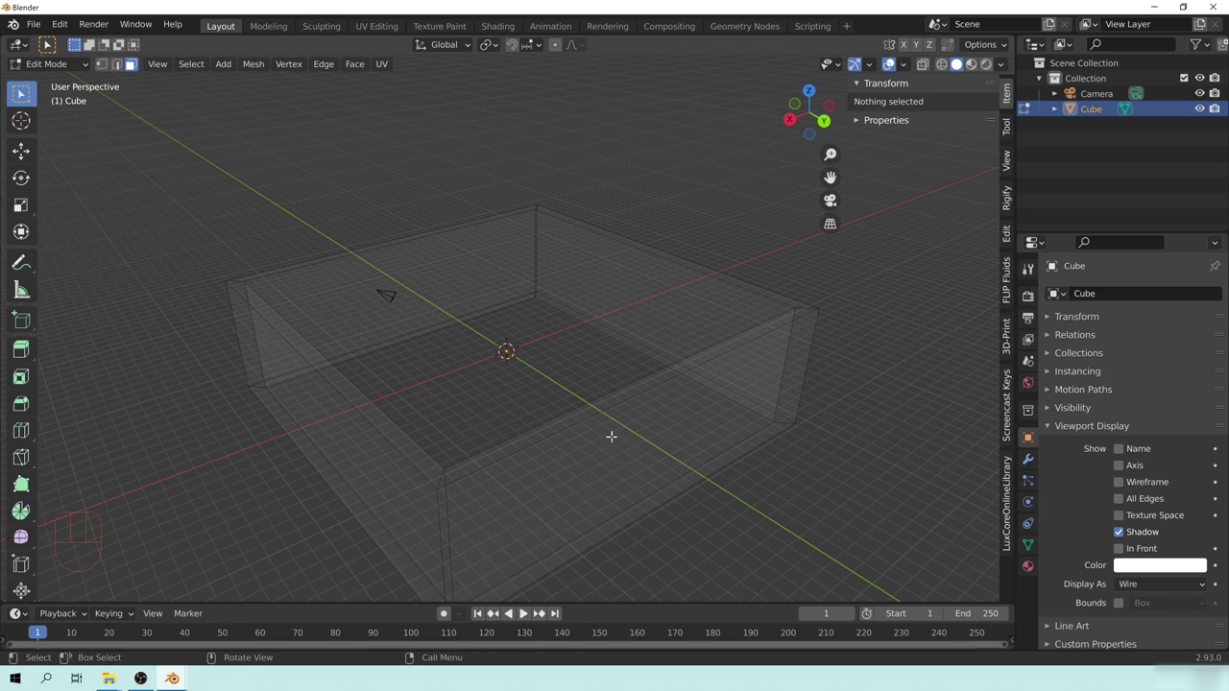
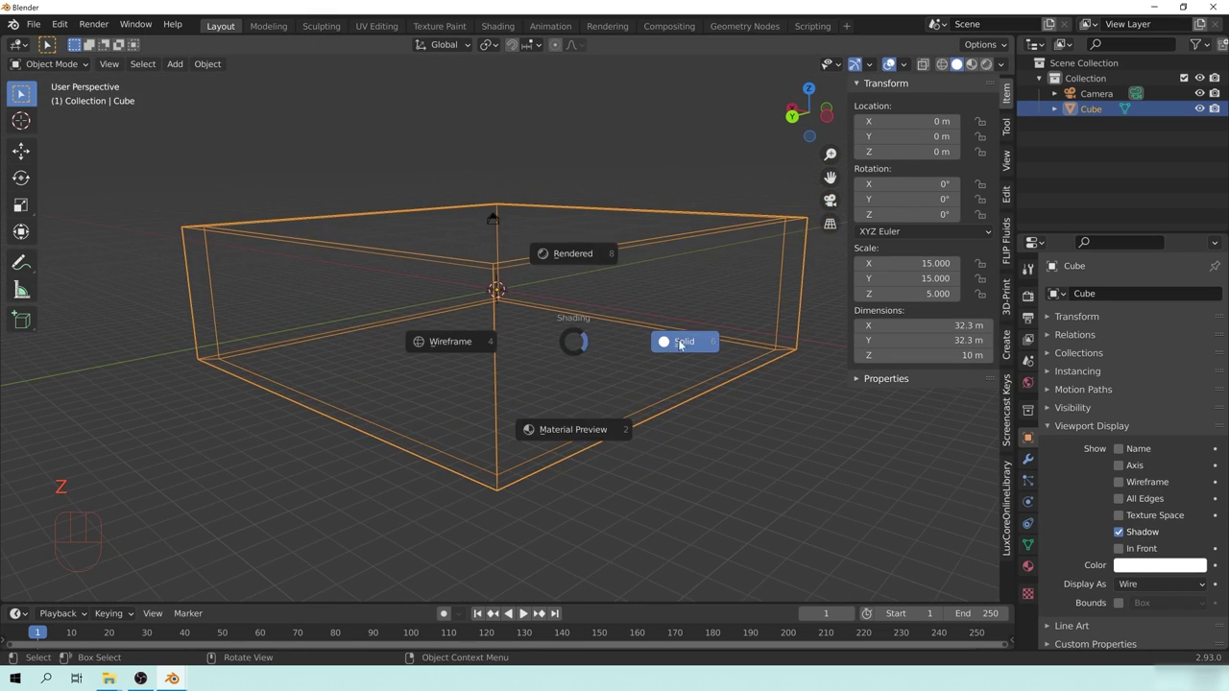
# Step: Switch to Solid shading and add a mesh plane at the scene centre
pyautogui.press('z')
pyautogui.moveTo(570, 296); pyautogui.dragTo(564, 321)
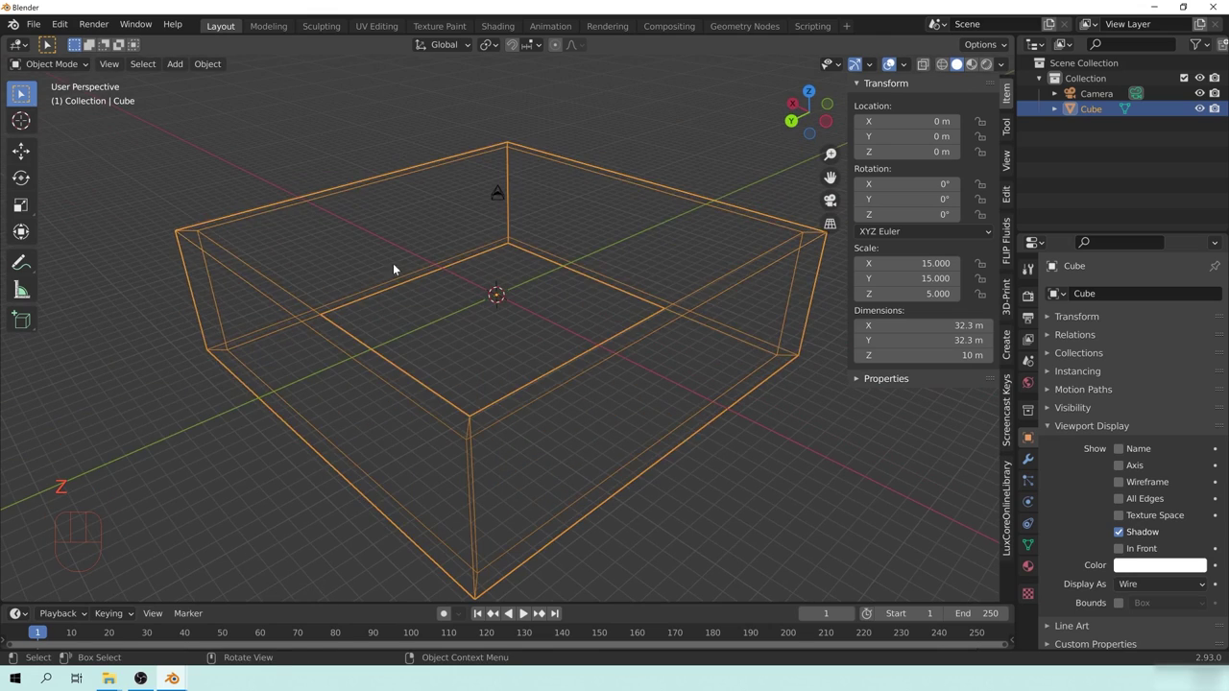
pyautogui.press('alt+a')
pyautogui.moveTo(697, 356); pyautogui.dragTo(575, 344)
pyautogui.moveTo(695, 356); pyautogui.dragTo(719, 382)
pyautogui.moveTo(542, 319); pyautogui.dragTo(481, 312)
pyautogui.press('shift+a')
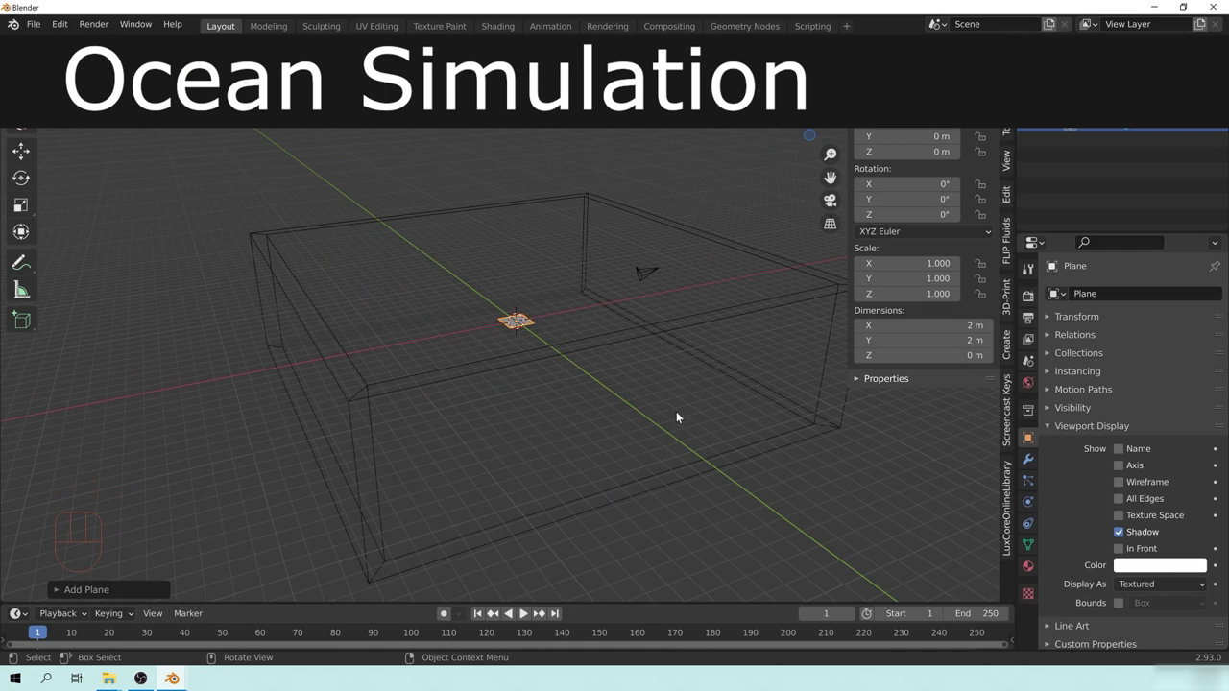
# Step: Orbit around the new plane inside the wire box to inspect it
pyautogui.moveTo(521, 346); pyautogui.dragTo(714, 333)
pyautogui.middleClick(610, 217)
pyautogui.moveTo(545, 269); pyautogui.dragTo(572, 270)
pyautogui.moveTo(584, 288); pyautogui.dragTo(569, 301)
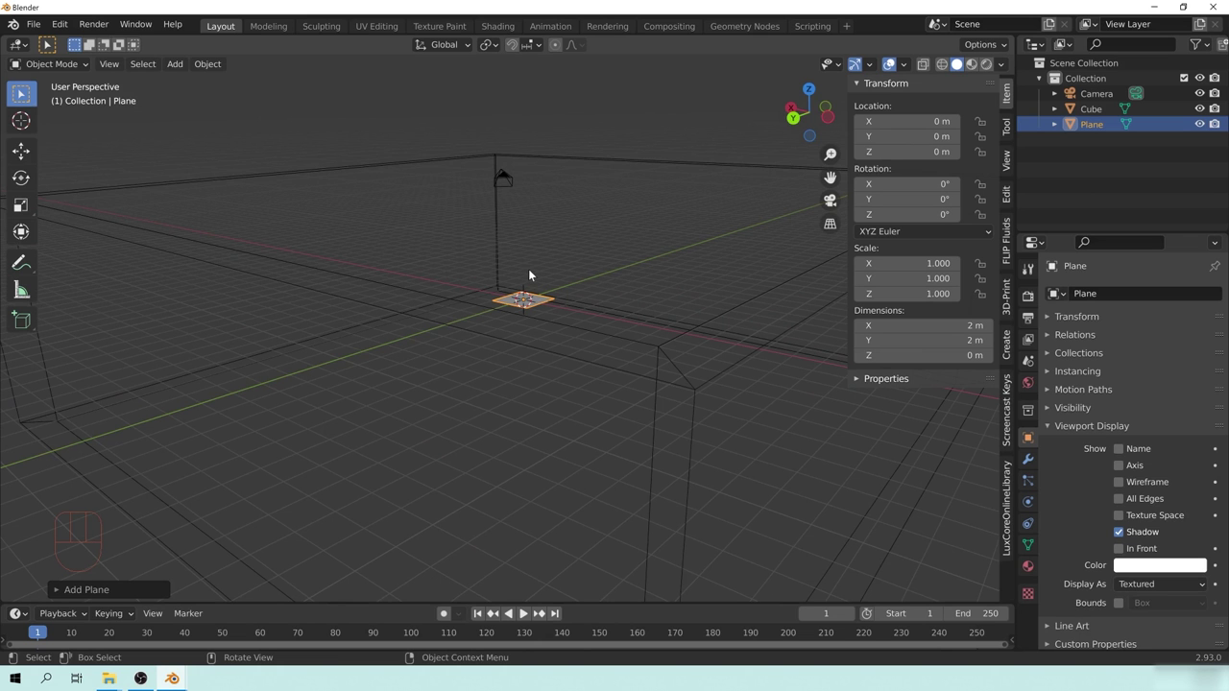
pyautogui.moveTo(580, 303); pyautogui.dragTo(565, 305)
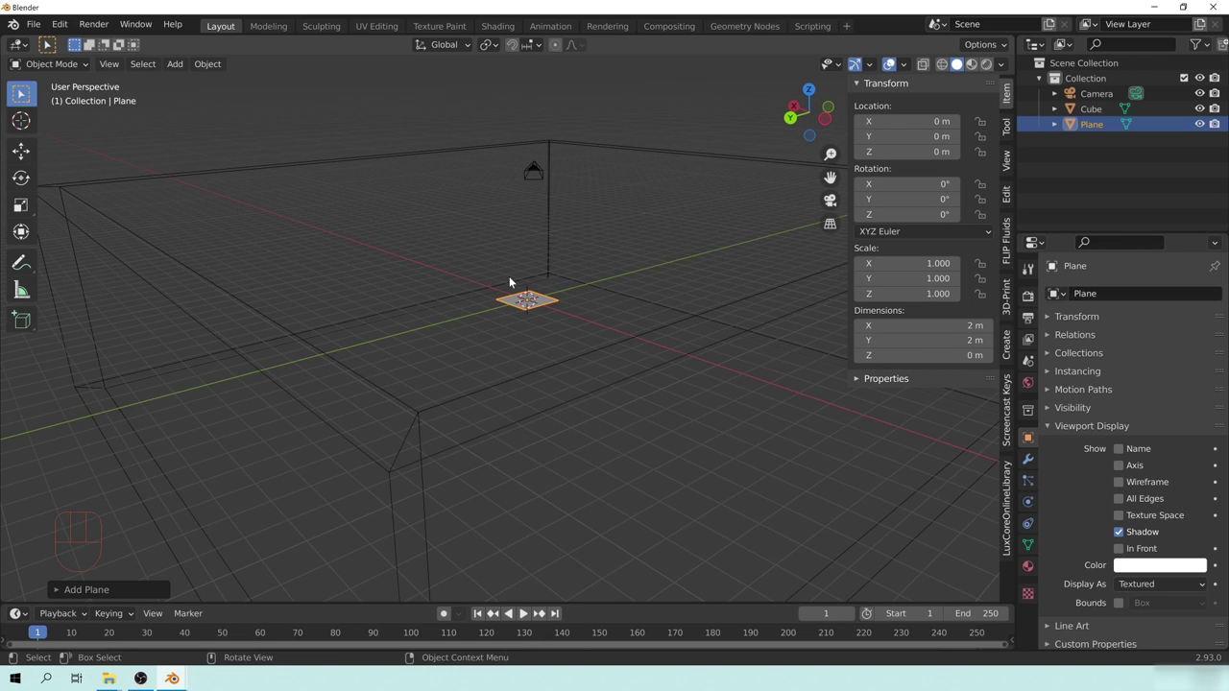
pyautogui.moveTo(512, 282); pyautogui.dragTo(647, 298)
pyautogui.moveTo(551, 311); pyautogui.dragTo(564, 334)
pyautogui.moveTo(500, 336); pyautogui.dragTo(526, 332)
pyautogui.middleClick(547, 338)
pyautogui.moveTo(595, 344); pyautogui.dragTo(603, 350)
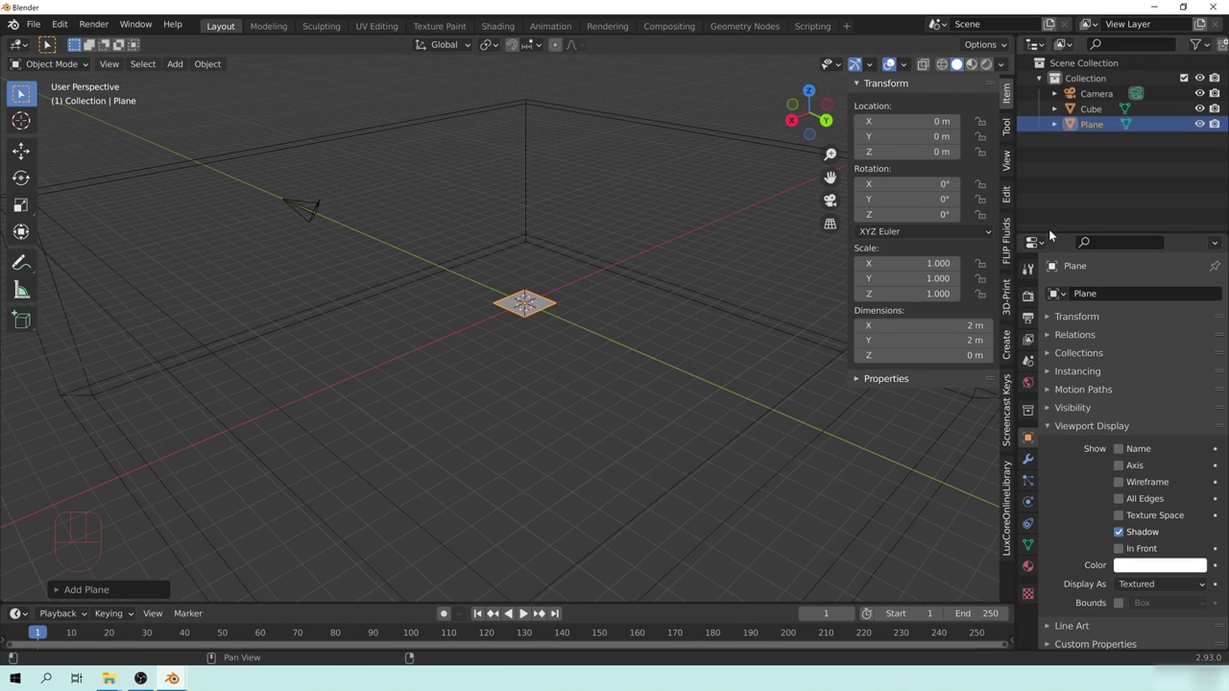
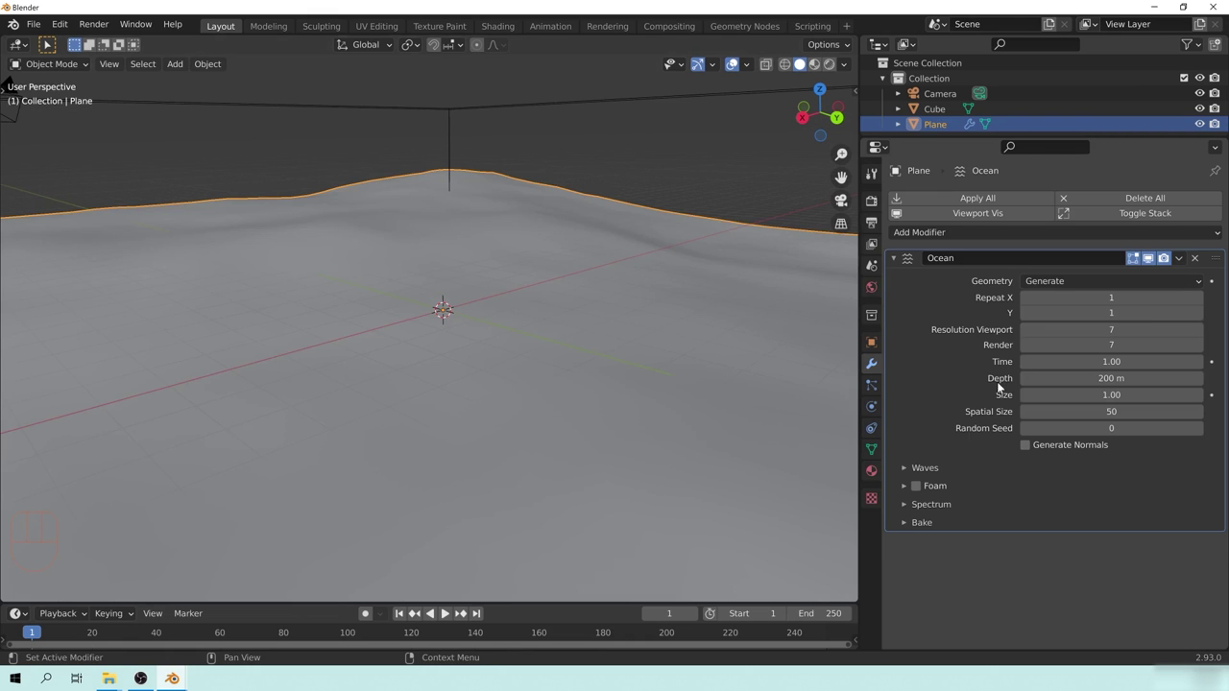
# Step: Move the ocean plane up along Z in Edit Mode so it sits partway up the box
pyautogui.moveTo(467, 330); pyautogui.dragTo(649, 314)
pyautogui.middleClick(507, 386)
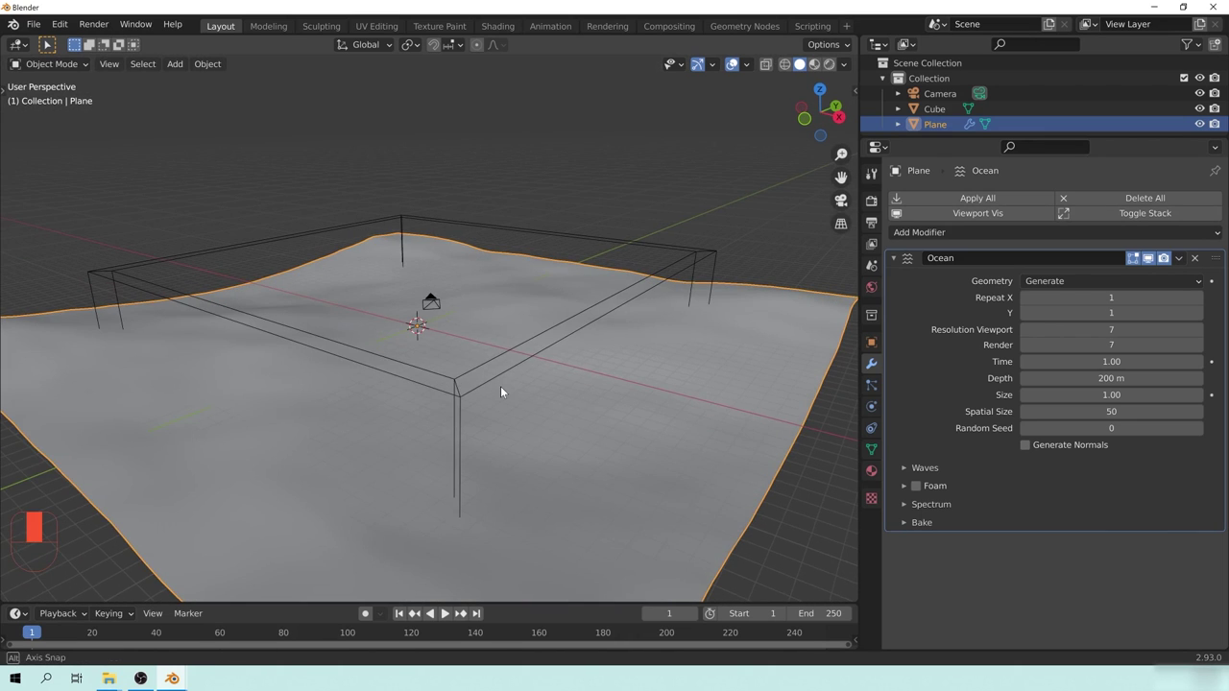
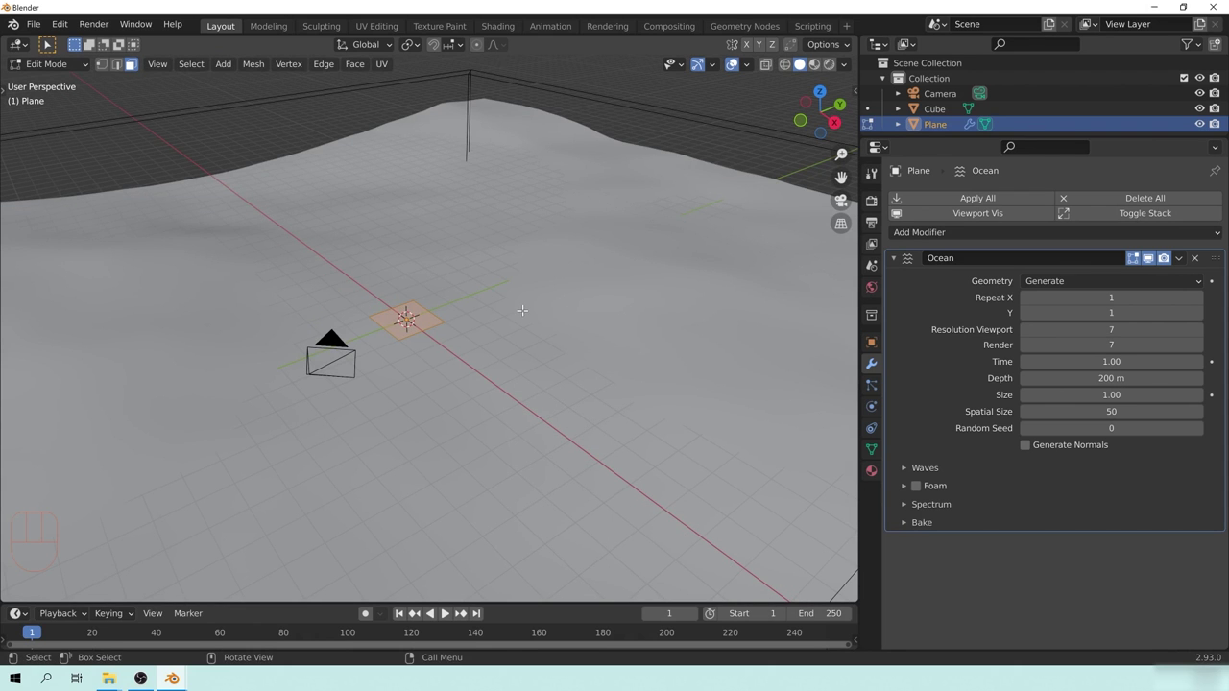
pyautogui.press('Tab')
pyautogui.middleClick(468, 403)
pyautogui.moveTo(527, 402); pyautogui.dragTo(543, 356)
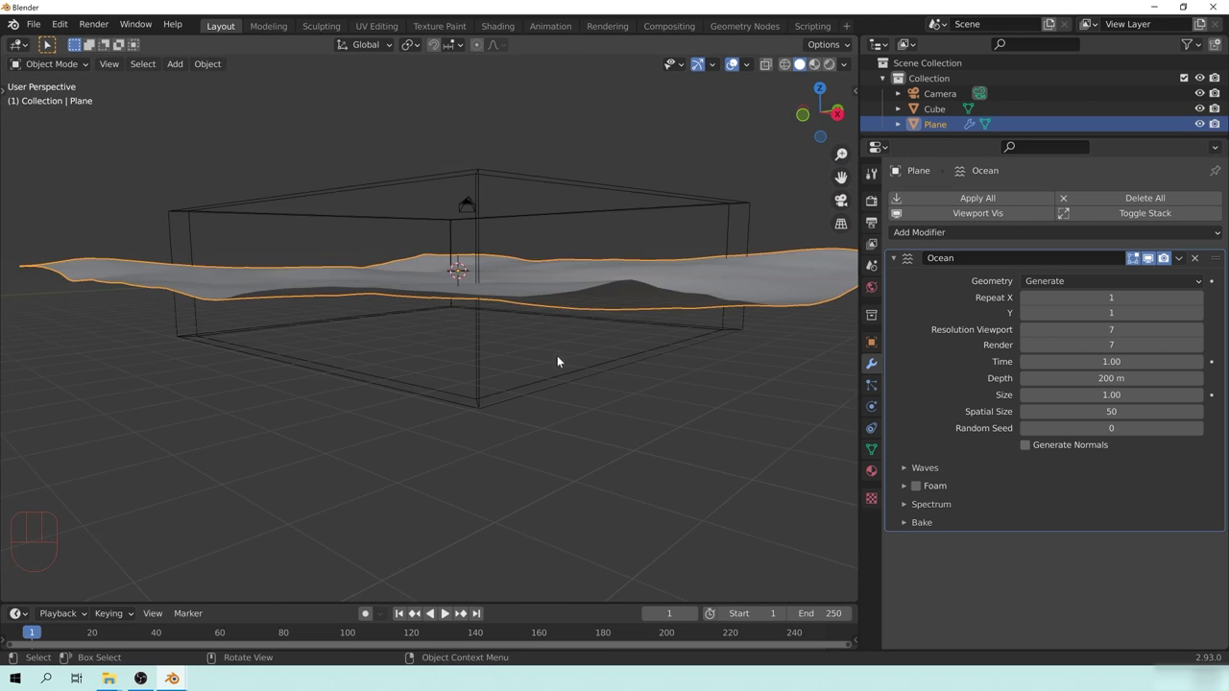
pyautogui.middleClick(626, 306)
pyautogui.moveTo(598, 300); pyautogui.dragTo(583, 324)
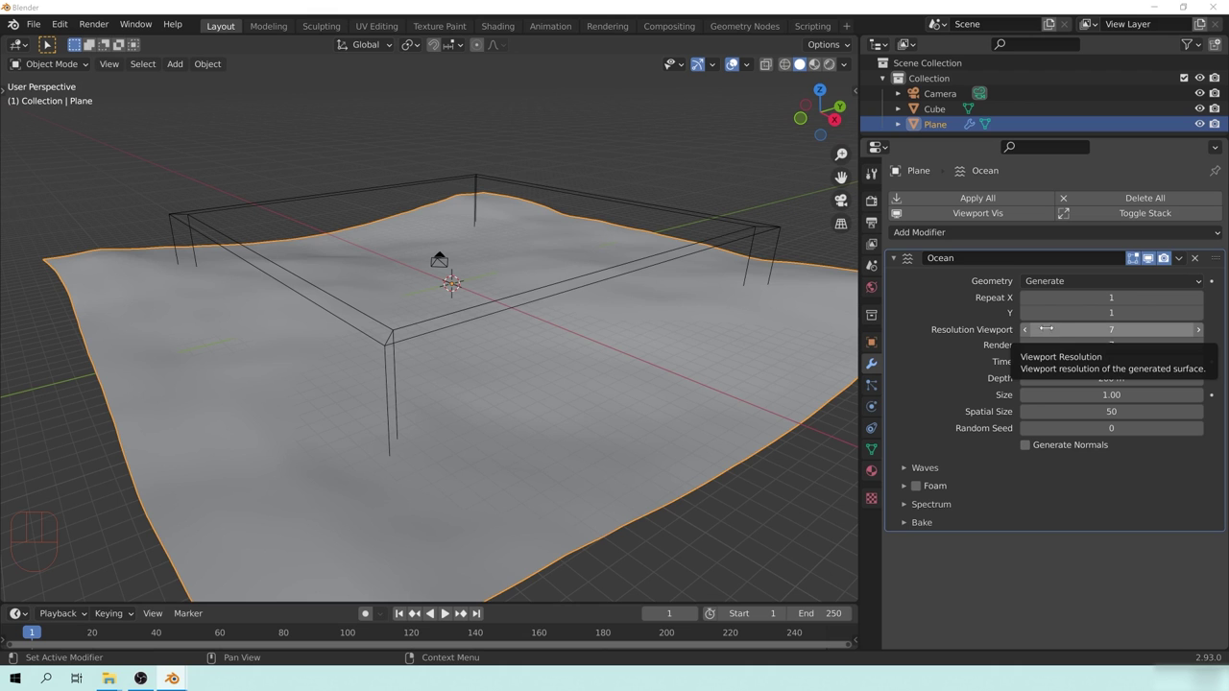
# Step: Step the Ocean modifier's viewport resolution up from 7 to 19
pyautogui.moveTo(689, 329); pyautogui.dragTo(668, 350)
pyautogui.moveTo(669, 337); pyautogui.dragTo(619, 352)
pyautogui.moveTo(527, 355); pyautogui.dragTo(548, 332)
pyautogui.moveTo(559, 314); pyautogui.dragTo(565, 356)
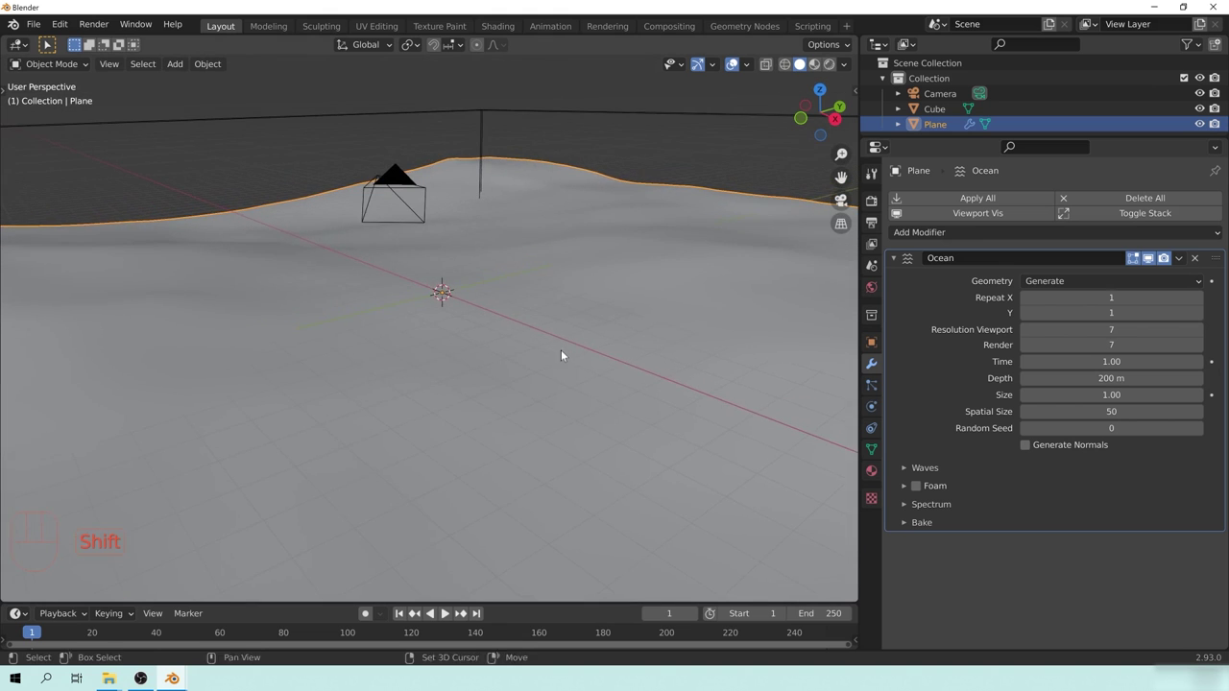
pyautogui.moveTo(510, 344); pyautogui.dragTo(457, 351)
pyautogui.moveTo(572, 337); pyautogui.dragTo(435, 349)
pyautogui.middleClick(446, 294)
pyautogui.moveTo(377, 317); pyautogui.dragTo(402, 300)
pyautogui.click(1200, 340)
pyautogui.doubleClick(1199, 341)
pyautogui.click(1199, 341)
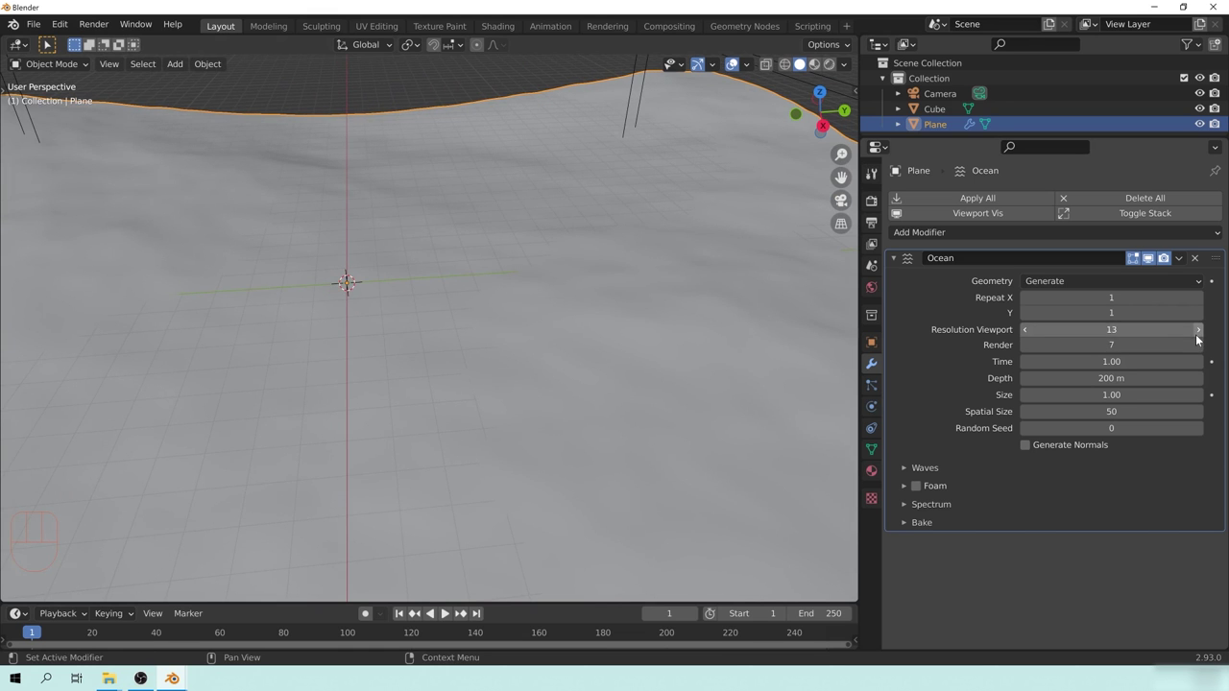
pyautogui.click(1200, 341)
pyautogui.click(1200, 341)
pyautogui.doubleClick(1200, 340)
# Step: Bring the viewport resolution back down to 11 and view the whole surface
pyautogui.moveTo(590, 392); pyautogui.dragTo(500, 237)
pyautogui.moveTo(478, 258); pyautogui.dragTo(496, 236)
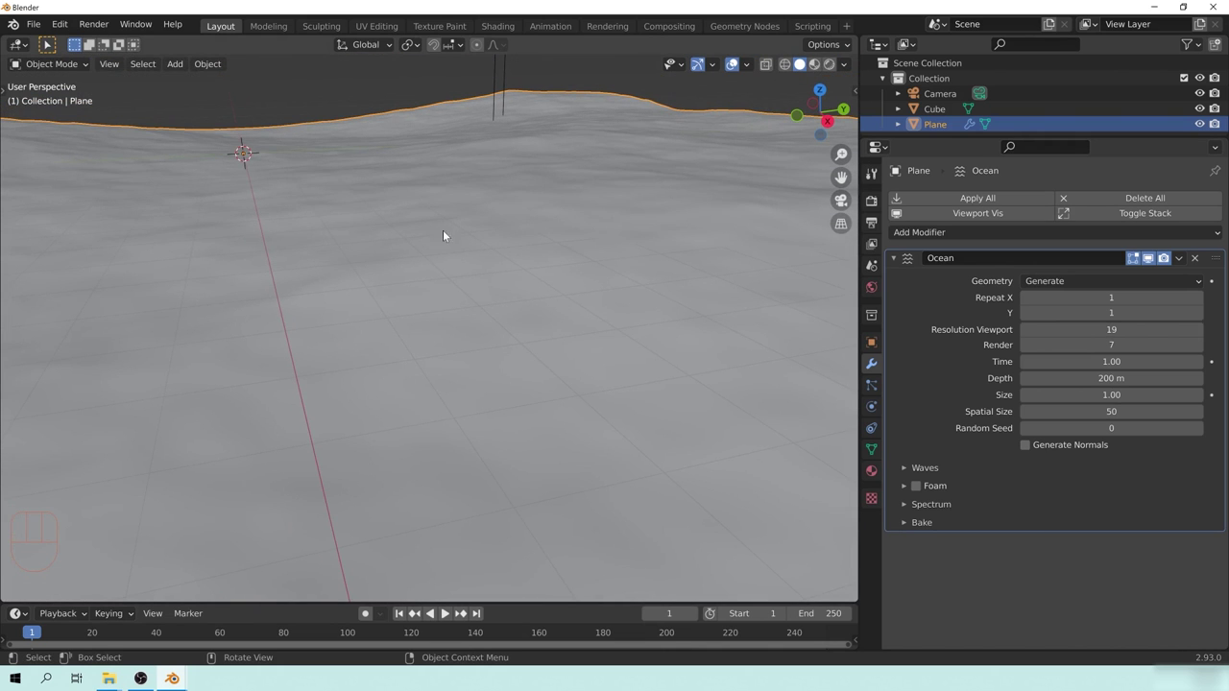
pyautogui.moveTo(316, 244); pyautogui.dragTo(356, 278)
pyautogui.middleClick(255, 246)
pyautogui.moveTo(433, 263); pyautogui.dragTo(442, 274)
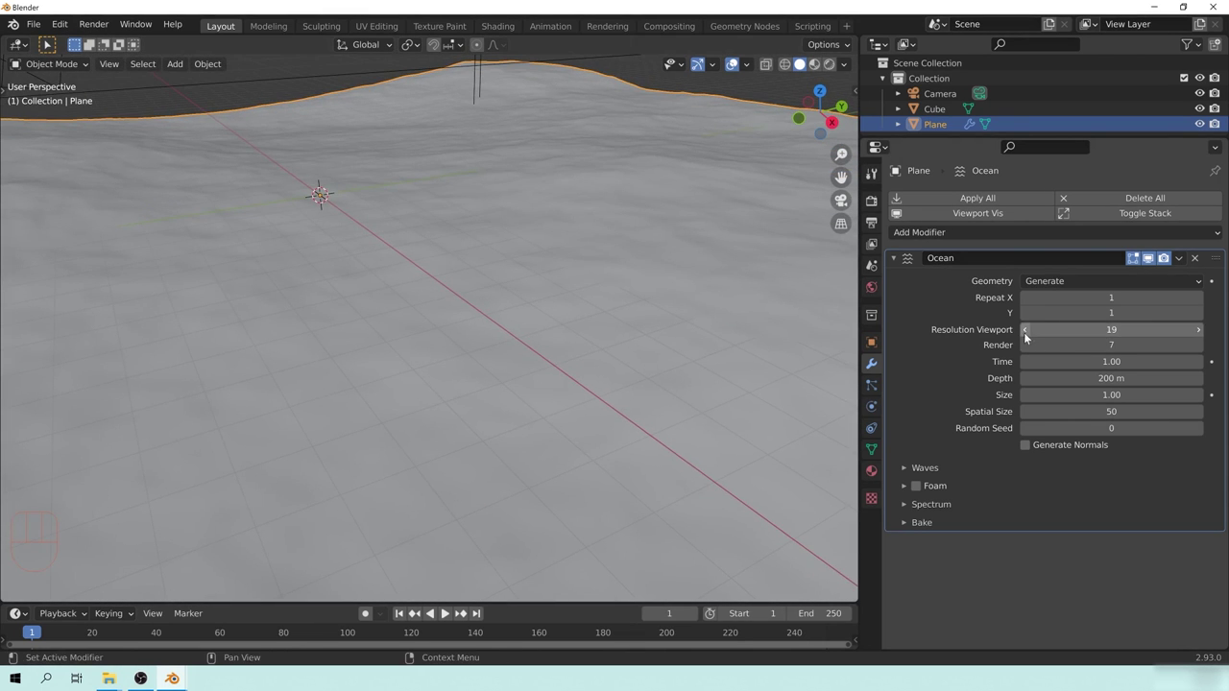
pyautogui.doubleClick(1029, 339)
pyautogui.click(1030, 338)
pyautogui.click(1029, 338)
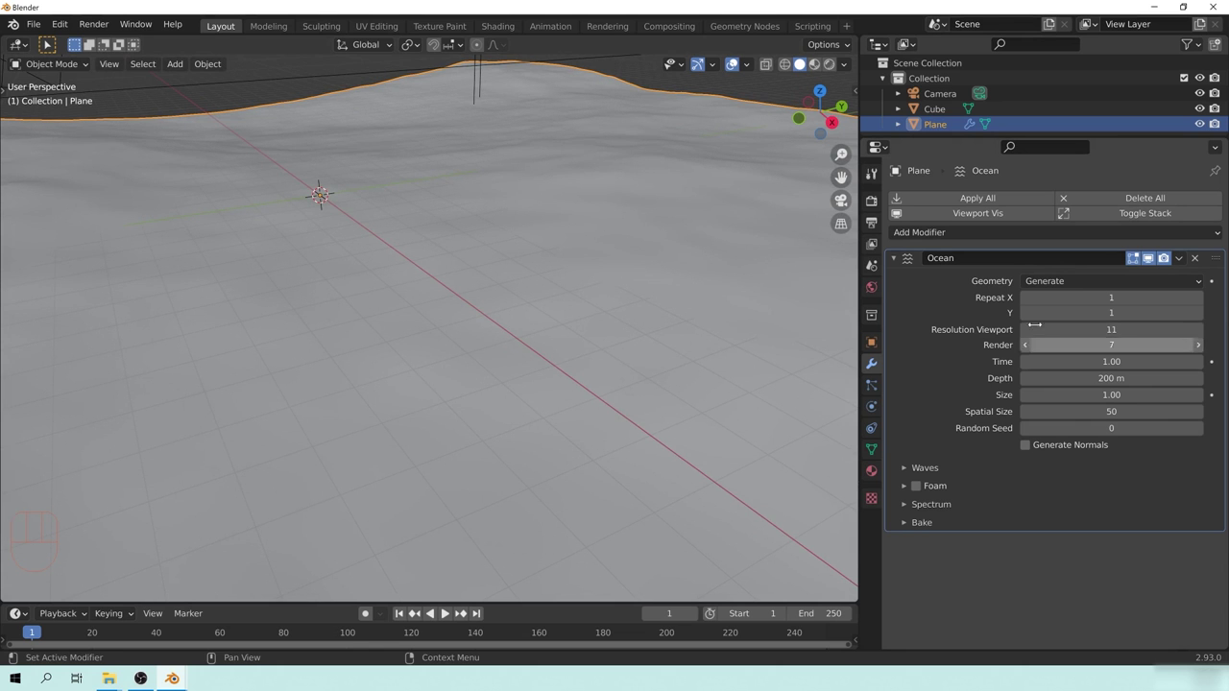
pyautogui.middleClick(487, 311)
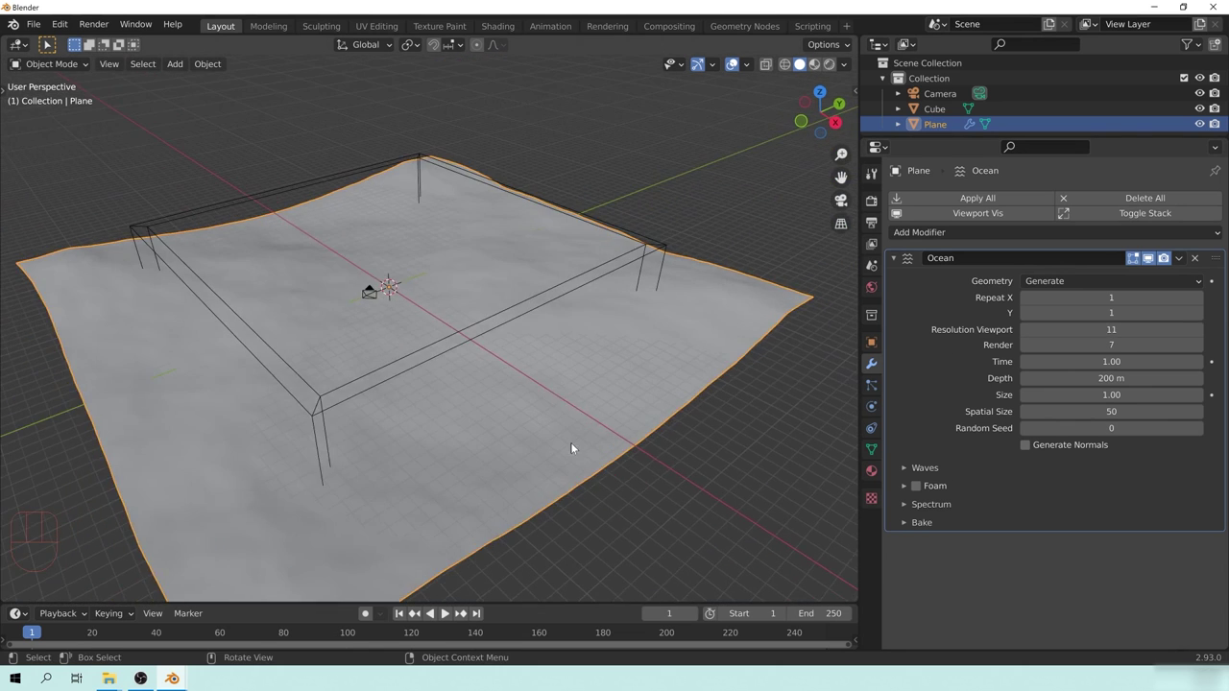
pyautogui.middleClick(558, 412)
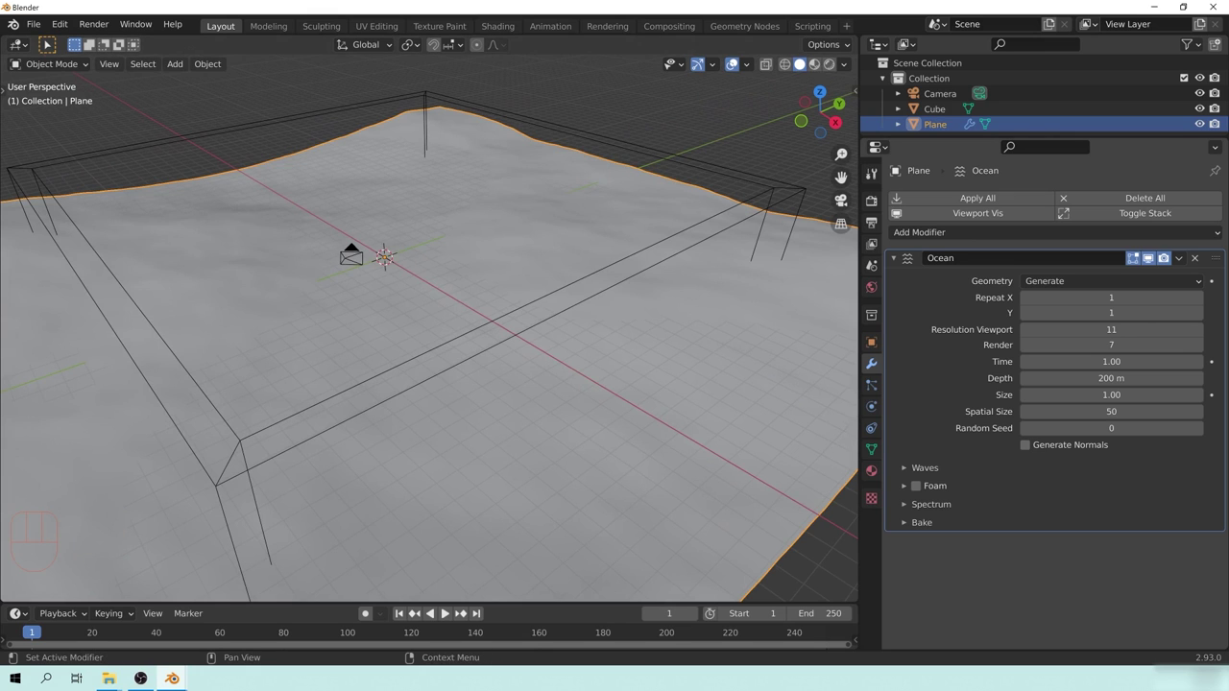
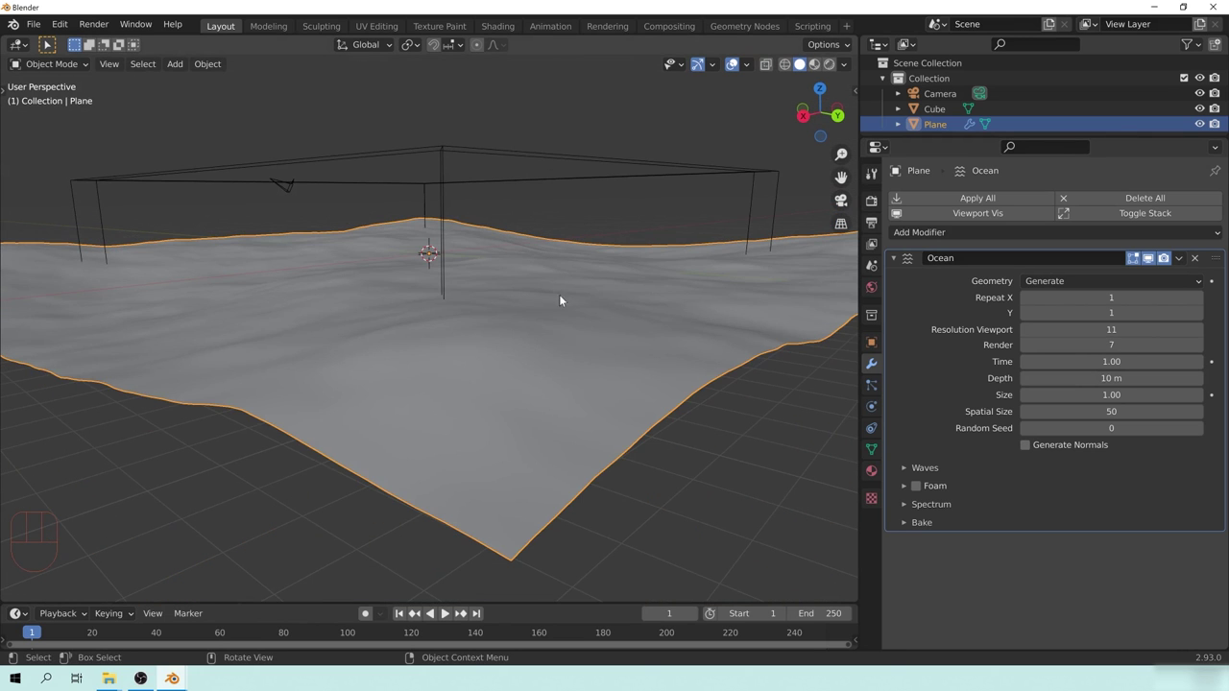
# Step: Inspect the shallower 10 m-depth waves from other angles
pyautogui.middleClick(643, 323)
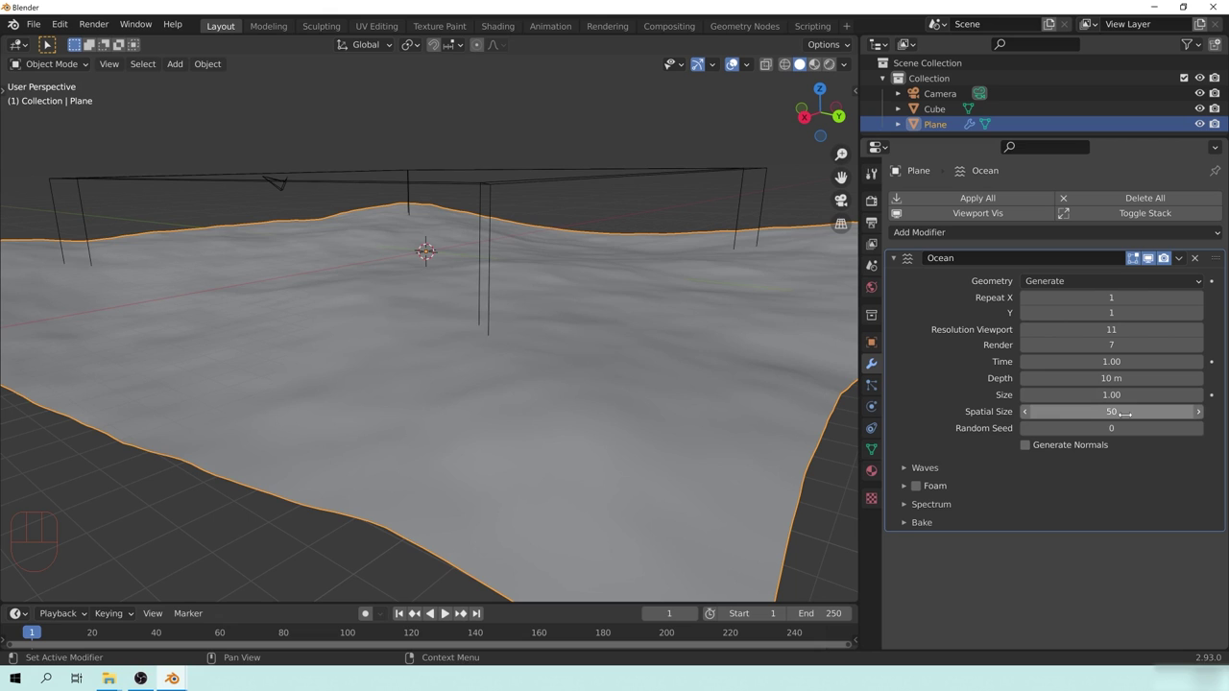
pyautogui.middleClick(452, 296)
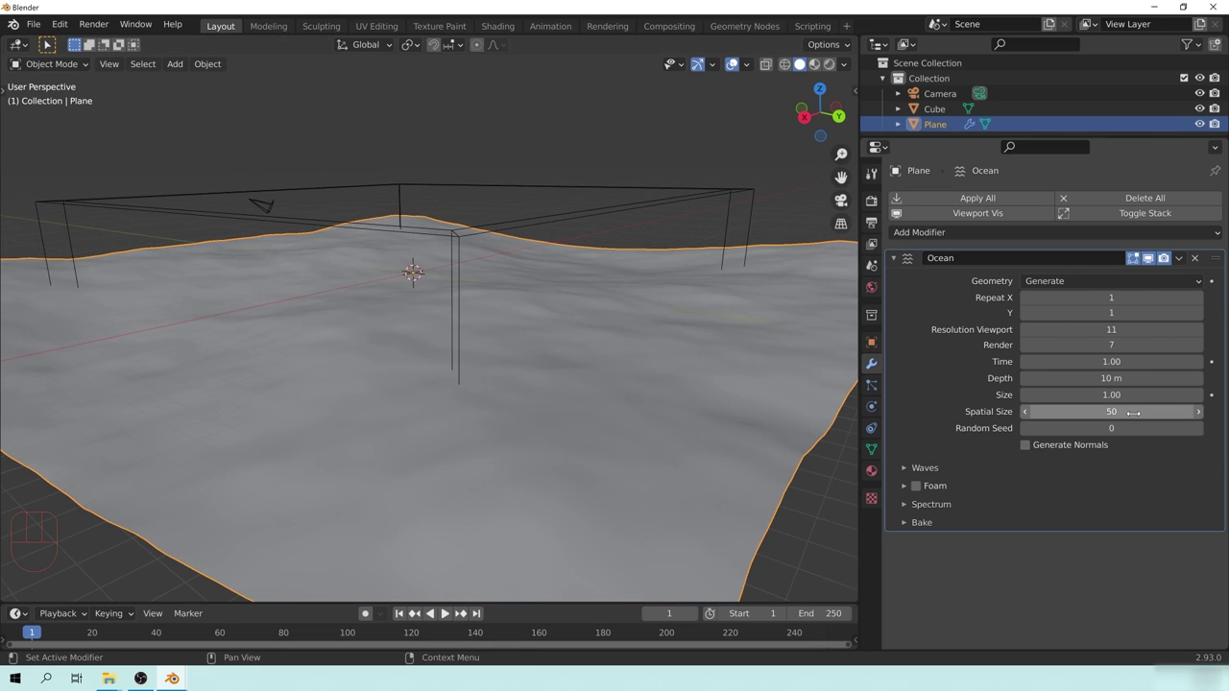
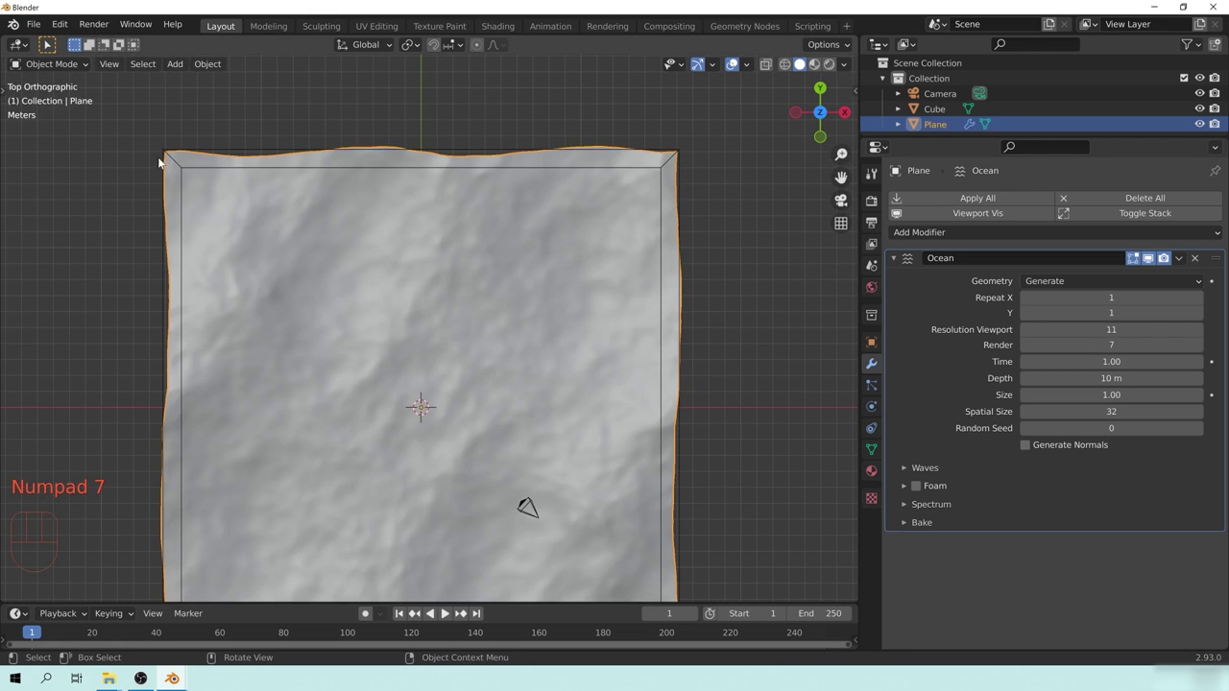
# Step: Check the size-32 ocean fits the box from top view, then expand the Waves subpanel
pyautogui.moveTo(692, 400); pyautogui.dragTo(714, 207)
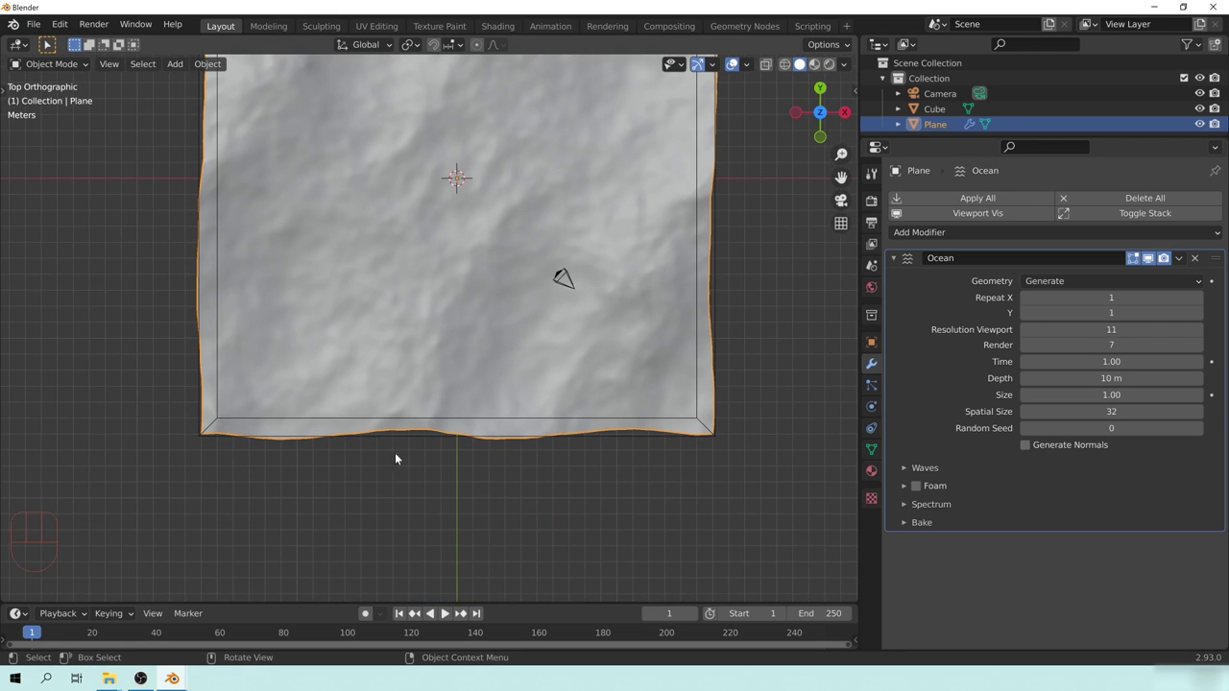
pyautogui.moveTo(489, 246); pyautogui.dragTo(451, 401)
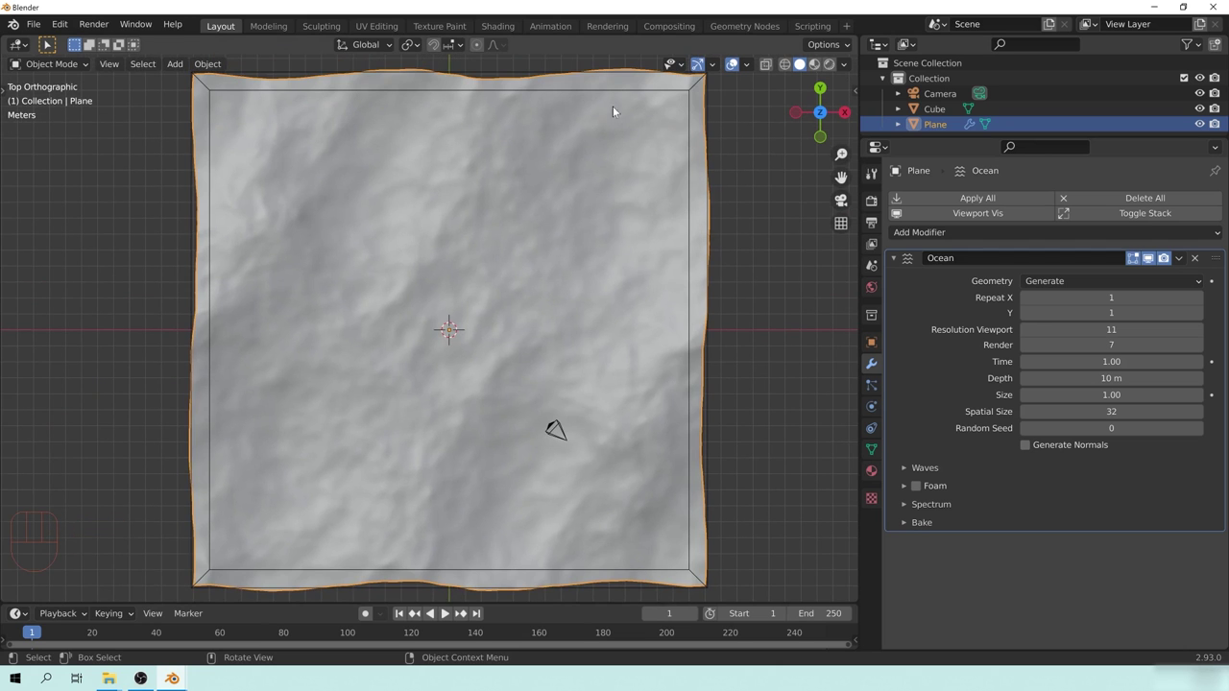
pyautogui.middleClick(634, 456)
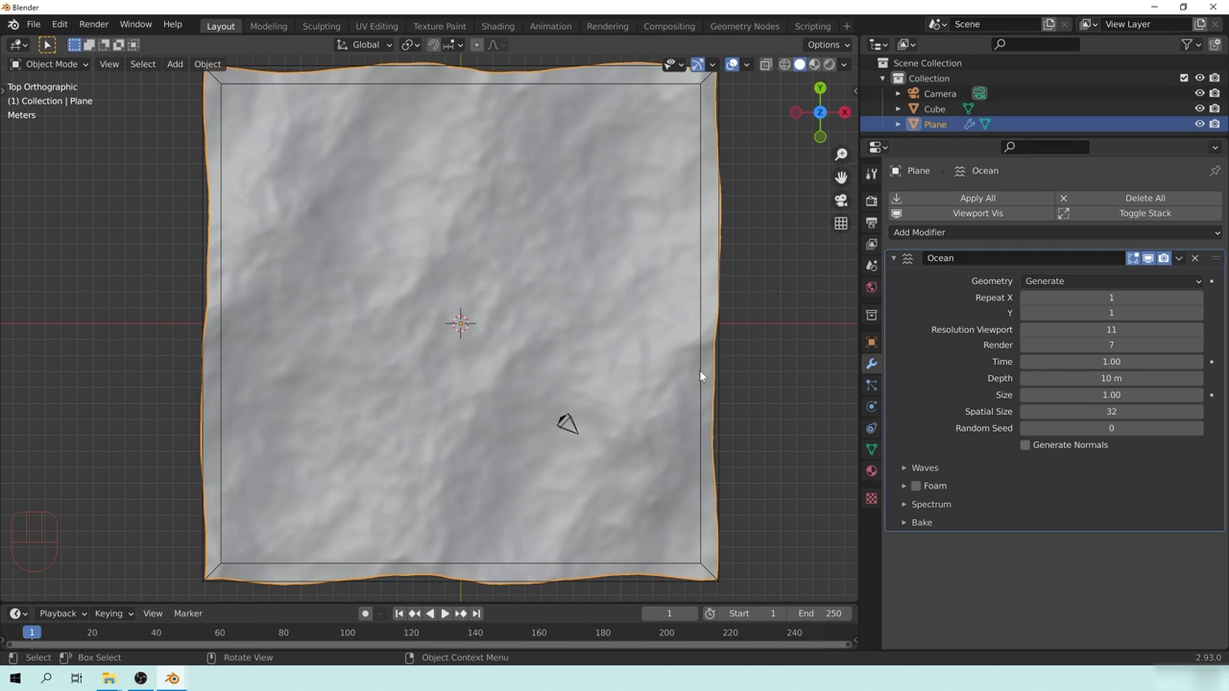
pyautogui.moveTo(615, 484); pyautogui.dragTo(547, 335)
pyautogui.moveTo(568, 302); pyautogui.dragTo(614, 366)
pyautogui.middleClick(615, 358)
pyautogui.moveTo(624, 399); pyautogui.dragTo(616, 364)
pyautogui.middleClick(530, 340)
pyautogui.middleClick(625, 379)
pyautogui.middleClick(586, 358)
pyautogui.middleClick(699, 363)
pyautogui.click(1091, 564)
# Step: Set wave Scale 1.6, Smallest Wave 0.28 m and Choppiness 1.29 for sharper crests
pyautogui.click(931, 478)
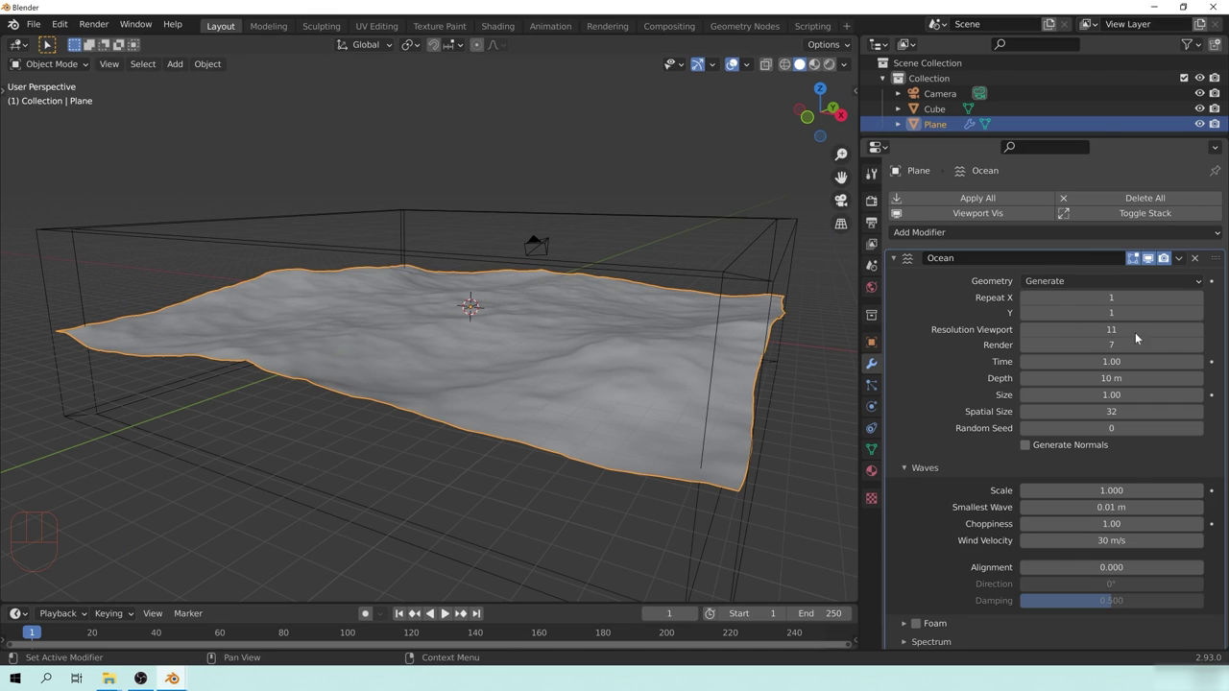
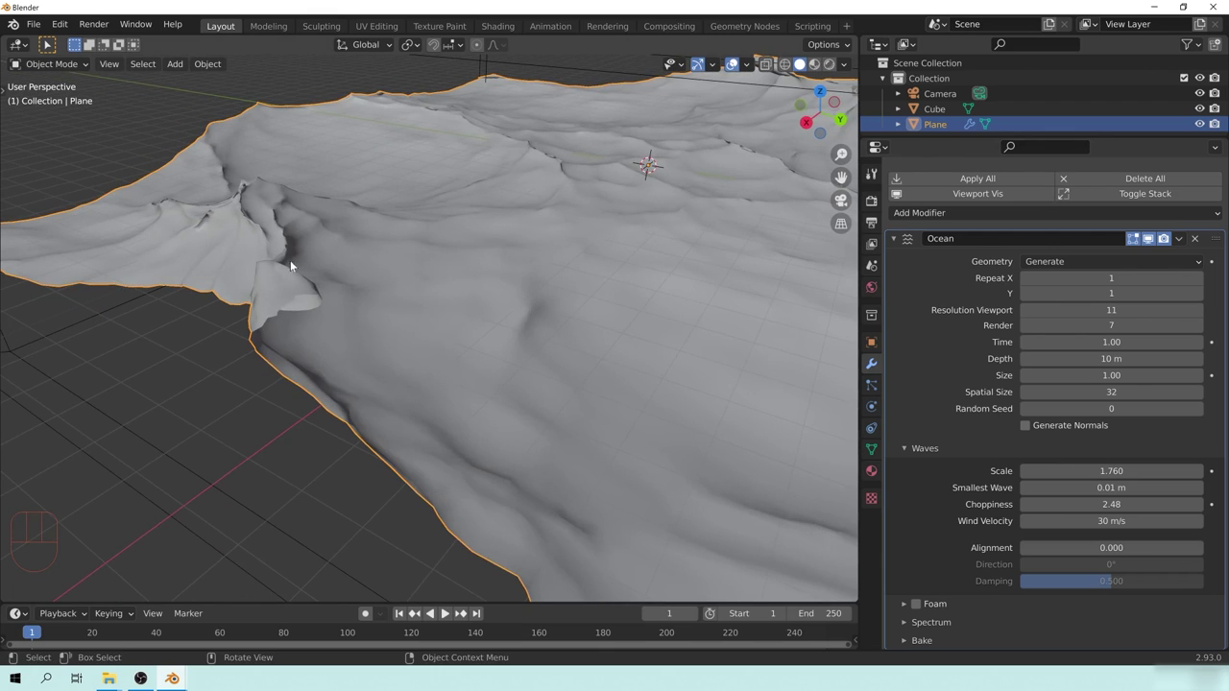
pyautogui.moveTo(310, 319); pyautogui.dragTo(311, 280)
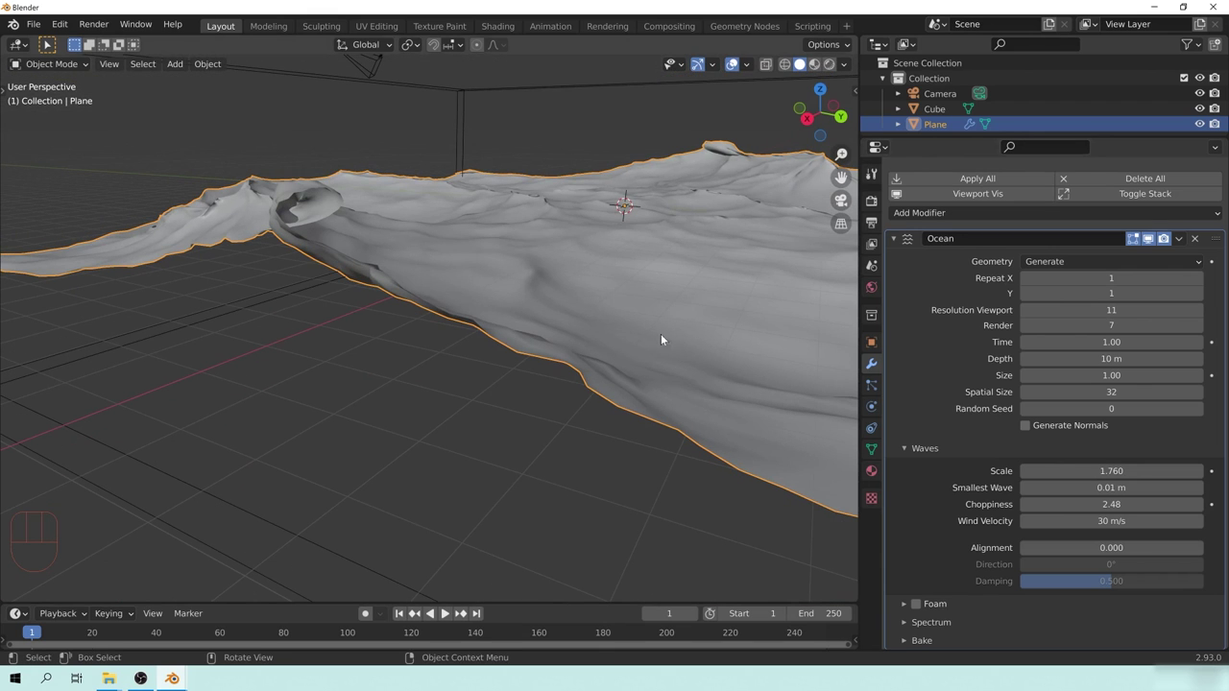
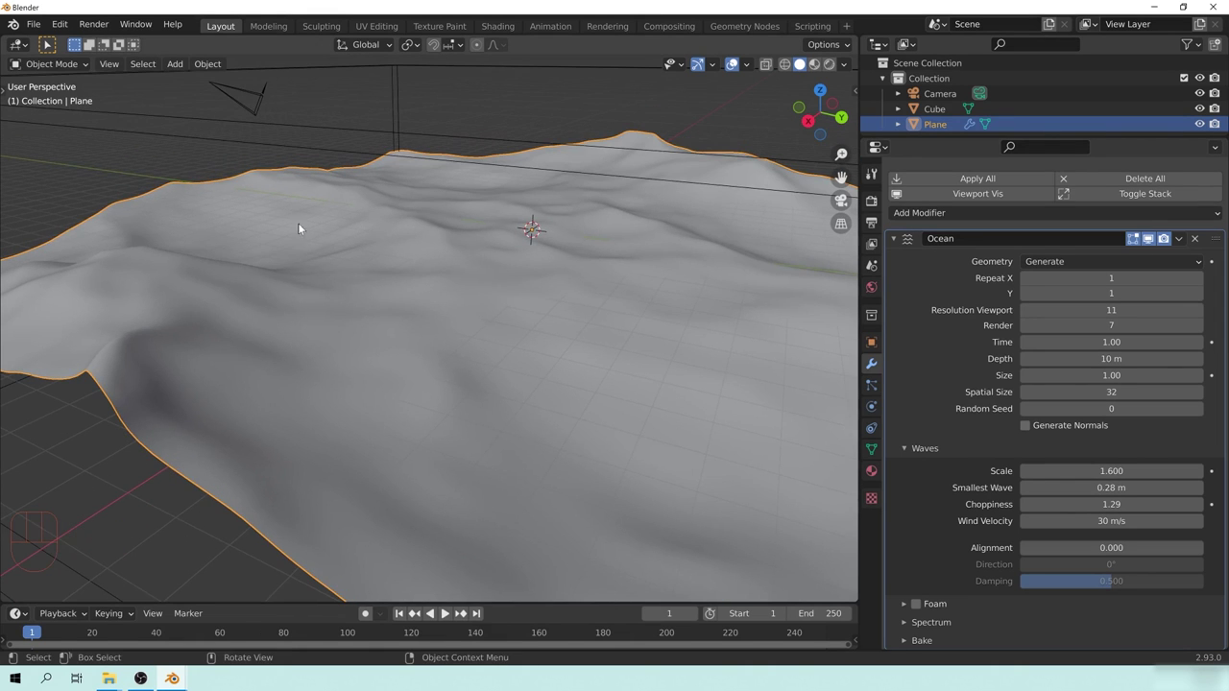
# Step: Set Ocean smallest wave 0.01 m, viewport resolution 30, scale 1.52 and choppiness 1.25 while inspecting the surface
pyautogui.middleClick(511, 374)
pyautogui.moveTo(382, 303); pyautogui.dragTo(393, 291)
pyautogui.moveTo(273, 272); pyautogui.dragTo(310, 262)
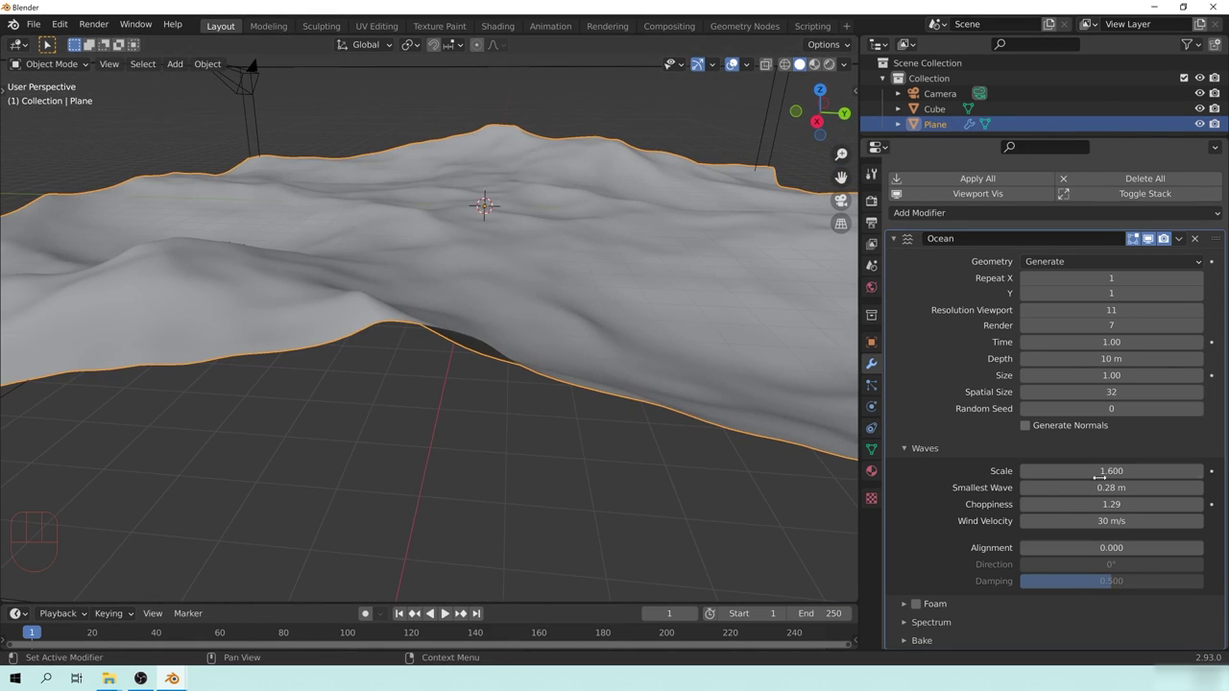
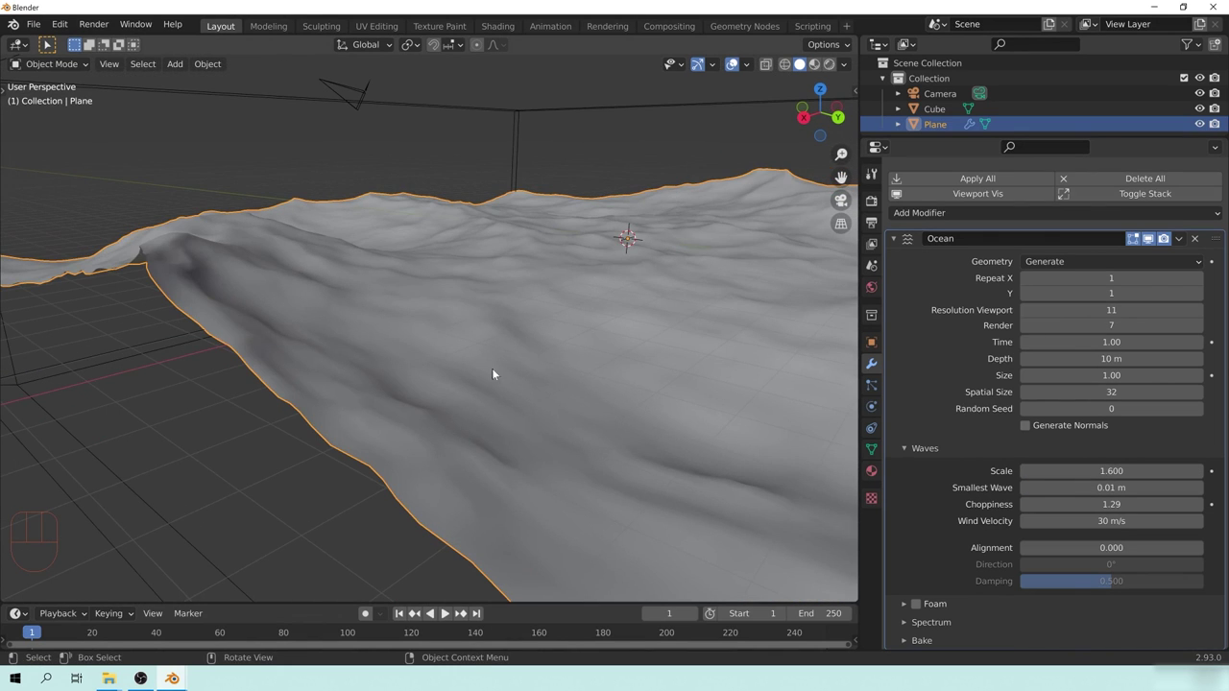
pyautogui.middleClick(495, 357)
pyautogui.moveTo(501, 277); pyautogui.dragTo(593, 294)
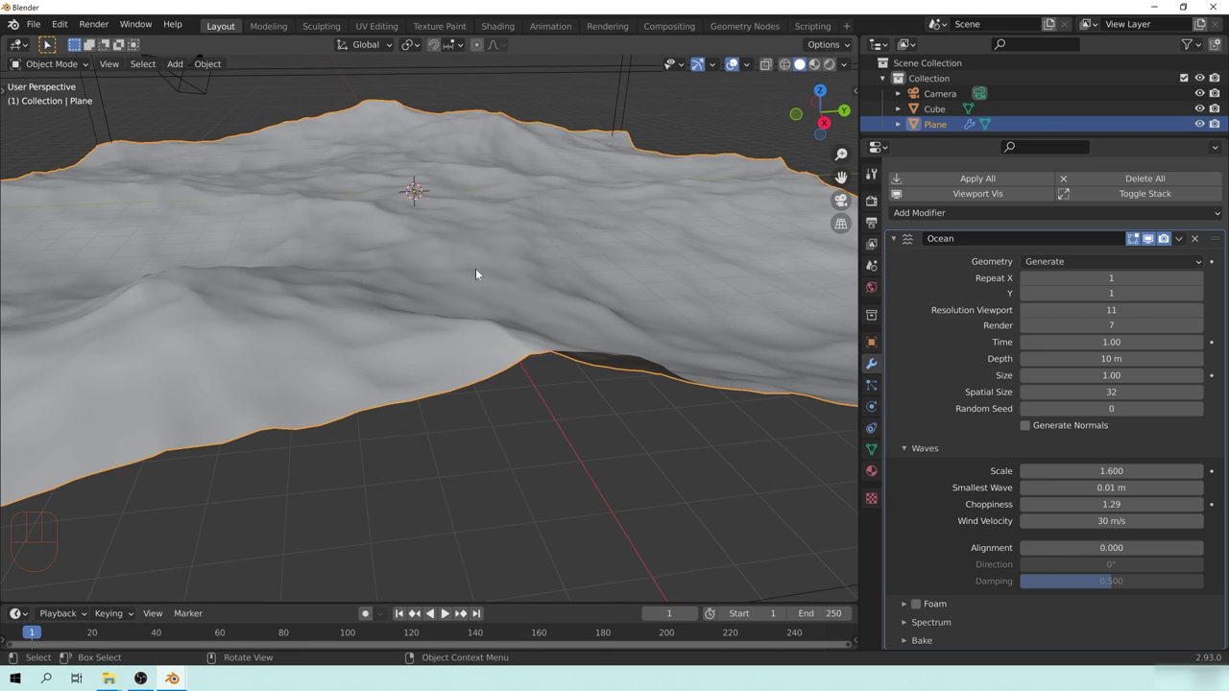
pyautogui.middleClick(565, 370)
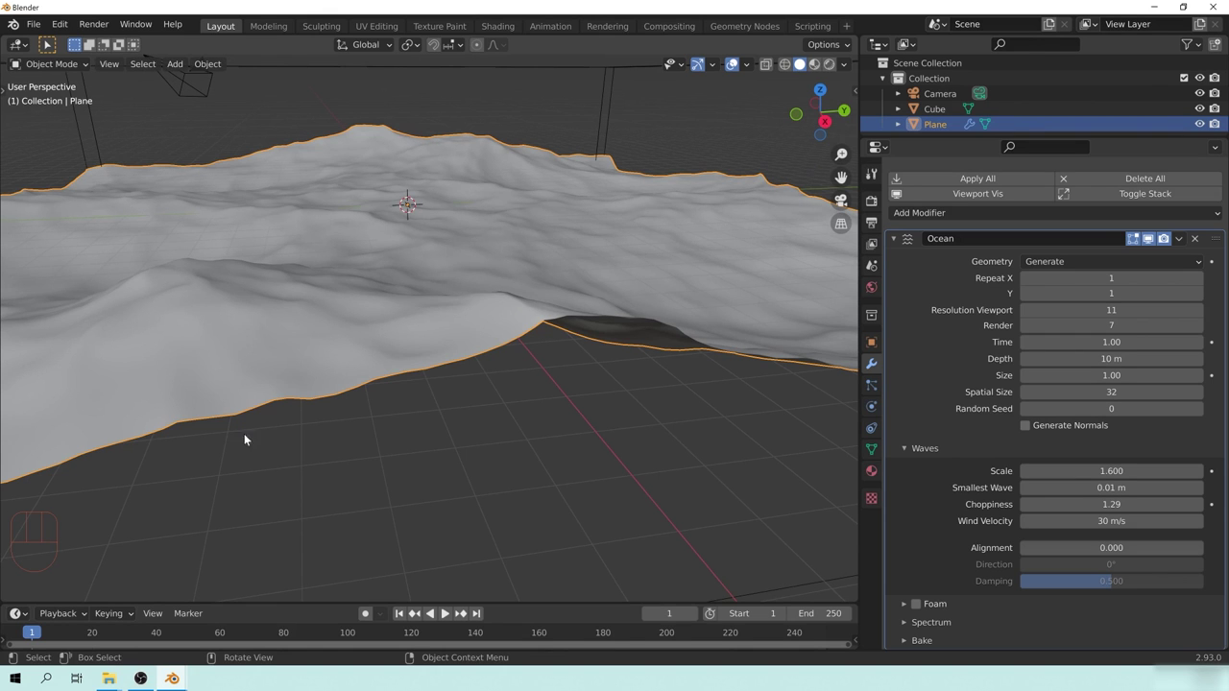
pyautogui.moveTo(540, 338); pyautogui.dragTo(553, 296)
pyautogui.moveTo(496, 308); pyautogui.dragTo(545, 277)
pyautogui.moveTo(499, 226); pyautogui.dragTo(525, 283)
pyautogui.moveTo(480, 225); pyautogui.dragTo(440, 238)
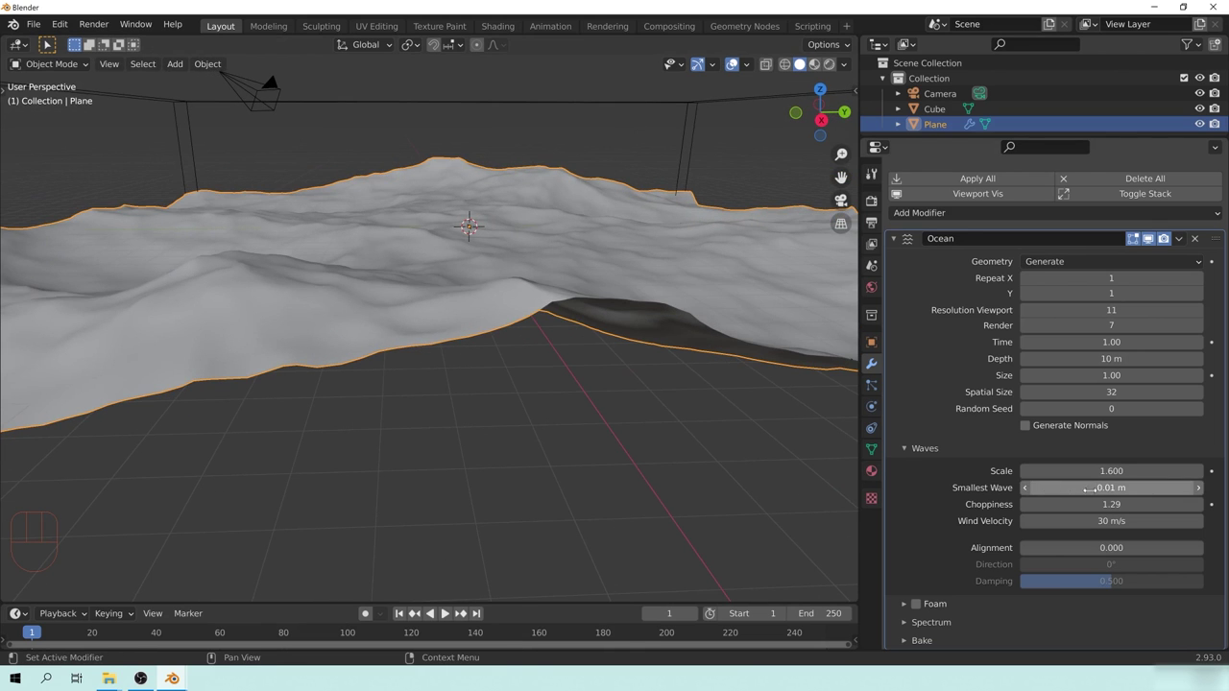
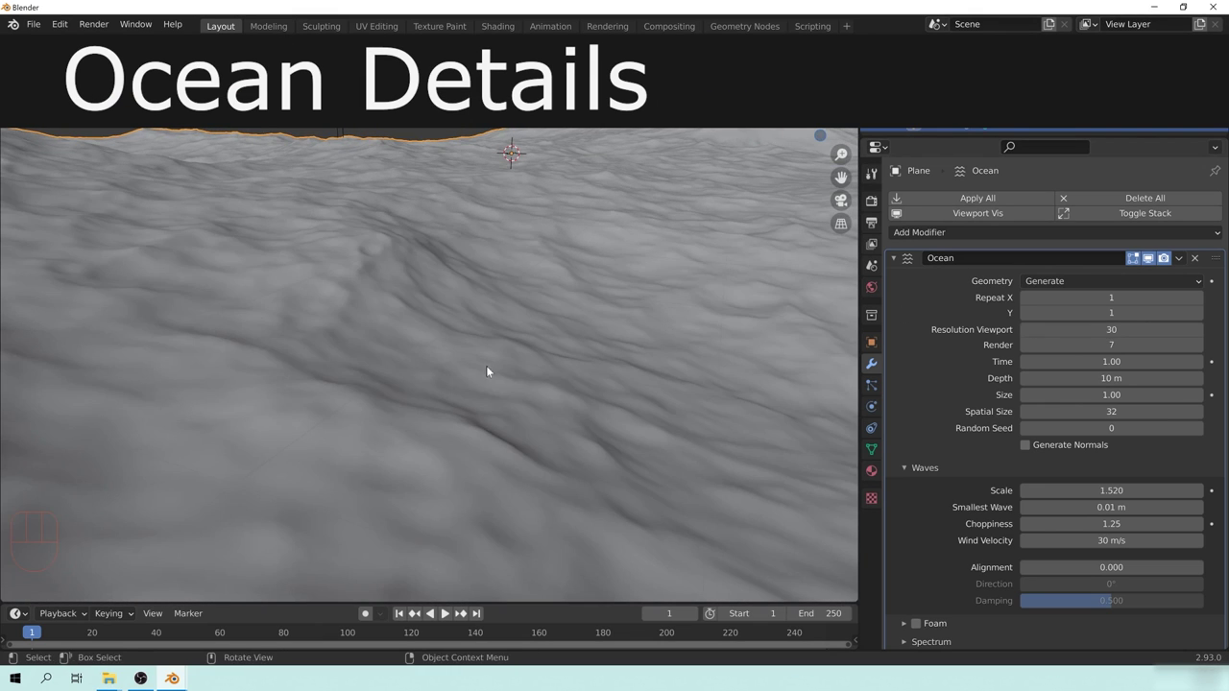
# Step: Orbit around the finer ocean surface to inspect the waves from many angles
pyautogui.moveTo(574, 327); pyautogui.dragTo(364, 344)
pyautogui.moveTo(504, 318); pyautogui.dragTo(521, 337)
pyautogui.moveTo(609, 334); pyautogui.dragTo(552, 311)
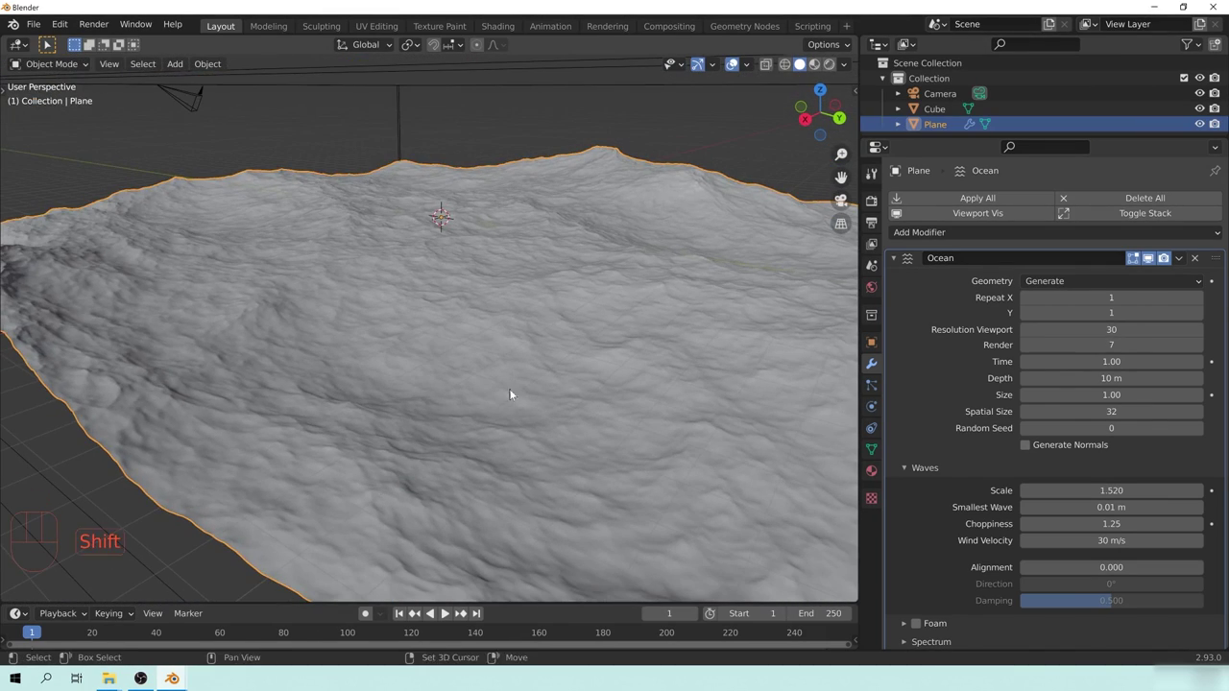
pyautogui.moveTo(608, 351); pyautogui.dragTo(476, 302)
pyautogui.moveTo(519, 341); pyautogui.dragTo(537, 332)
pyautogui.moveTo(458, 284); pyautogui.dragTo(526, 371)
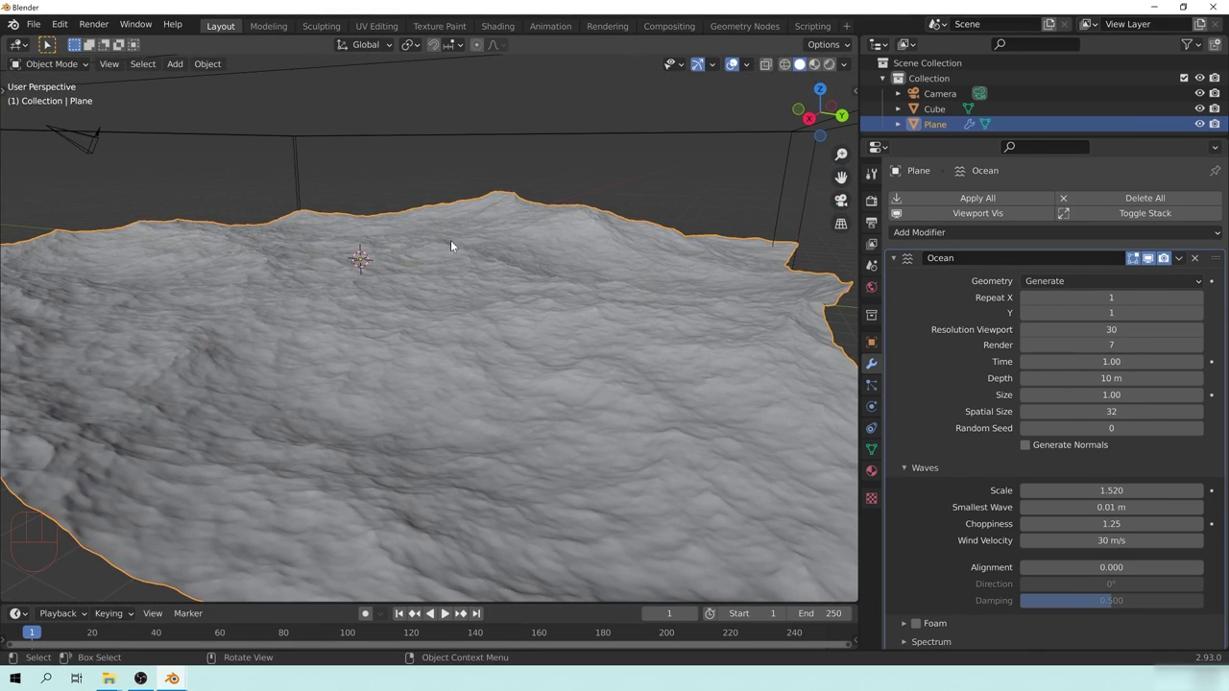
pyautogui.moveTo(218, 373); pyautogui.dragTo(378, 361)
pyautogui.moveTo(264, 285); pyautogui.dragTo(360, 312)
pyautogui.moveTo(338, 357); pyautogui.dragTo(538, 312)
pyautogui.moveTo(379, 319); pyautogui.dragTo(410, 307)
pyautogui.moveTo(445, 296); pyautogui.dragTo(522, 358)
pyautogui.middleClick(618, 372)
pyautogui.moveTo(277, 323); pyautogui.dragTo(265, 366)
pyautogui.moveTo(507, 293); pyautogui.dragTo(500, 329)
pyautogui.moveTo(582, 350); pyautogui.dragTo(433, 345)
pyautogui.moveTo(568, 380); pyautogui.dragTo(591, 342)
pyautogui.middleClick(522, 340)
pyautogui.moveTo(642, 360); pyautogui.dragTo(531, 400)
pyautogui.moveTo(716, 432); pyautogui.dragTo(419, 413)
pyautogui.moveTo(603, 423); pyautogui.dragTo(578, 384)
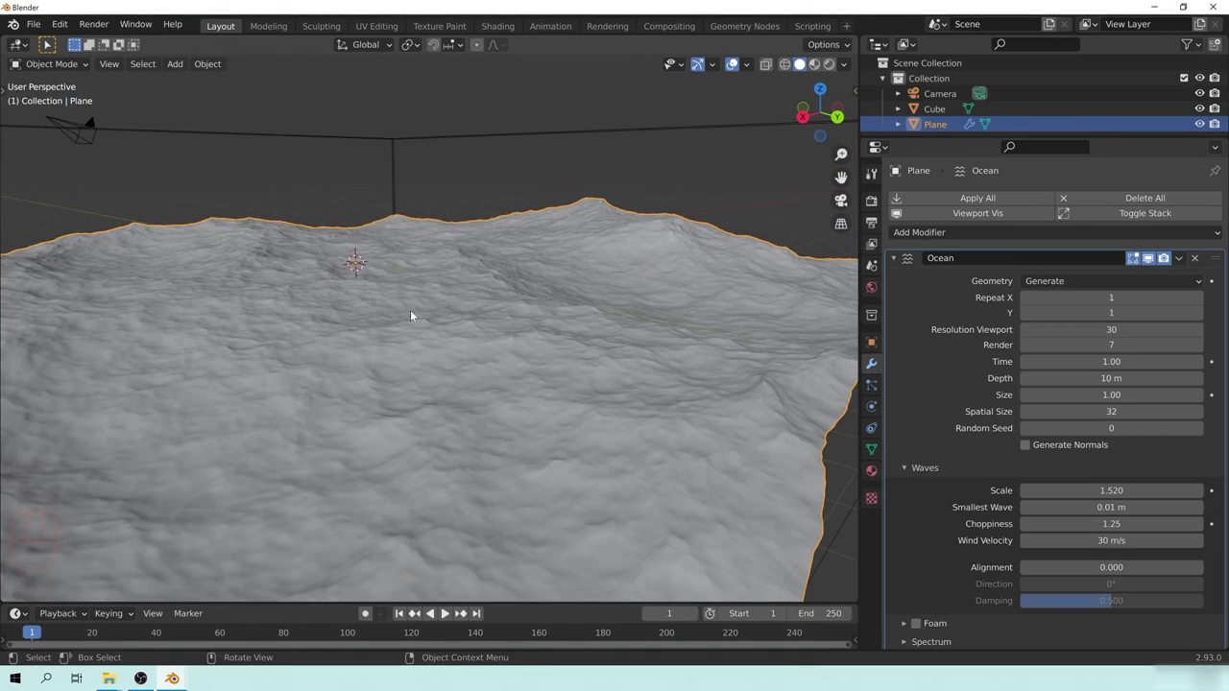
pyautogui.moveTo(498, 340); pyautogui.dragTo(538, 304)
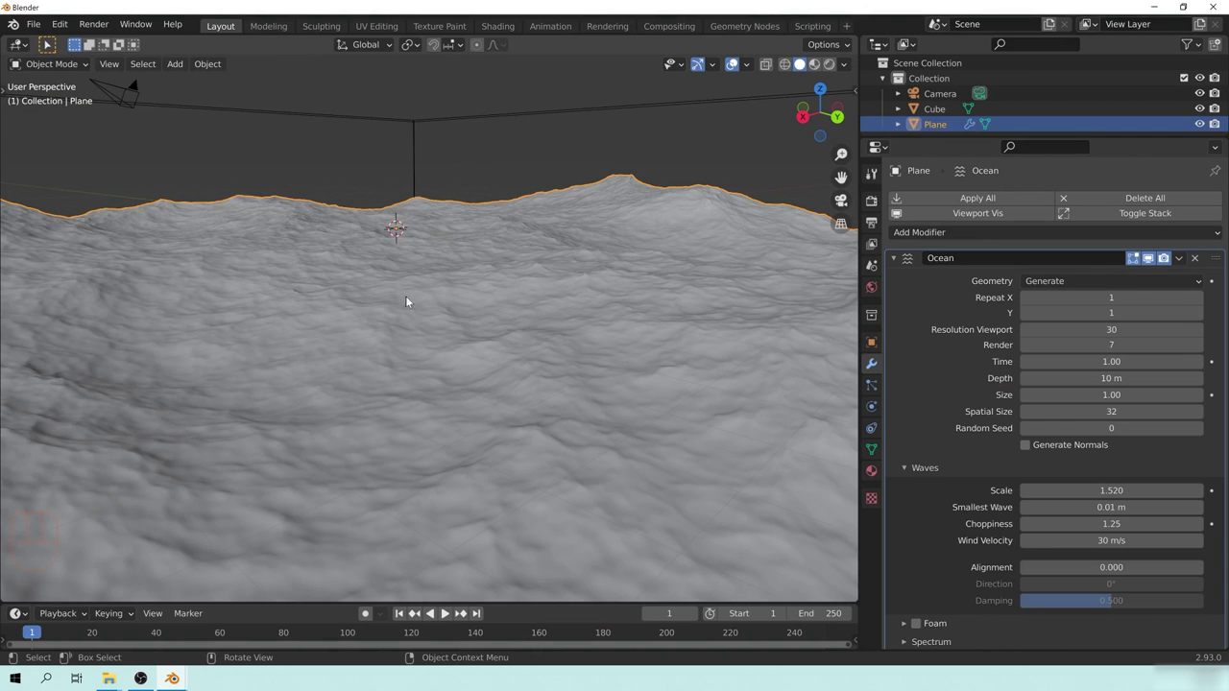
pyautogui.moveTo(654, 337); pyautogui.dragTo(589, 380)
pyautogui.moveTo(467, 315); pyautogui.dragTo(312, 311)
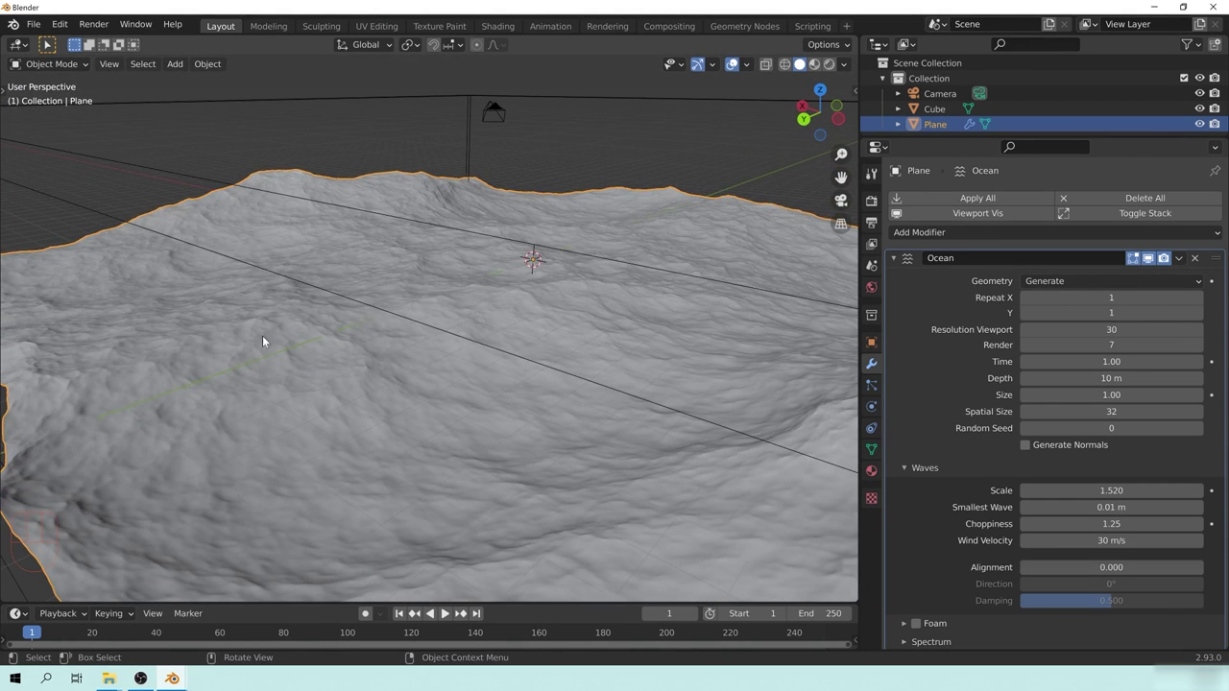
# Step: Set the Ocean waves to scale 1.52, choppiness 1.25 and wind velocity 30 m/s
pyautogui.click(568, 328)
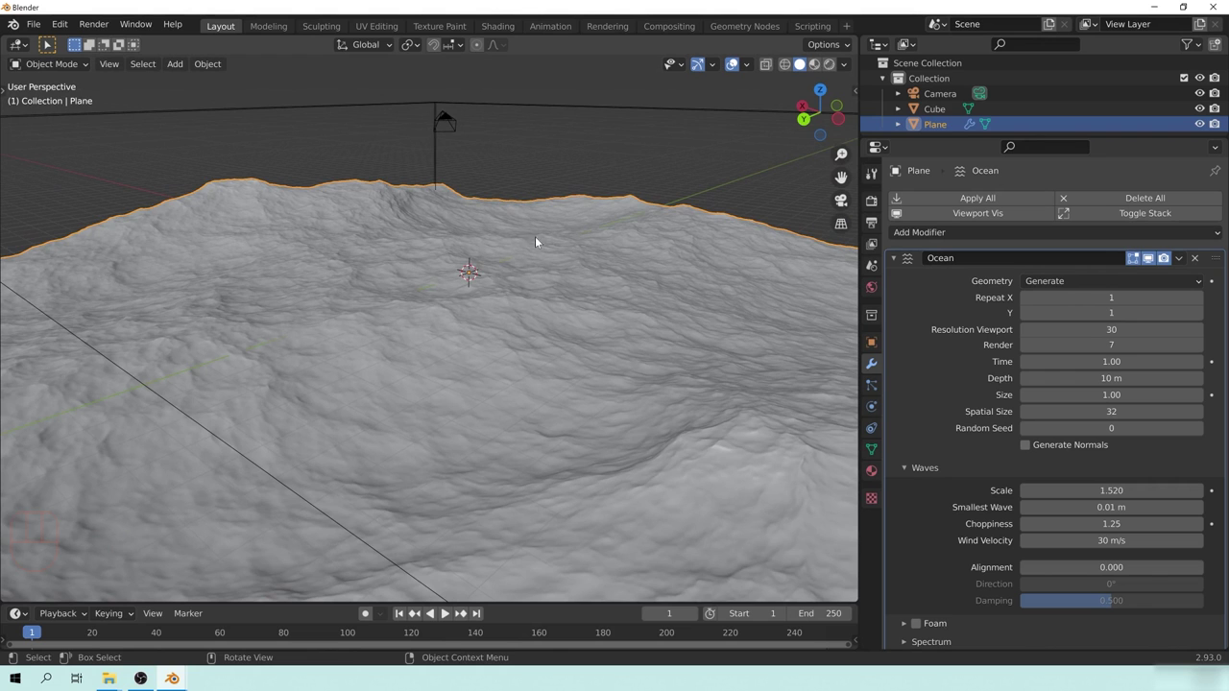
pyautogui.moveTo(582, 329); pyautogui.dragTo(524, 357)
pyautogui.moveTo(623, 369); pyautogui.dragTo(487, 287)
pyautogui.middleClick(606, 374)
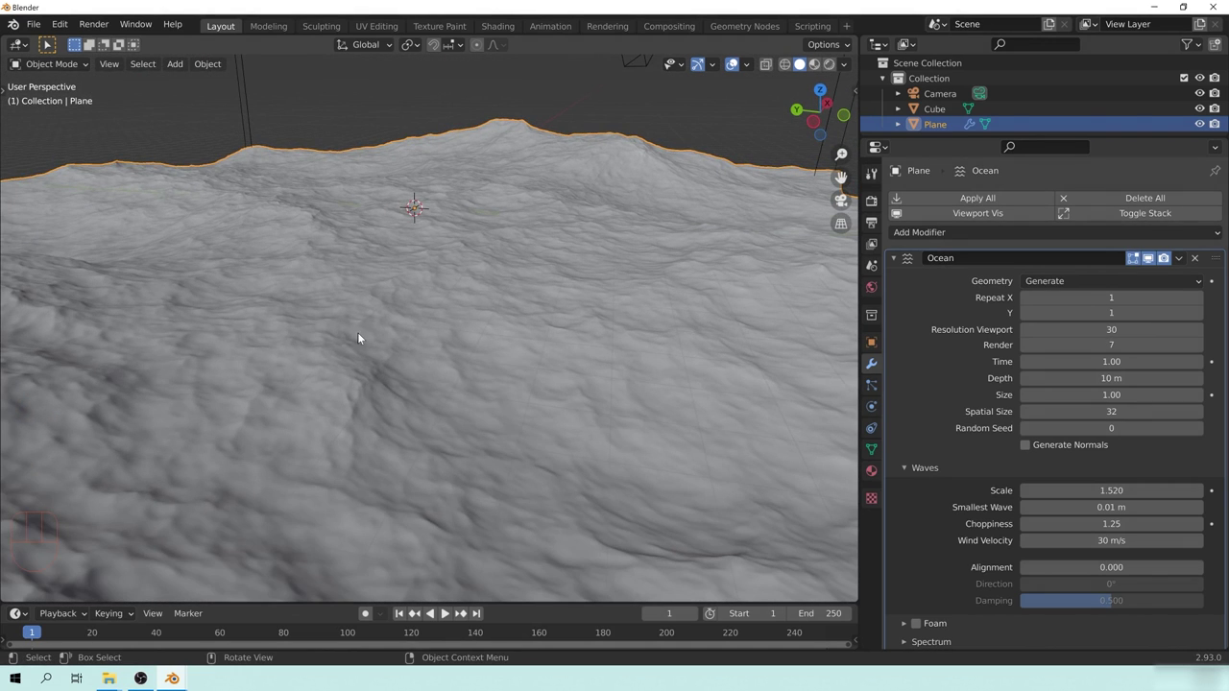
pyautogui.moveTo(676, 324); pyautogui.dragTo(628, 302)
pyautogui.moveTo(681, 309); pyautogui.dragTo(644, 323)
pyautogui.middleClick(565, 376)
pyautogui.moveTo(619, 400); pyautogui.dragTo(420, 396)
pyautogui.moveTo(546, 398); pyautogui.dragTo(538, 380)
pyautogui.moveTo(542, 394); pyautogui.dragTo(554, 383)
pyautogui.moveTo(595, 292); pyautogui.dragTo(577, 334)
pyautogui.moveTo(604, 317); pyautogui.dragTo(462, 319)
pyautogui.moveTo(561, 321); pyautogui.dragTo(517, 271)
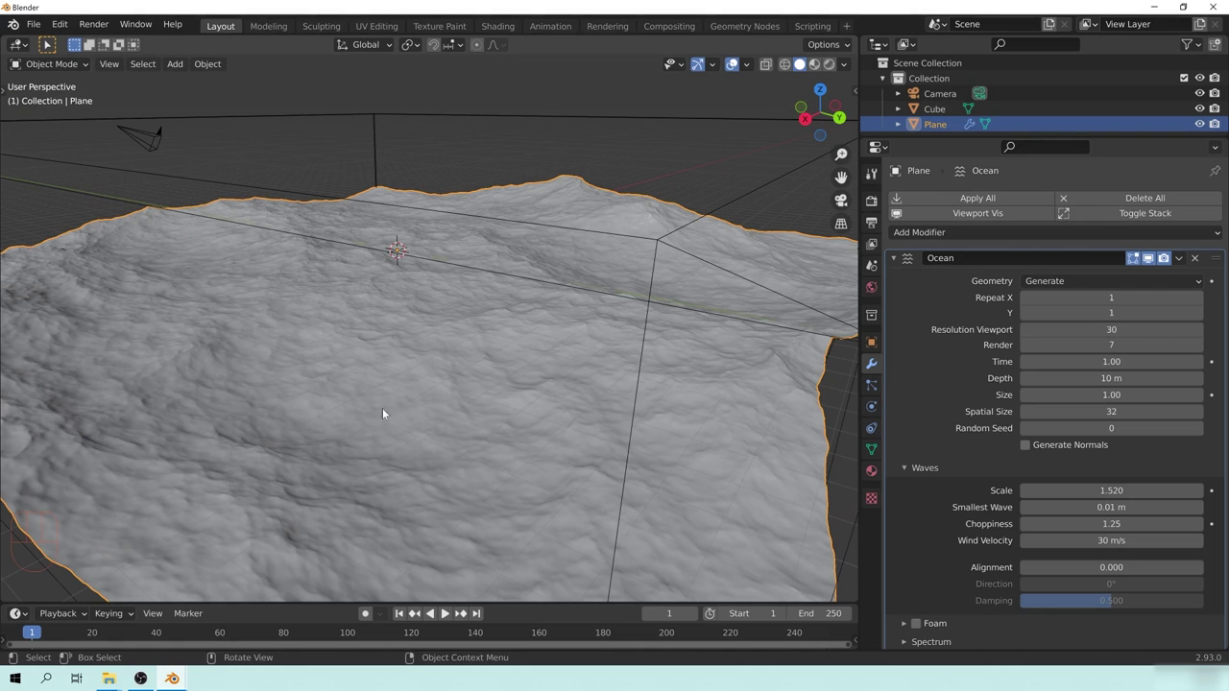
# Step: Collapse the Waves panel, peek at Spectrum, then fold away the whole Ocean modifier
pyautogui.click(927, 471)
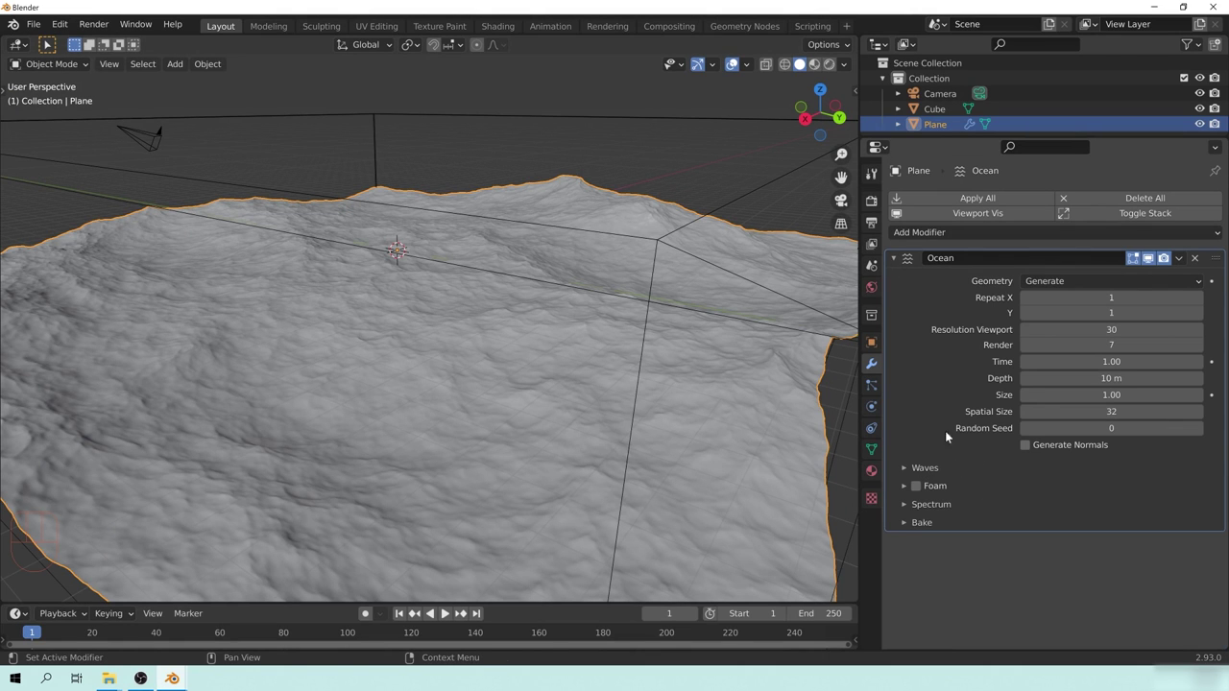
pyautogui.click(935, 513)
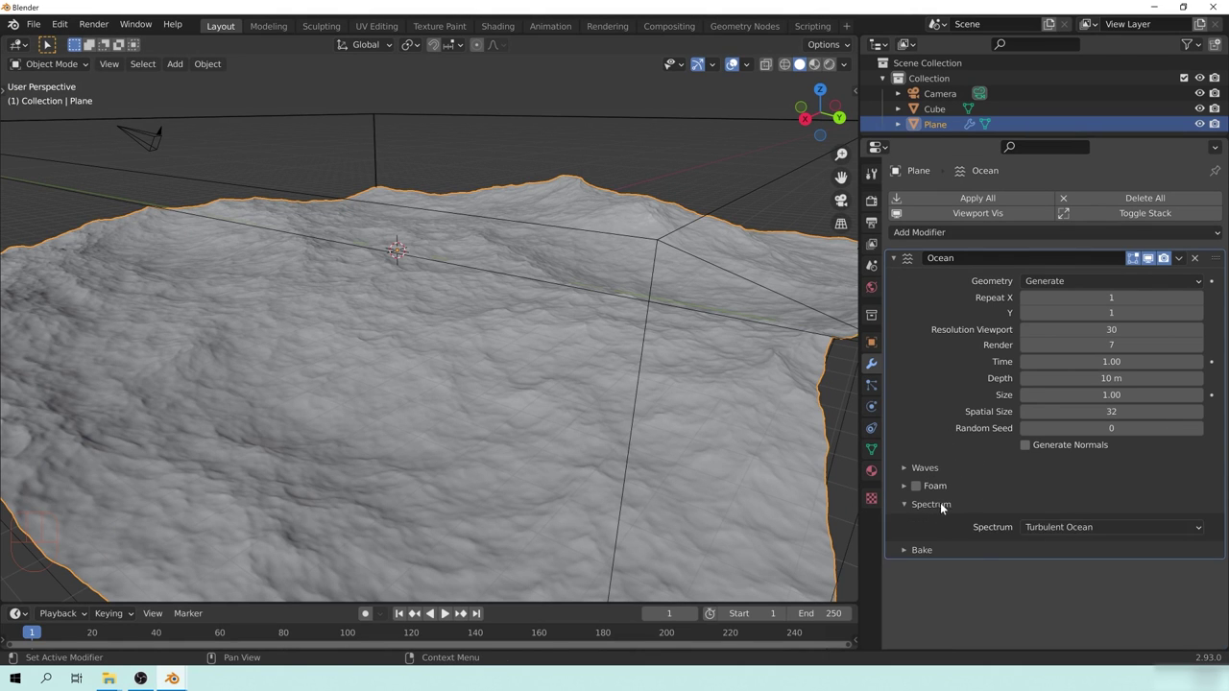
pyautogui.click(941, 510)
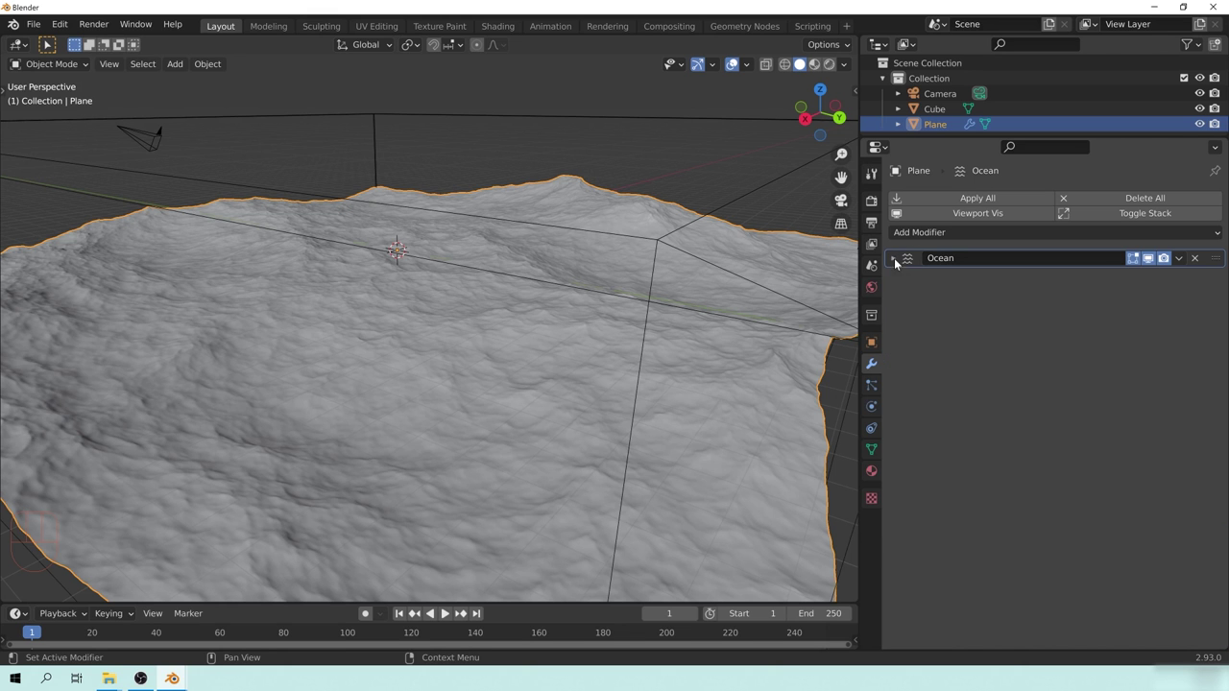
# Step: Orbit the viewport to look over the wave surface inside the wire box from several angles
pyautogui.moveTo(556, 312); pyautogui.dragTo(315, 303)
pyautogui.moveTo(525, 288); pyautogui.dragTo(503, 351)
pyautogui.moveTo(653, 381); pyautogui.dragTo(561, 376)
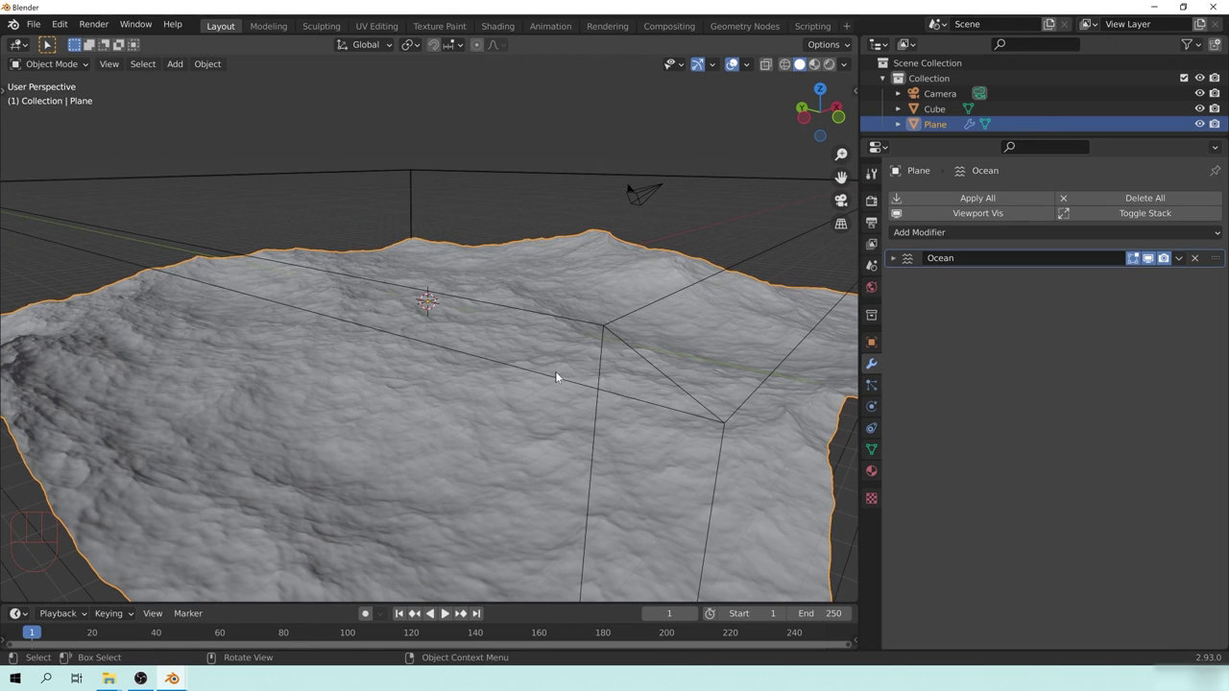
pyautogui.moveTo(528, 388); pyautogui.dragTo(556, 322)
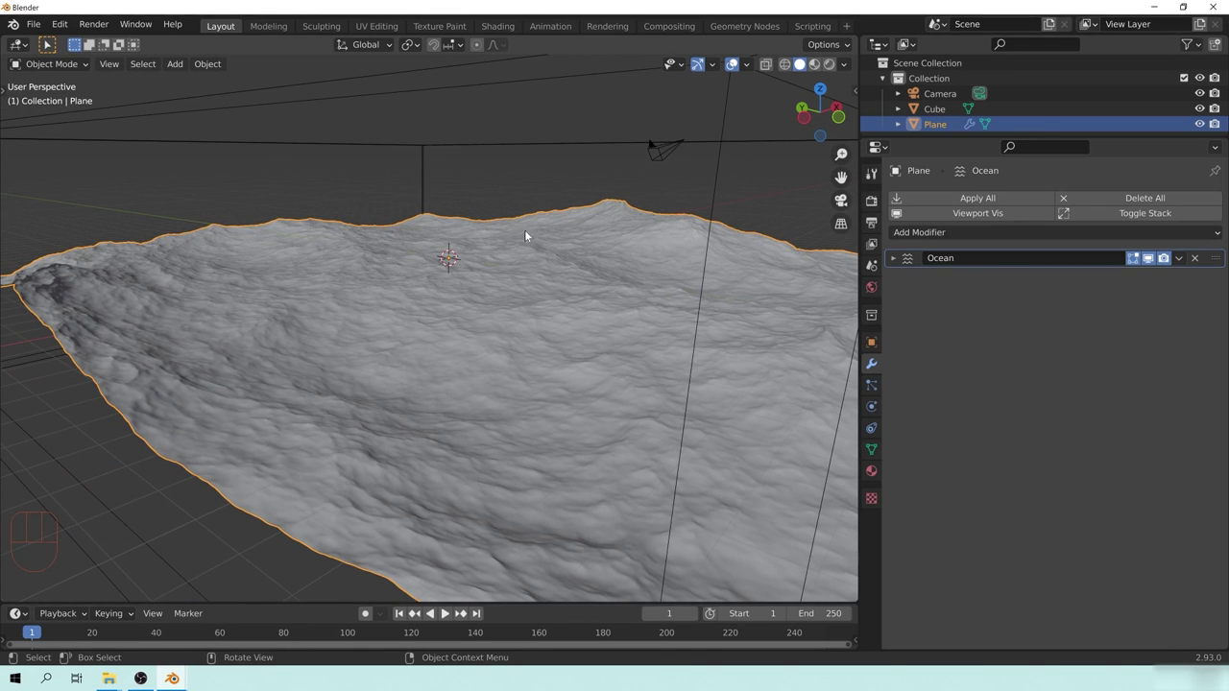
pyautogui.moveTo(460, 354); pyautogui.dragTo(456, 313)
pyautogui.moveTo(501, 338); pyautogui.dragTo(474, 351)
pyautogui.moveTo(538, 300); pyautogui.dragTo(526, 329)
pyautogui.middleClick(435, 370)
pyautogui.moveTo(500, 289); pyautogui.dragTo(500, 236)
pyautogui.middleClick(569, 260)
pyautogui.moveTo(503, 240); pyautogui.dragTo(531, 342)
pyautogui.moveTo(572, 358); pyautogui.dragTo(541, 362)
pyautogui.middleClick(396, 400)
pyautogui.middleClick(286, 363)
pyautogui.moveTo(417, 403); pyautogui.dragTo(421, 378)
pyautogui.middleClick(404, 353)
pyautogui.middleClick(674, 405)
pyautogui.middleClick(593, 398)
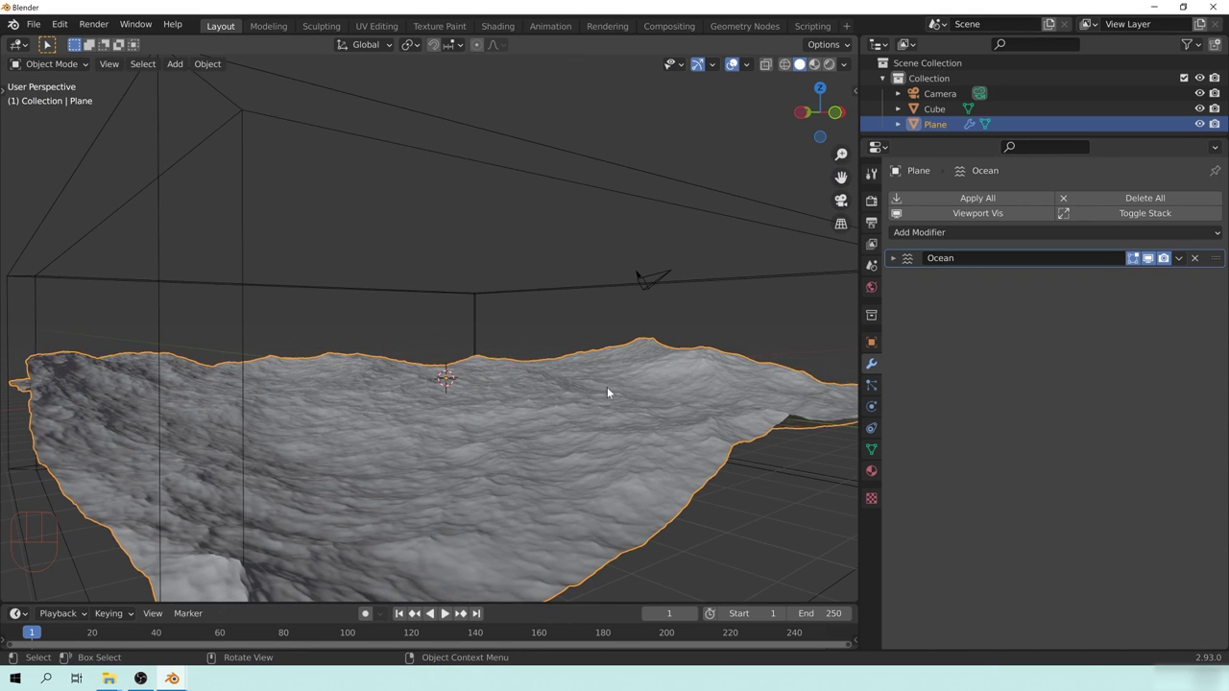
# Step: Move the Ocean surface straight up along Z toward the top of the wire box
pyautogui.press('g')
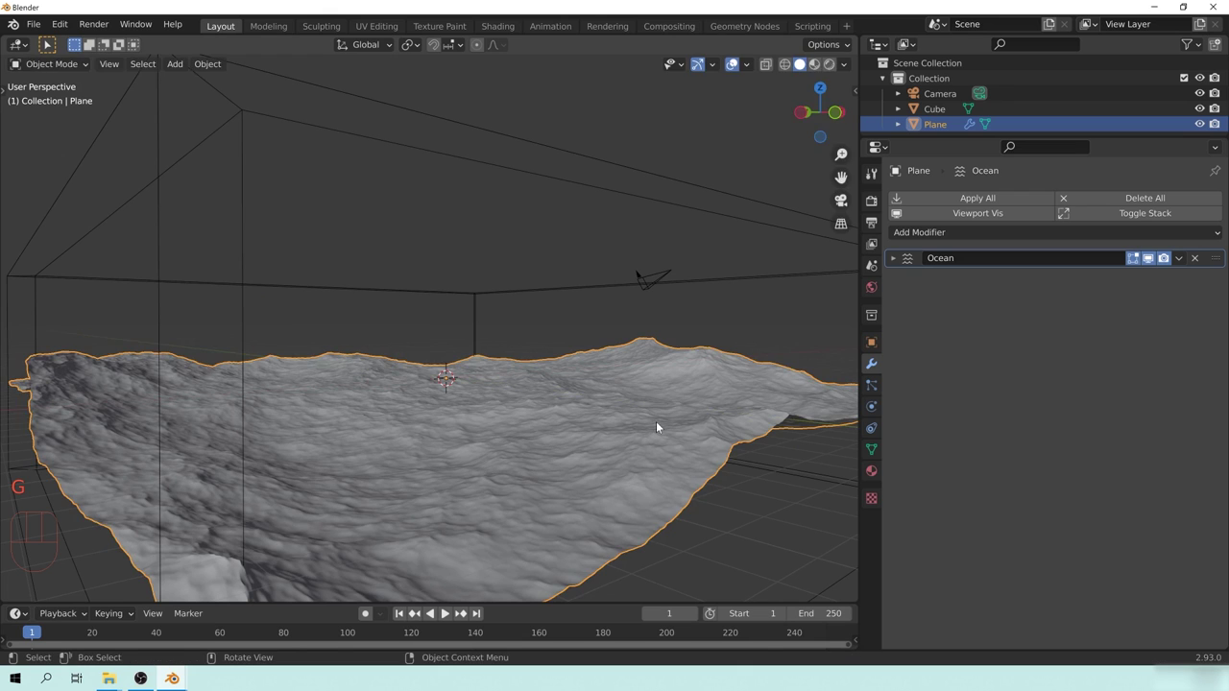
pyautogui.press('g')
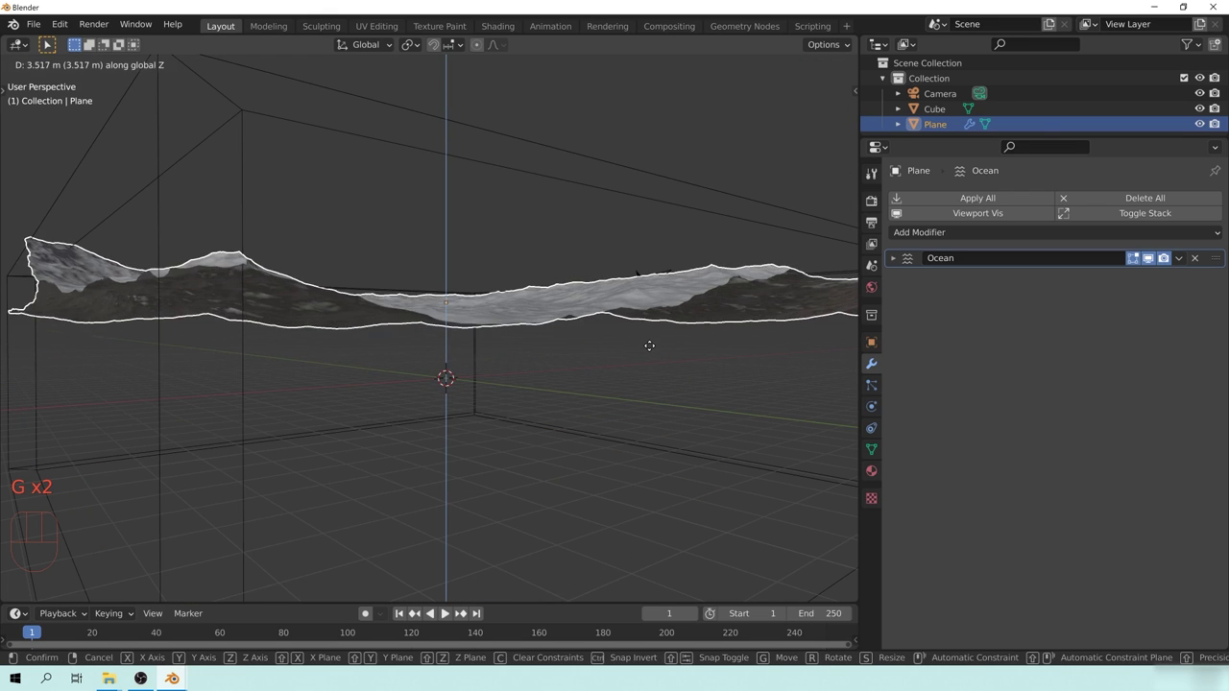
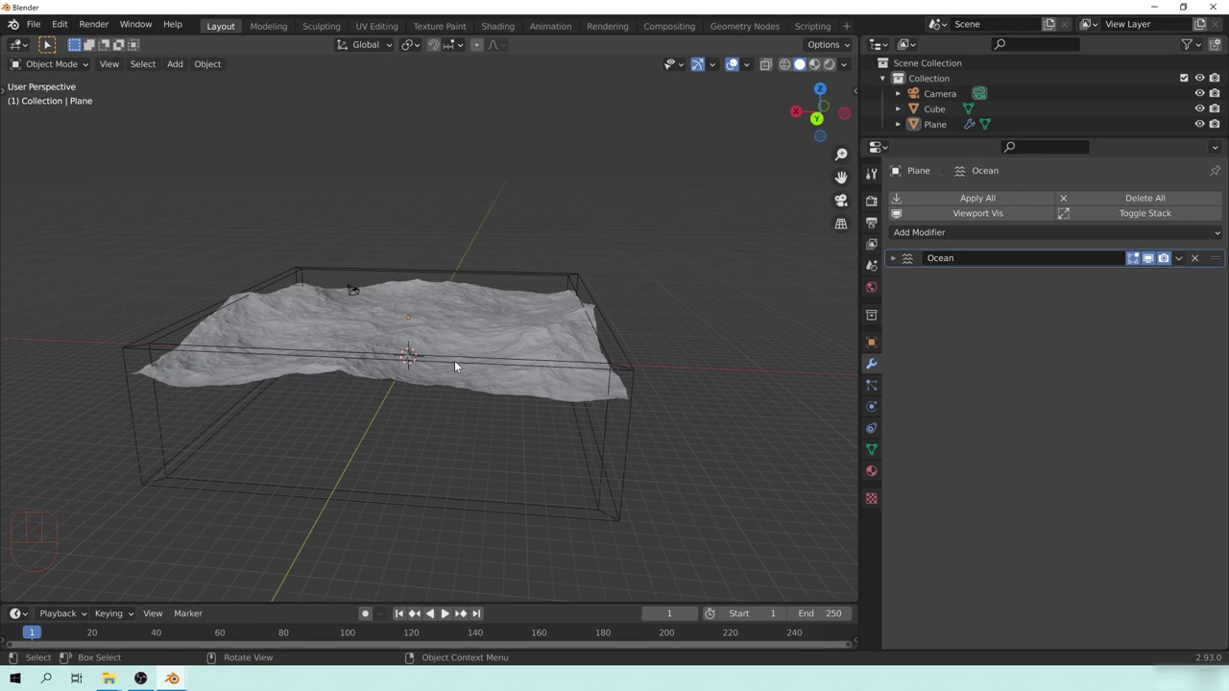
# Step: Save the scene as lc_water_tutorial_1.blend, then orbit around the ocean inside the box
pyautogui.moveTo(36, 23); pyautogui.dragTo(79, 140)
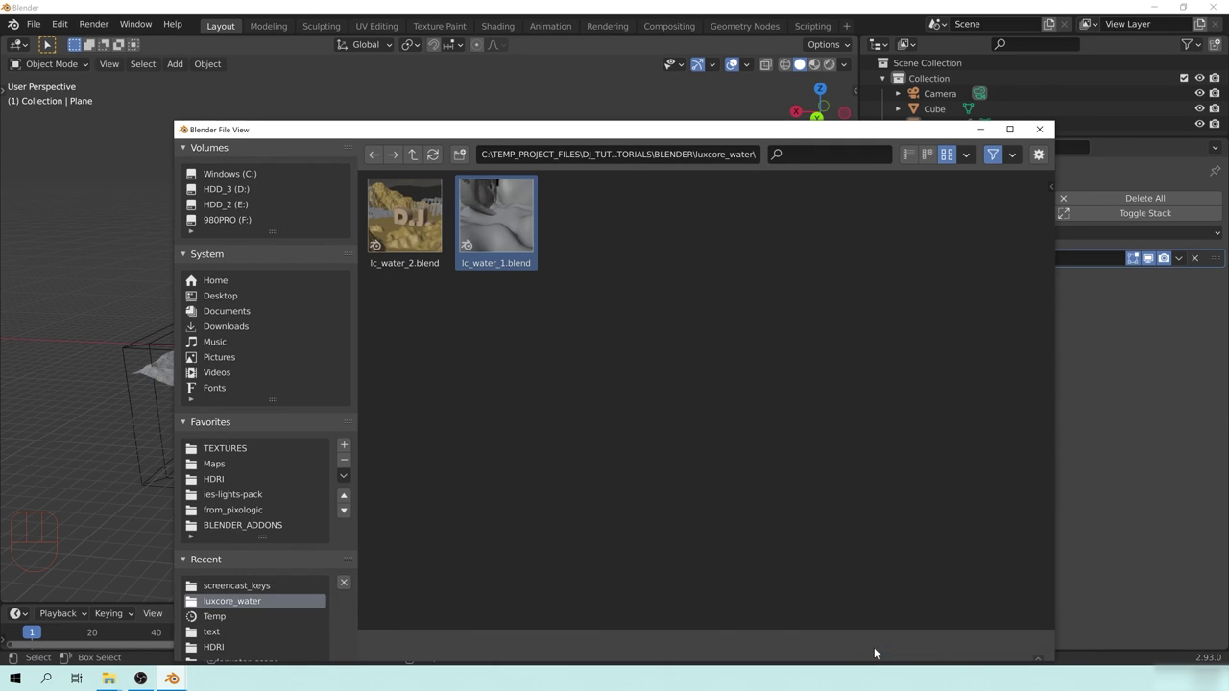
pyautogui.middleClick(622, 374)
pyautogui.moveTo(628, 362); pyautogui.dragTo(566, 389)
pyautogui.moveTo(578, 410); pyautogui.dragTo(586, 342)
pyautogui.moveTo(557, 309); pyautogui.dragTo(554, 301)
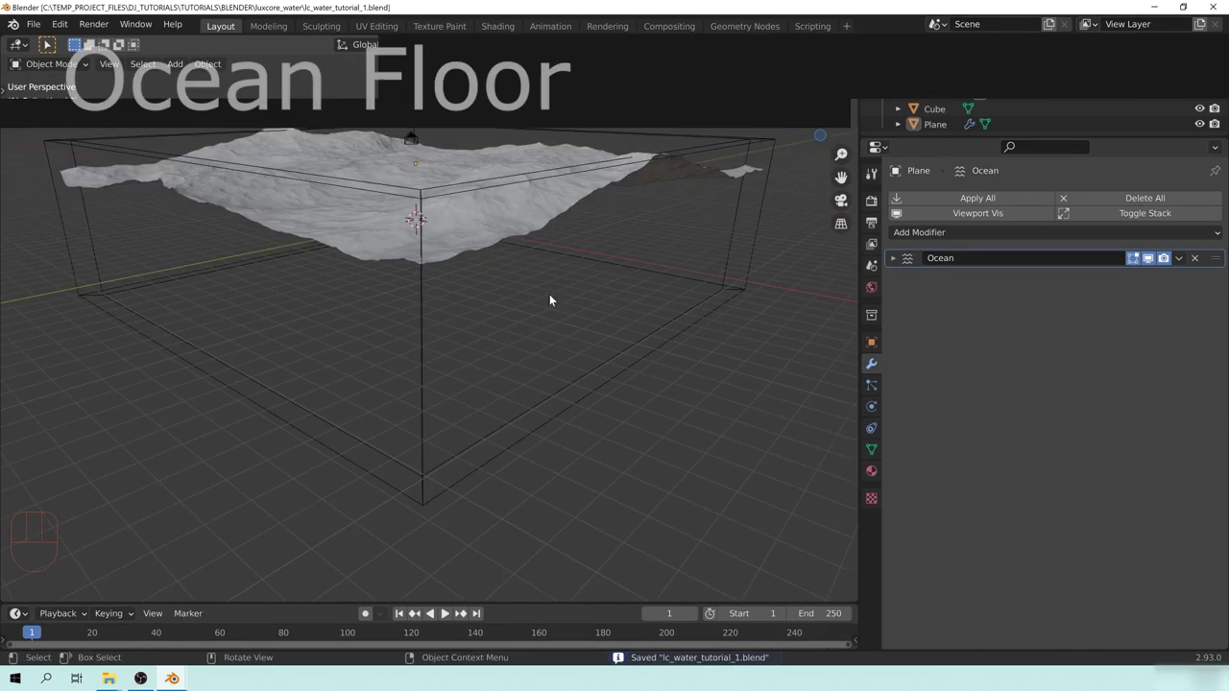
pyautogui.moveTo(563, 263); pyautogui.dragTo(559, 315)
pyautogui.middleClick(513, 285)
pyautogui.middleClick(496, 322)
pyautogui.moveTo(603, 369); pyautogui.dragTo(584, 348)
pyautogui.middleClick(693, 411)
pyautogui.moveTo(714, 405); pyautogui.dragTo(668, 400)
pyautogui.moveTo(705, 252); pyautogui.dragTo(576, 286)
pyautogui.moveTo(369, 404); pyautogui.dragTo(468, 347)
pyautogui.moveTo(482, 390); pyautogui.dragTo(446, 374)
pyautogui.moveTo(586, 321); pyautogui.dragTo(538, 336)
# Step: Add a new mesh plane, scale it up to fill the wire box and apply all transforms
pyautogui.press('shift+a')
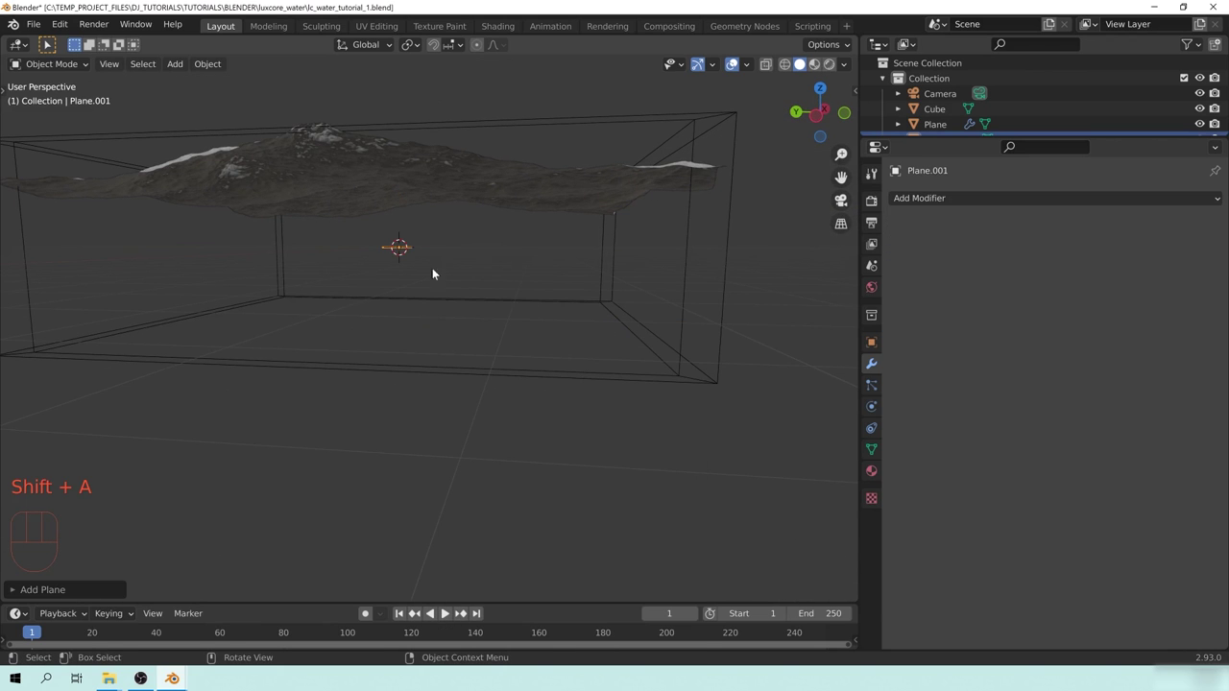
pyautogui.moveTo(468, 263); pyautogui.dragTo(427, 287)
pyautogui.press('s')
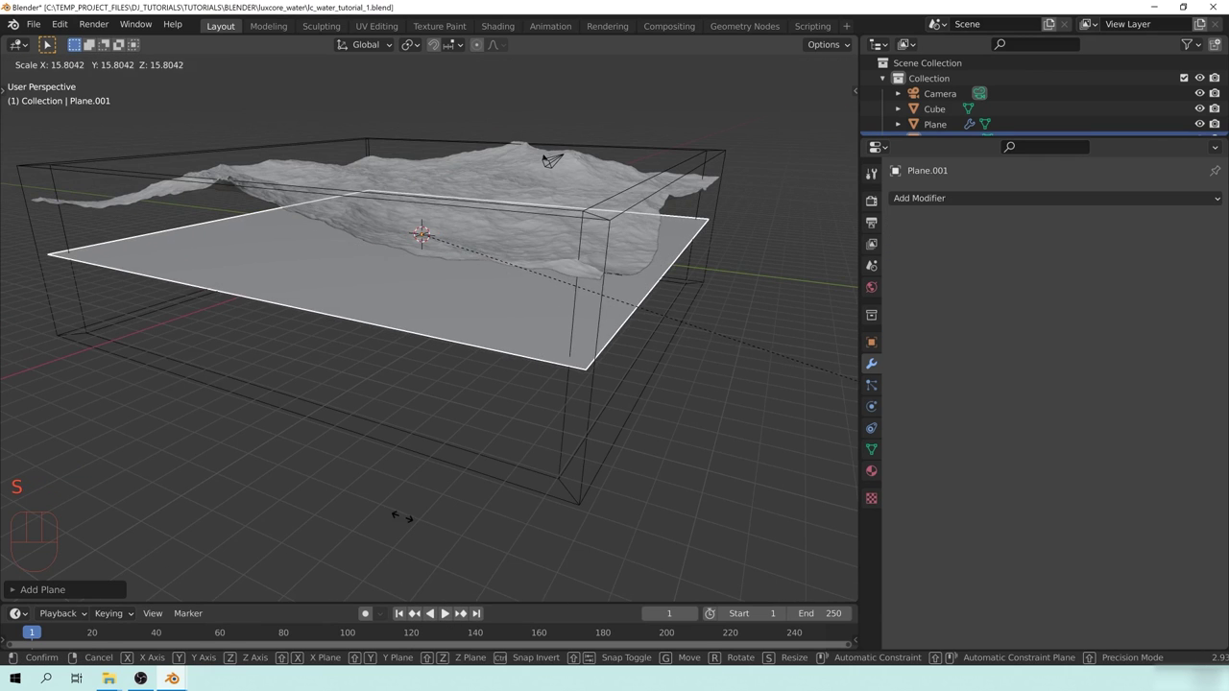
pyautogui.press('ctrl+a')
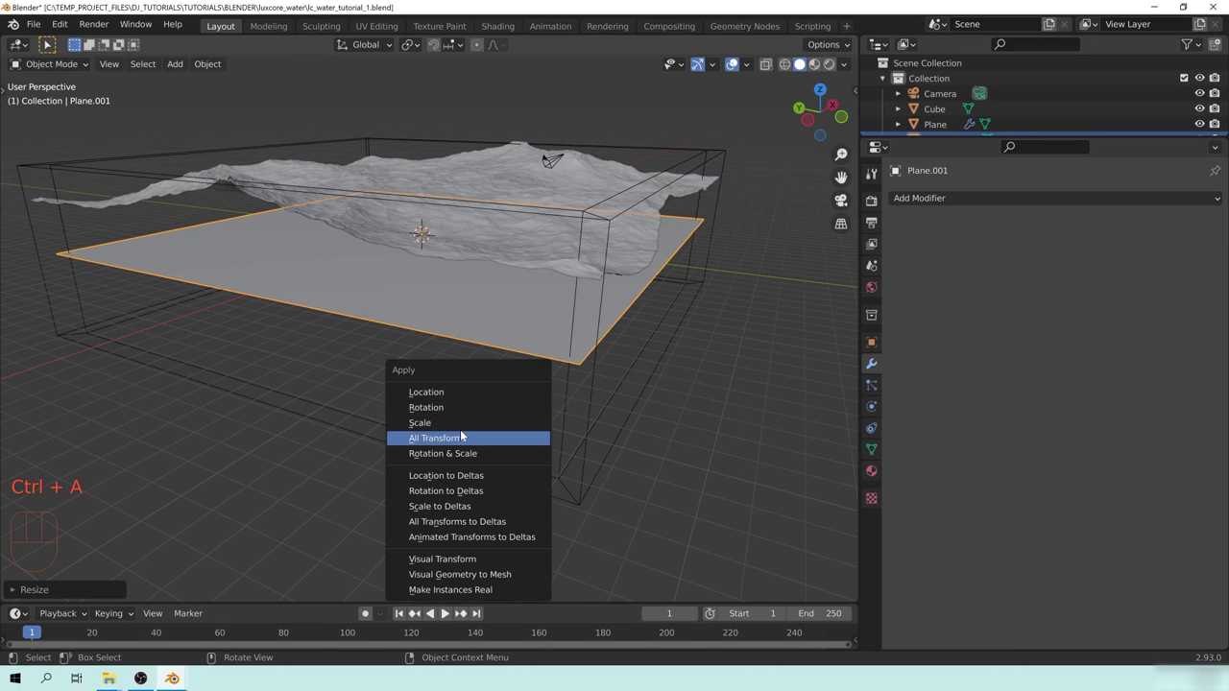
pyautogui.middleClick(630, 415)
pyautogui.moveTo(586, 402); pyautogui.dragTo(538, 386)
pyautogui.middleClick(561, 349)
# Step: Lower the floor plane along Z to the bottom of the wire box and check it from around the box
pyautogui.press('g')
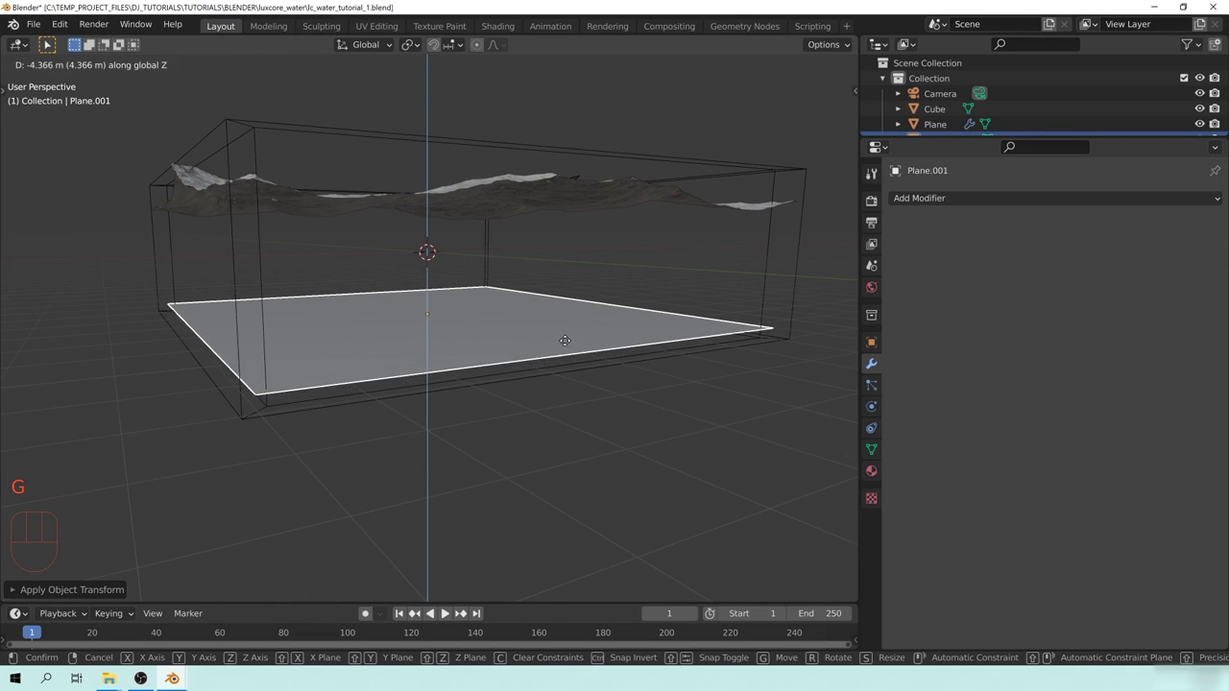
pyautogui.moveTo(496, 305); pyautogui.dragTo(515, 309)
pyautogui.press('ctrl+a')
pyautogui.middleClick(654, 342)
pyautogui.middleClick(668, 343)
pyautogui.middleClick(445, 325)
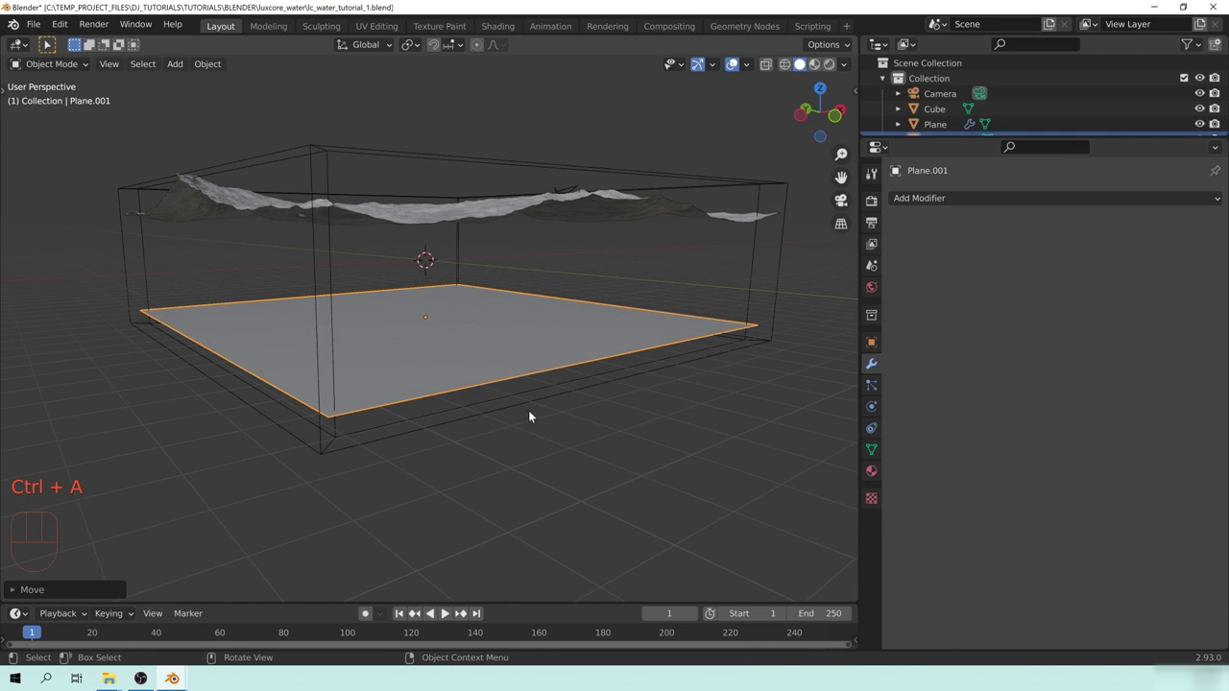
pyautogui.middleClick(482, 324)
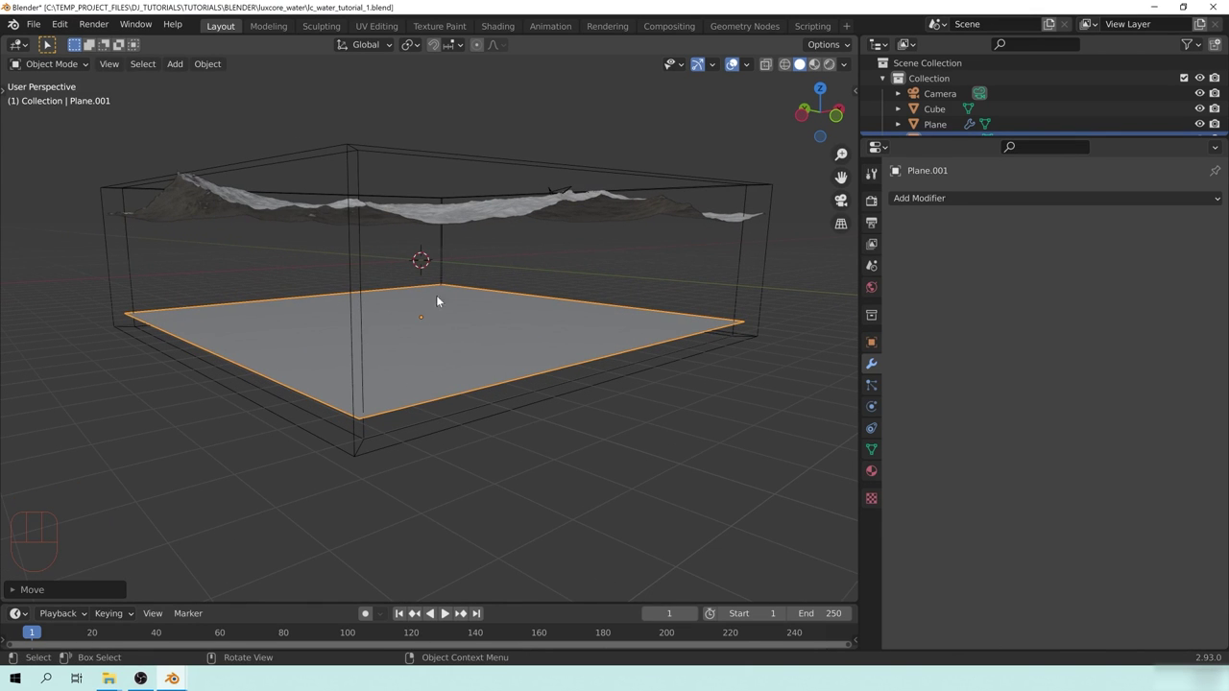
pyautogui.moveTo(548, 391); pyautogui.dragTo(523, 386)
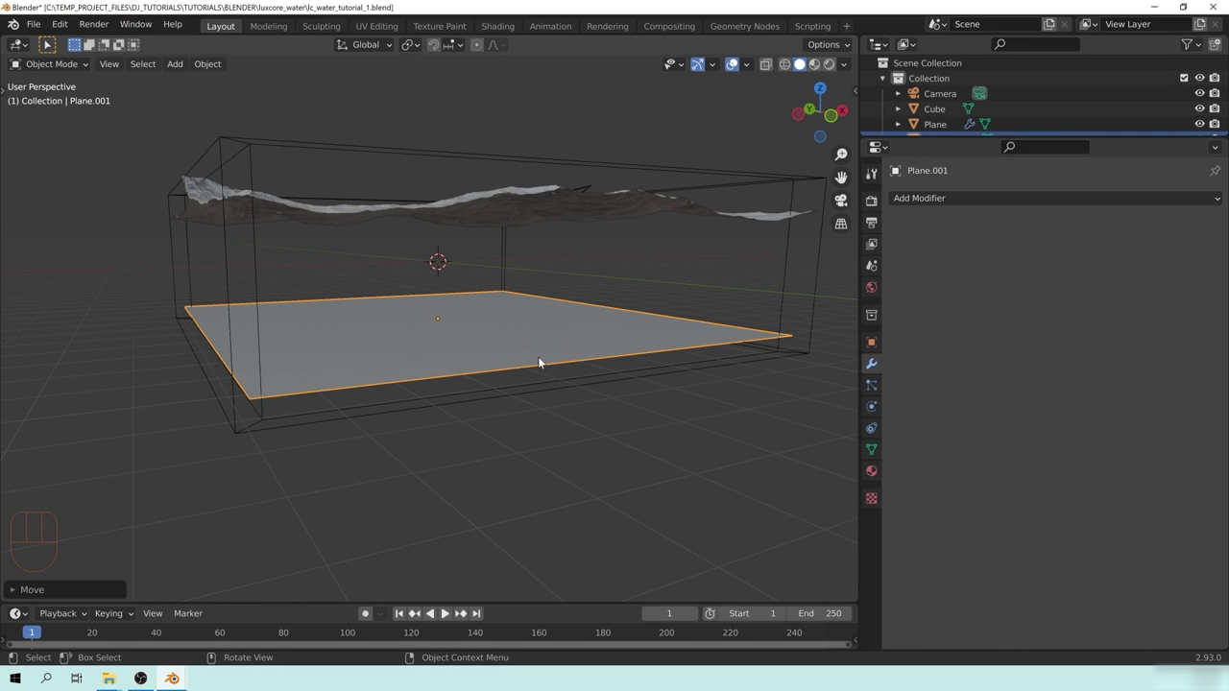
pyautogui.moveTo(510, 379); pyautogui.dragTo(524, 392)
pyautogui.middleClick(503, 373)
# Step: Select Plane.001, toggle into Edit Mode and back, then select the ocean surface again
pyautogui.click(945, 199)
pyautogui.press('Tab')
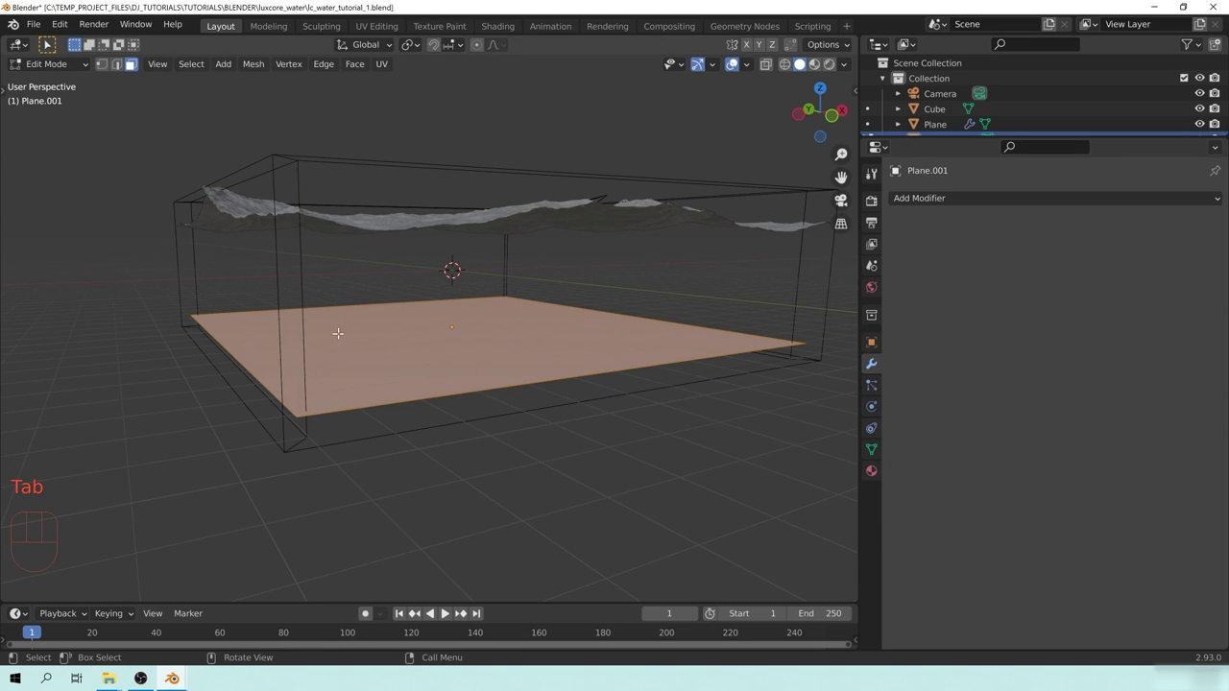
pyautogui.moveTo(423, 371); pyautogui.dragTo(367, 374)
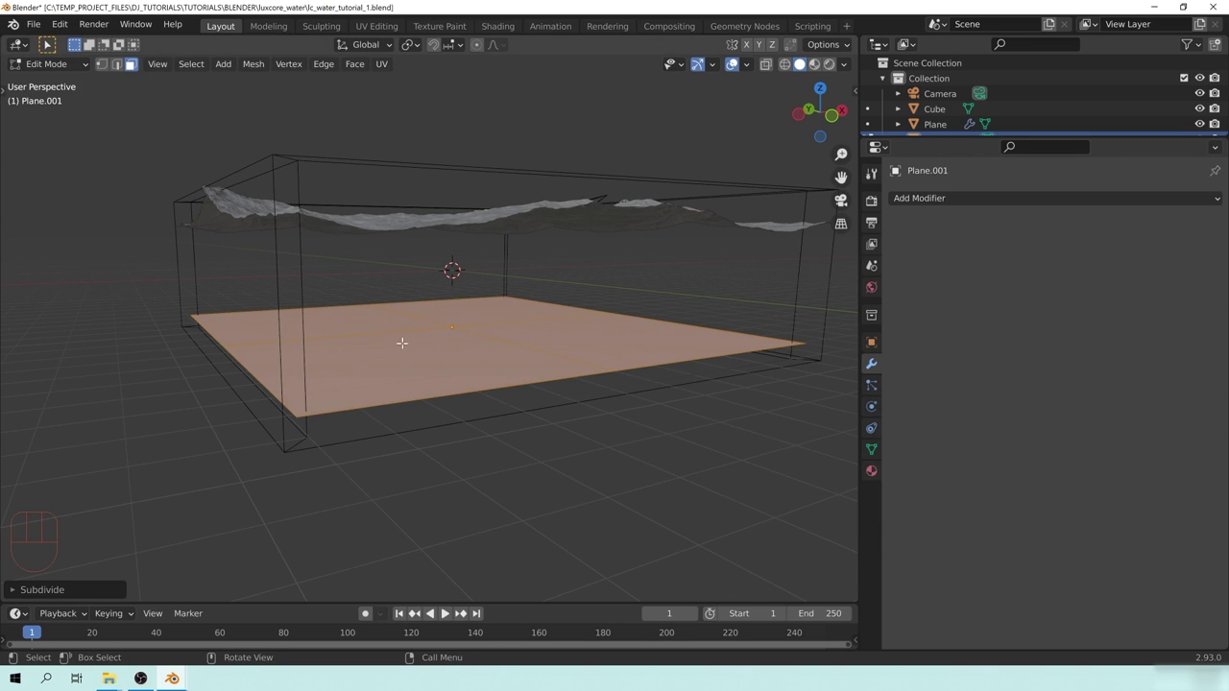
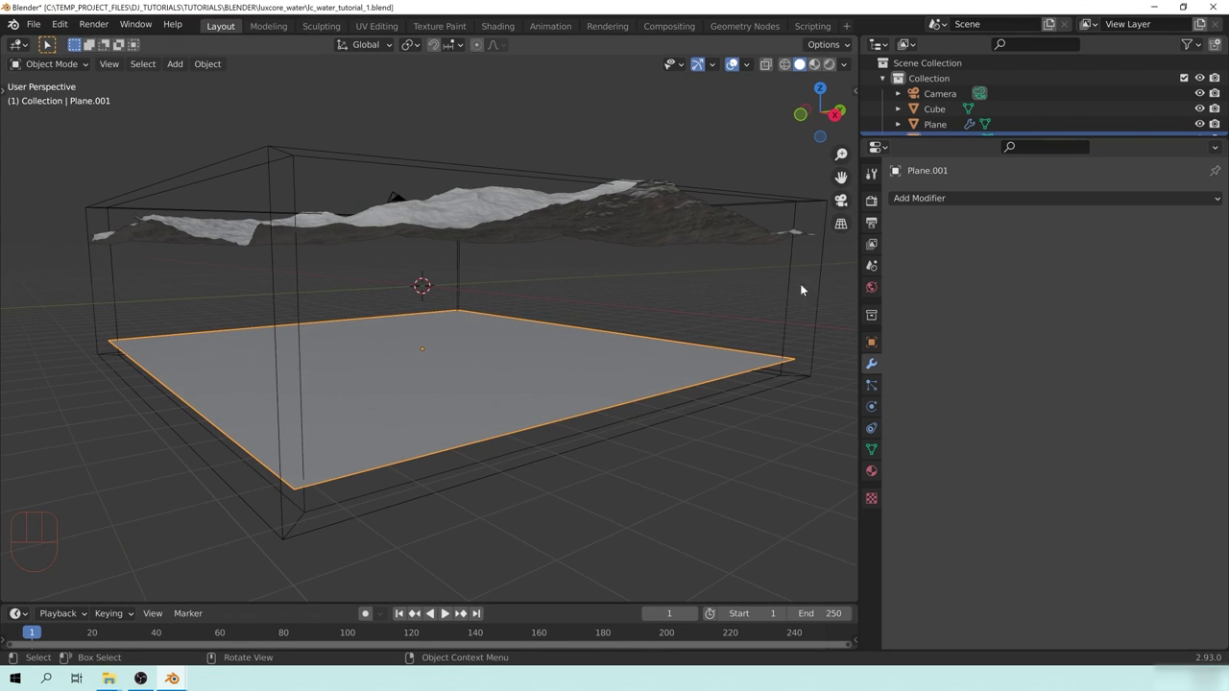
pyautogui.moveTo(569, 362); pyautogui.dragTo(584, 369)
pyautogui.middleClick(626, 336)
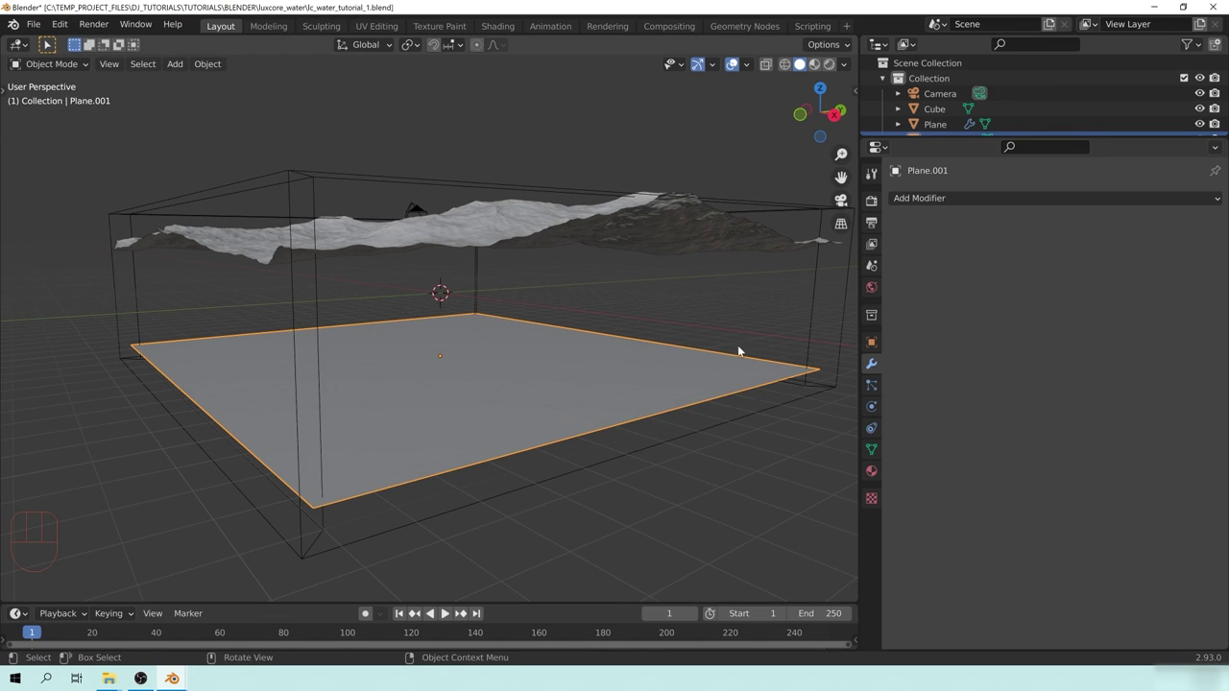
pyautogui.middleClick(641, 274)
pyautogui.click(528, 252)
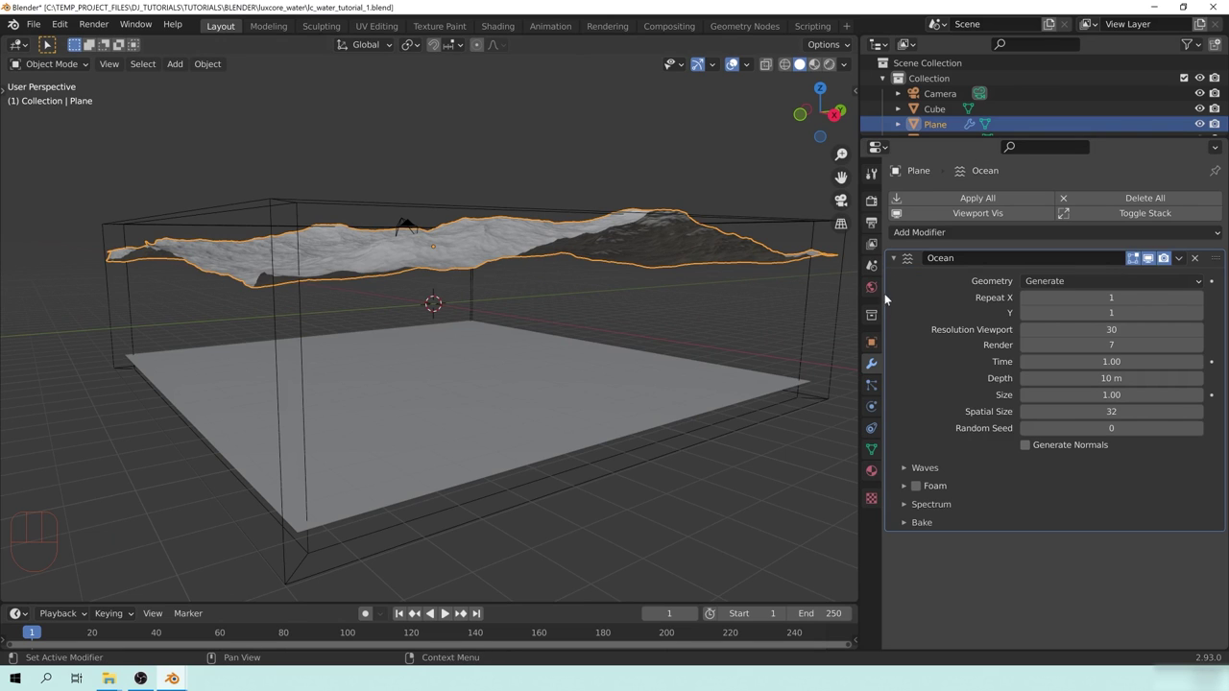
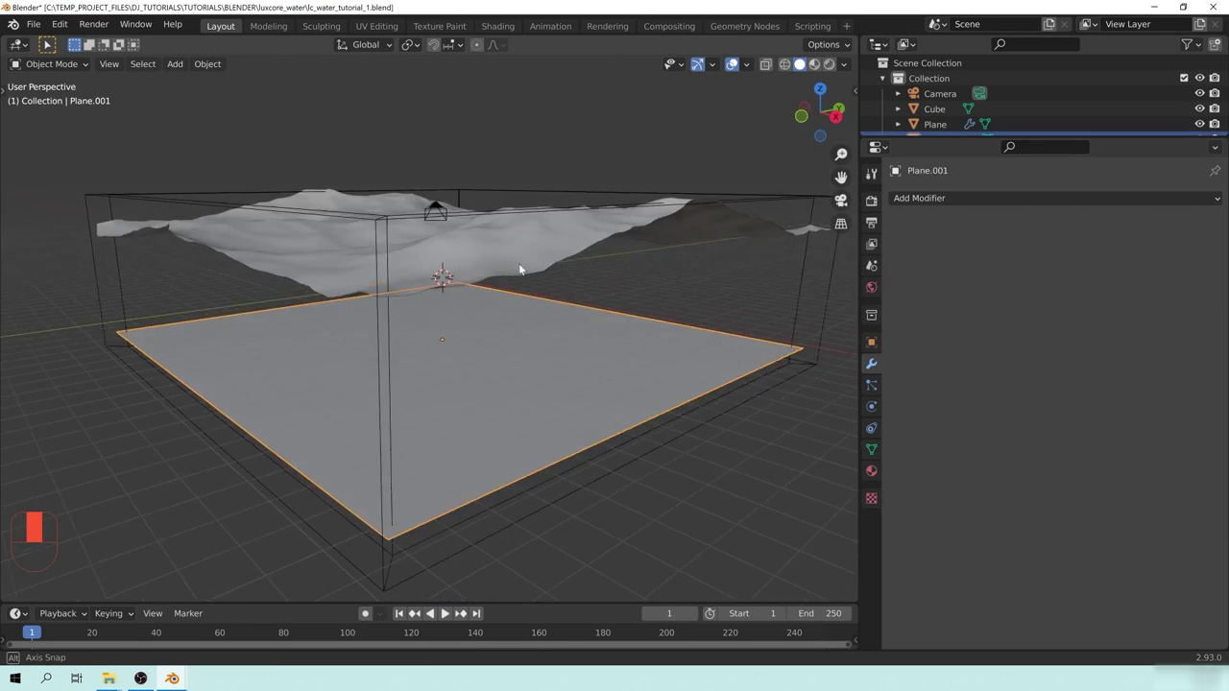
# Step: Give the floor plane a Displace modifier with a new texture named SAND using Global coordinates
pyautogui.moveTo(616, 402); pyautogui.dragTo(469, 391)
pyautogui.middleClick(564, 381)
pyautogui.moveTo(921, 200); pyautogui.dragTo(1018, 293)
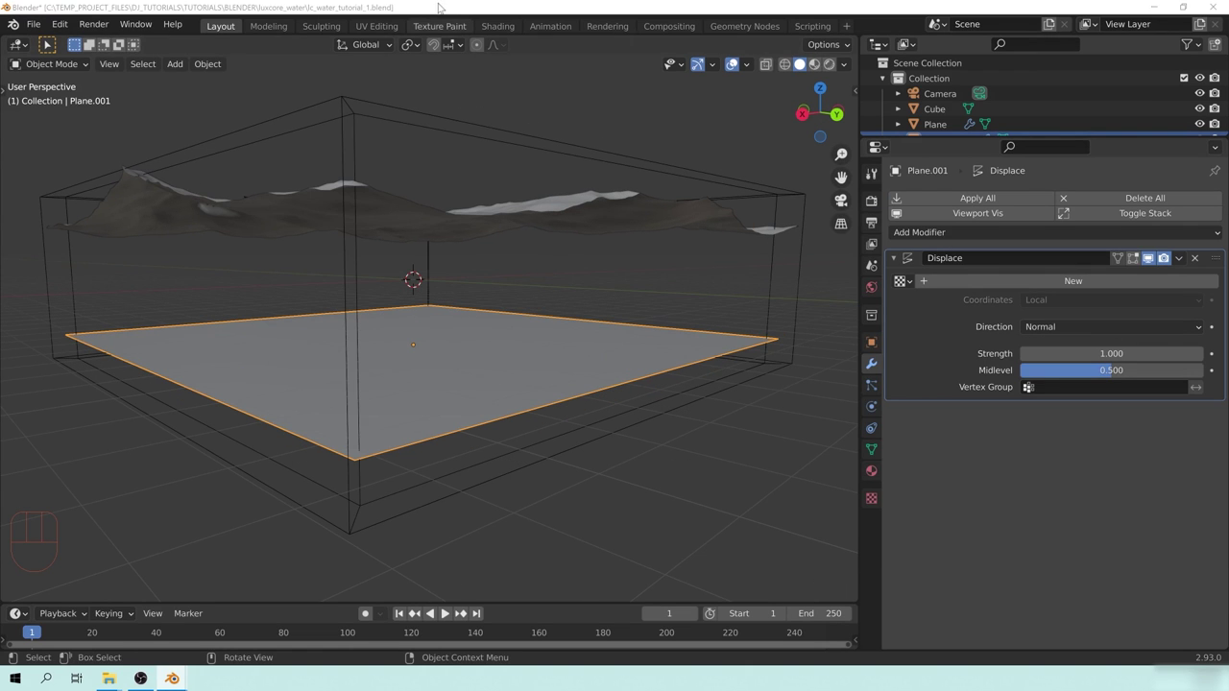
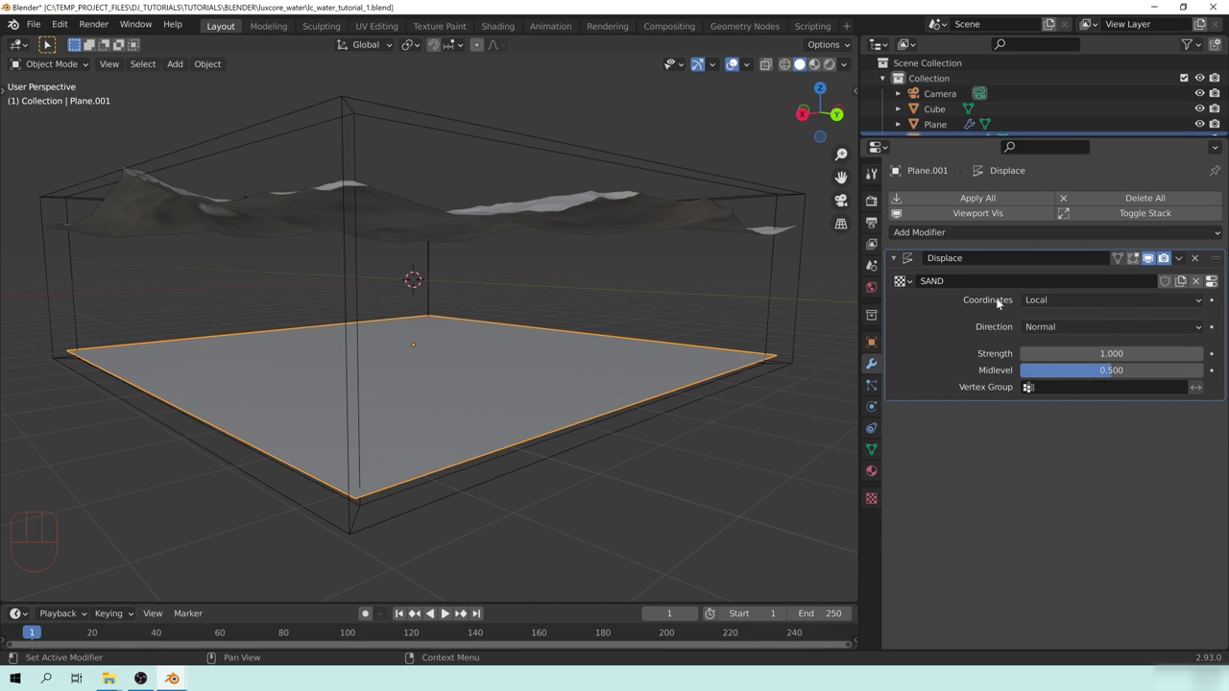
pyautogui.moveTo(1037, 304); pyautogui.dragTo(1053, 343)
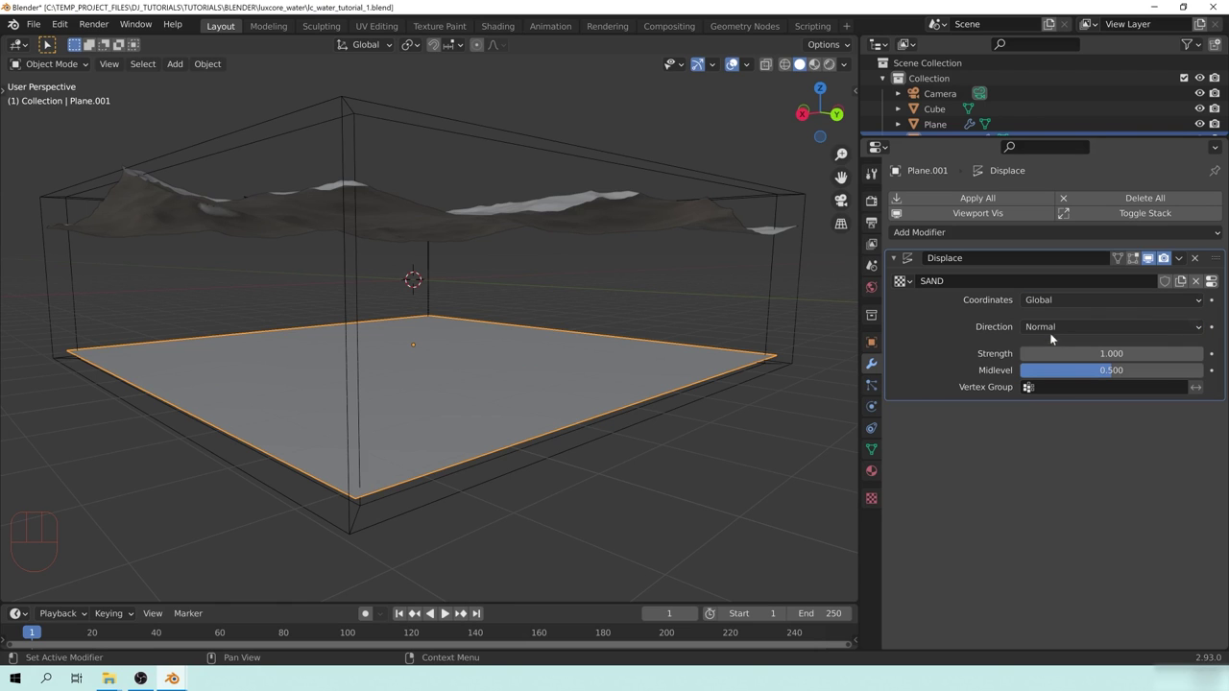
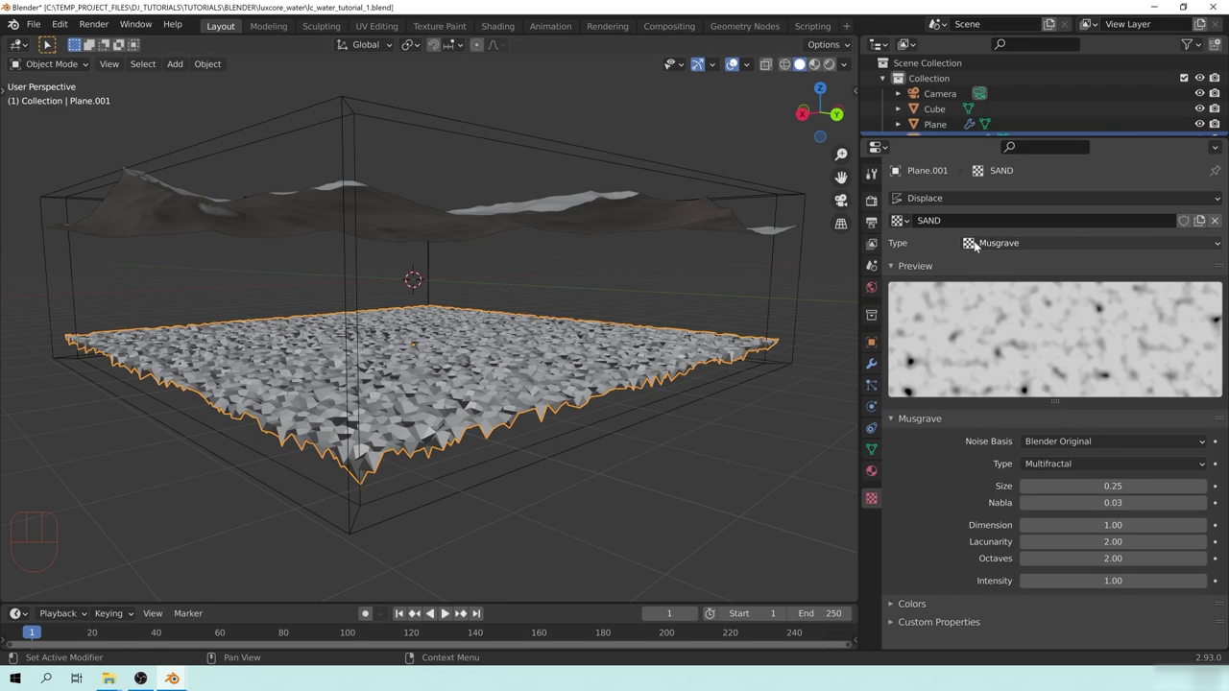
# Step: Make SAND an fBM Musgrave texture: size 0.56, nabla 0.07, dimension 0.95, lacunarity 6, octaves 3.63
pyautogui.moveTo(1035, 244); pyautogui.dragTo(929, 484)
pyautogui.middleClick(551, 403)
pyautogui.middleClick(428, 343)
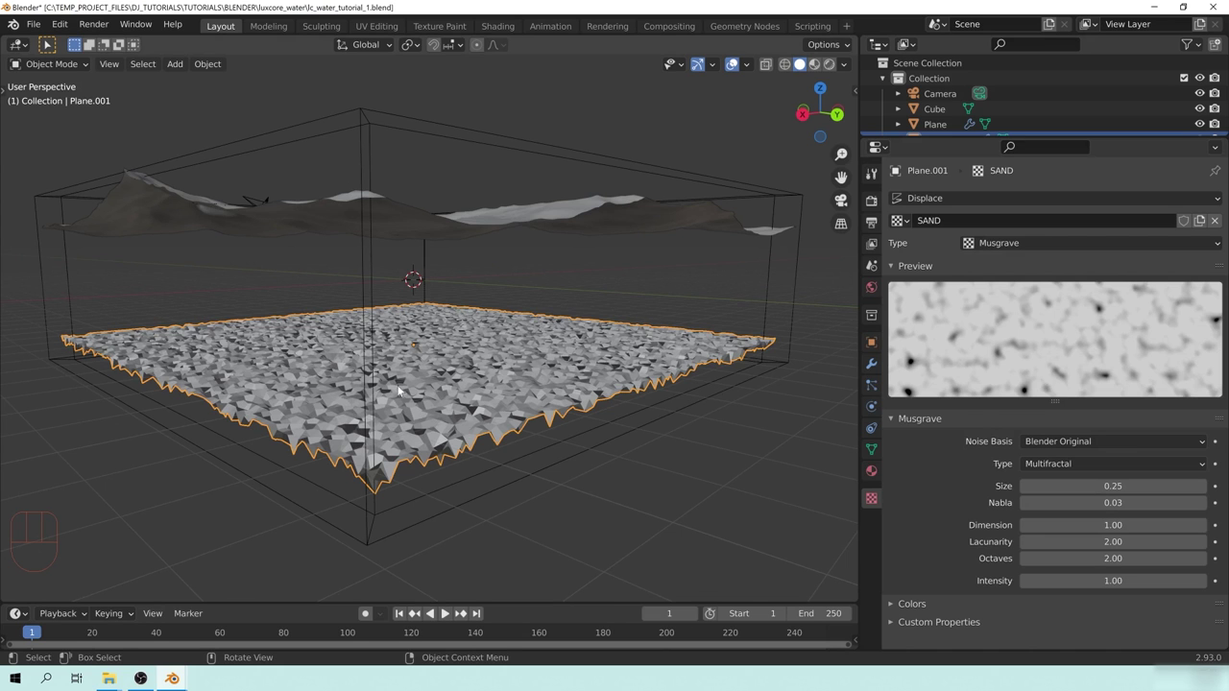
pyautogui.middleClick(431, 382)
pyautogui.middleClick(515, 471)
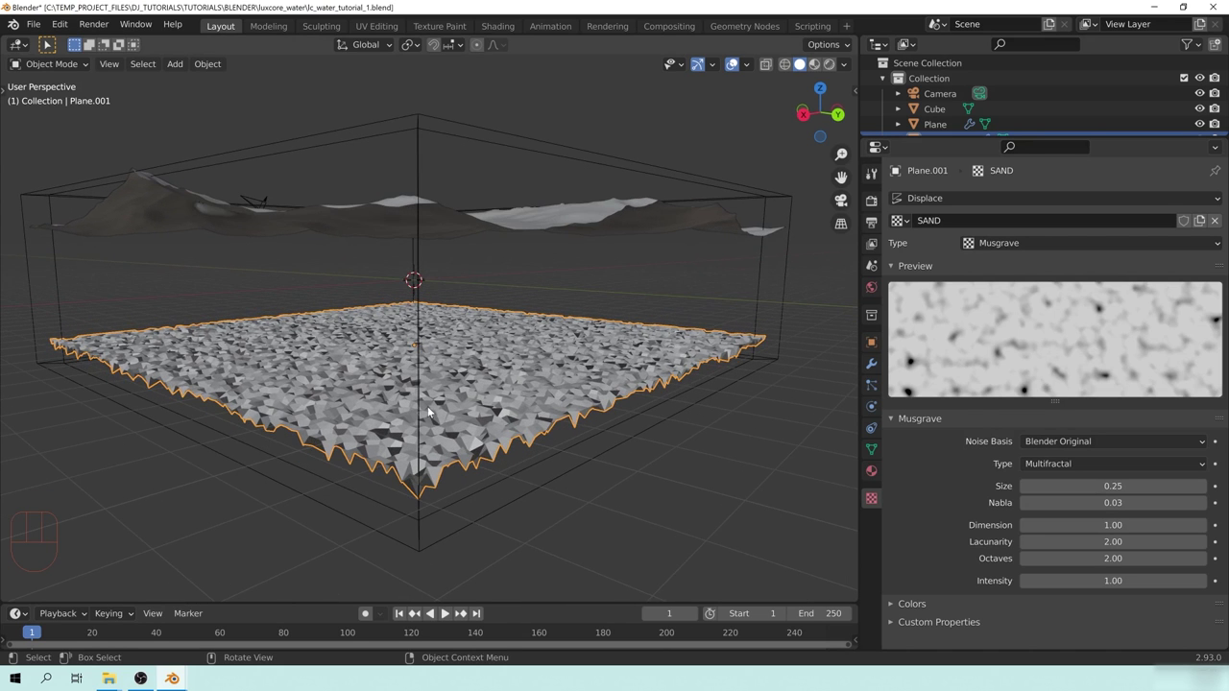
pyautogui.middleClick(474, 409)
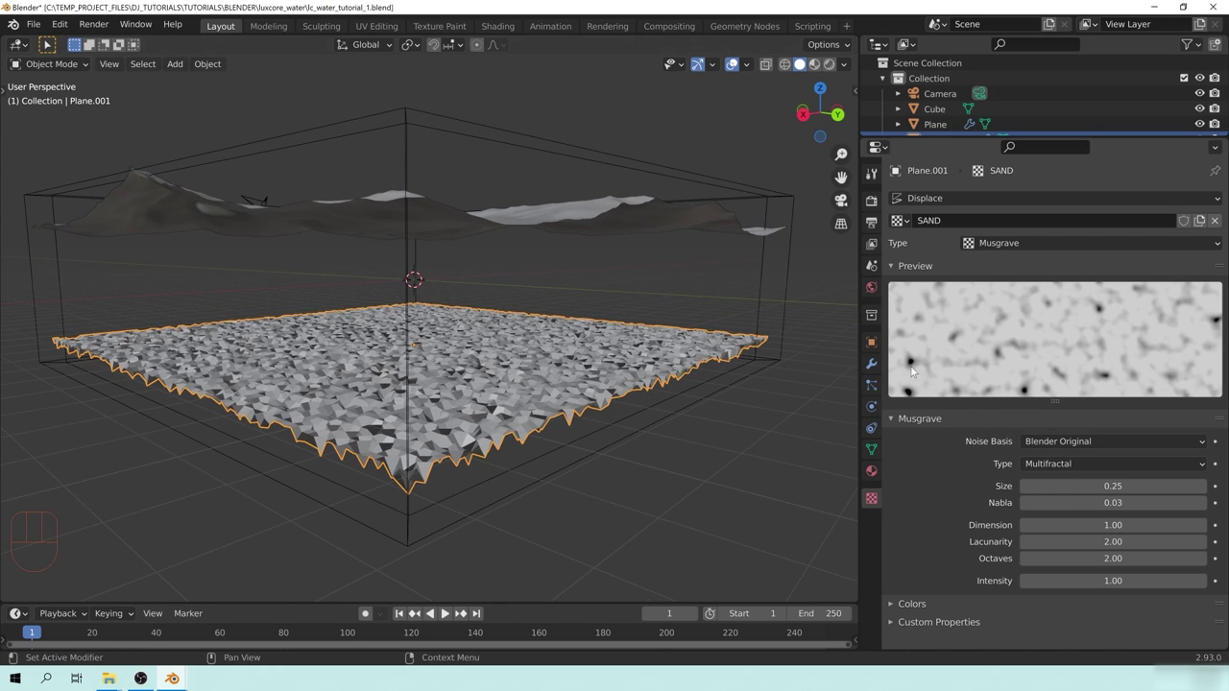
pyautogui.moveTo(900, 266); pyautogui.dragTo(936, 263)
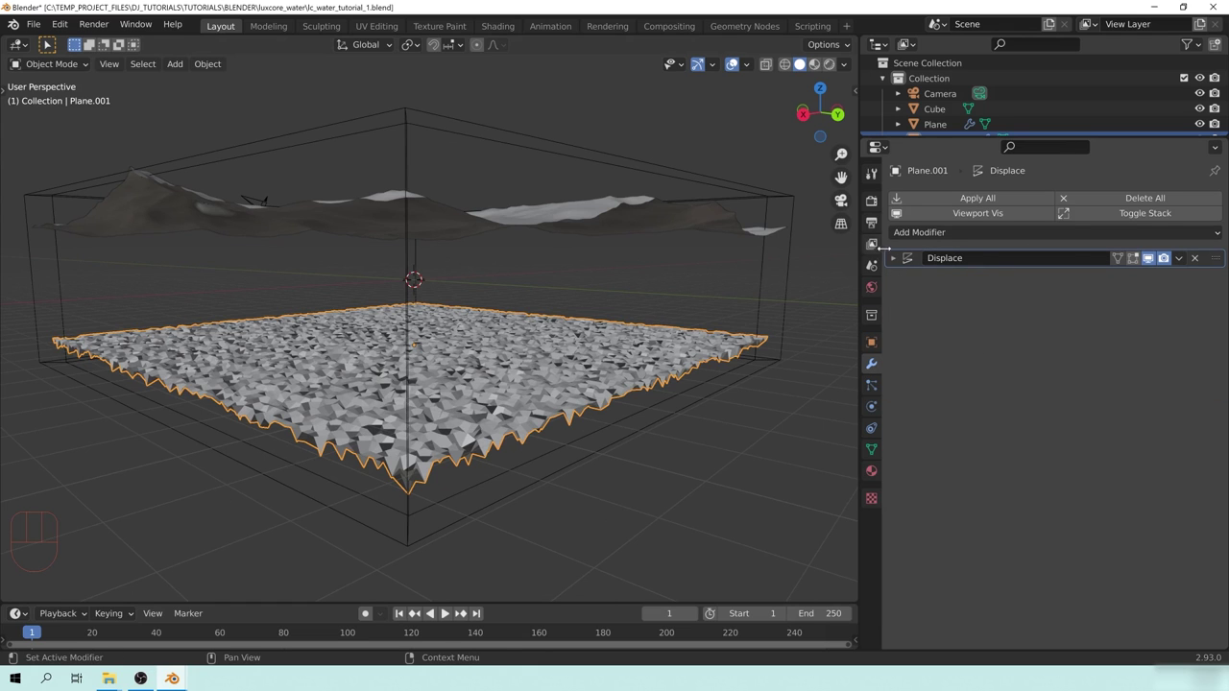
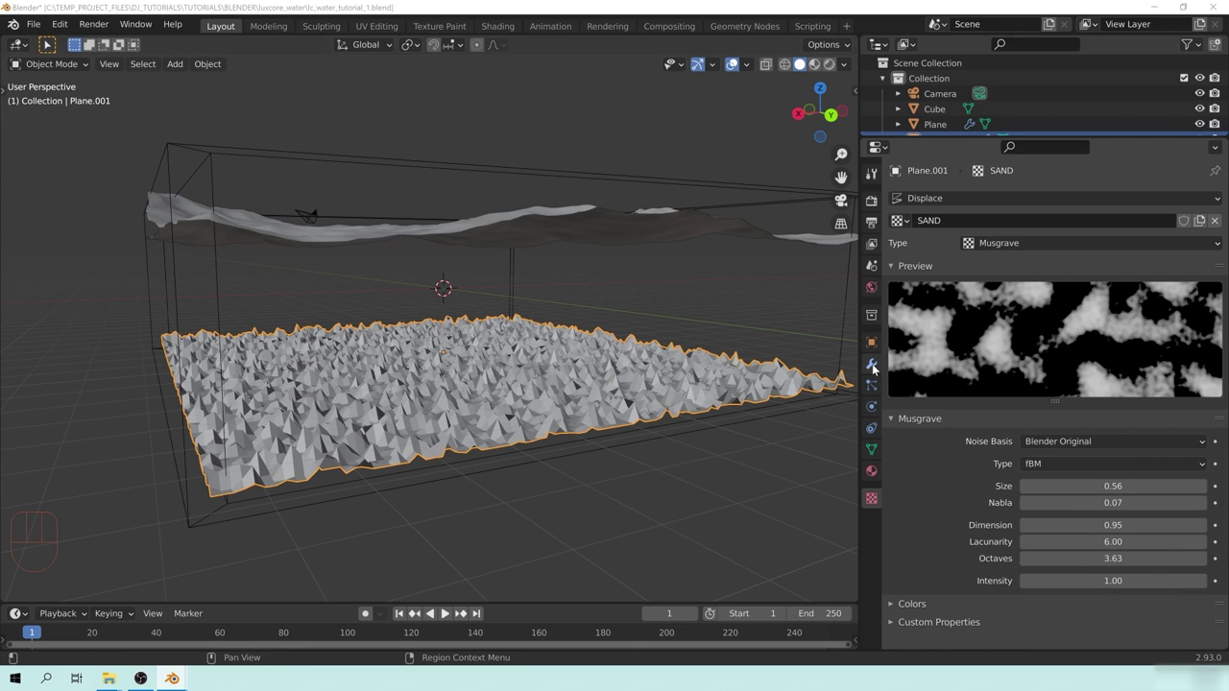
# Step: Raise the floor's Displace strength to 4.86 and lift the floor up along Z
pyautogui.click(877, 368)
pyautogui.moveTo(1063, 302); pyautogui.dragTo(1051, 324)
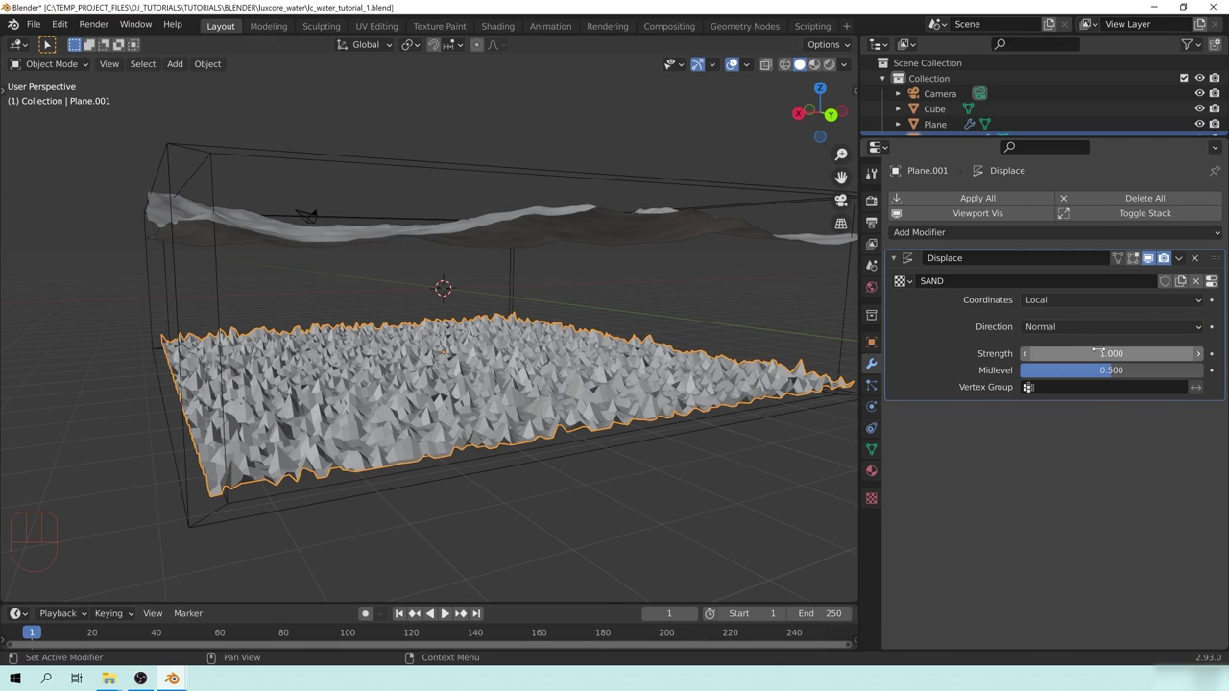
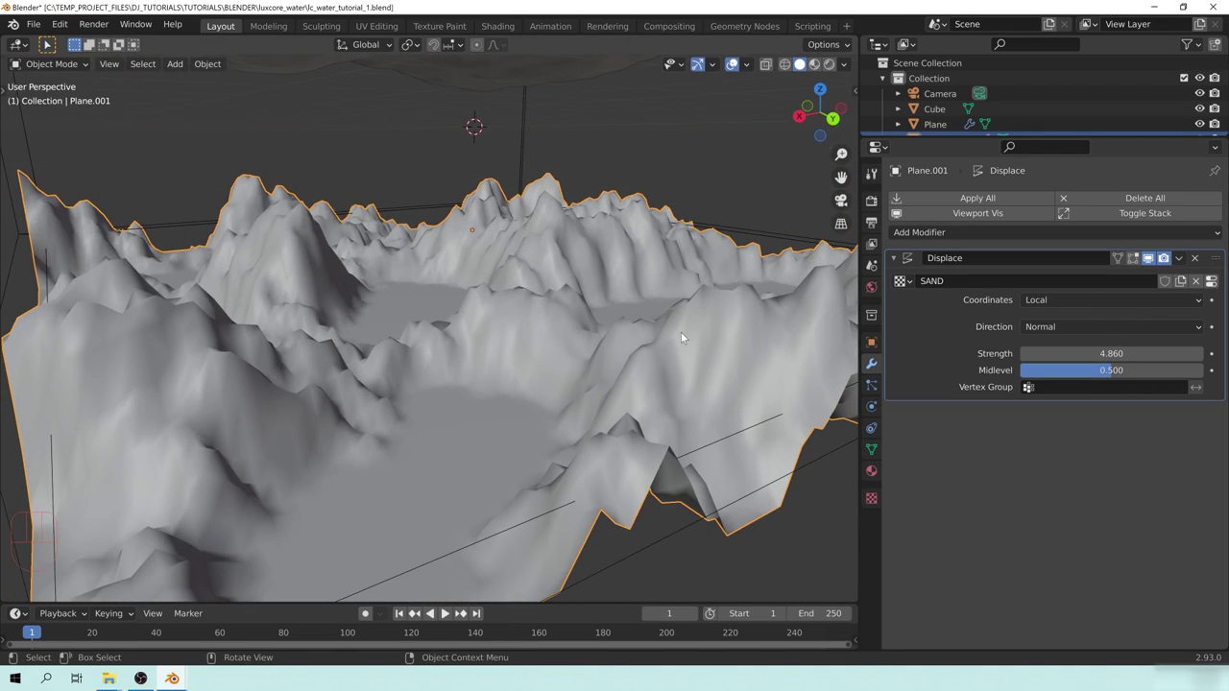
pyautogui.press('g')
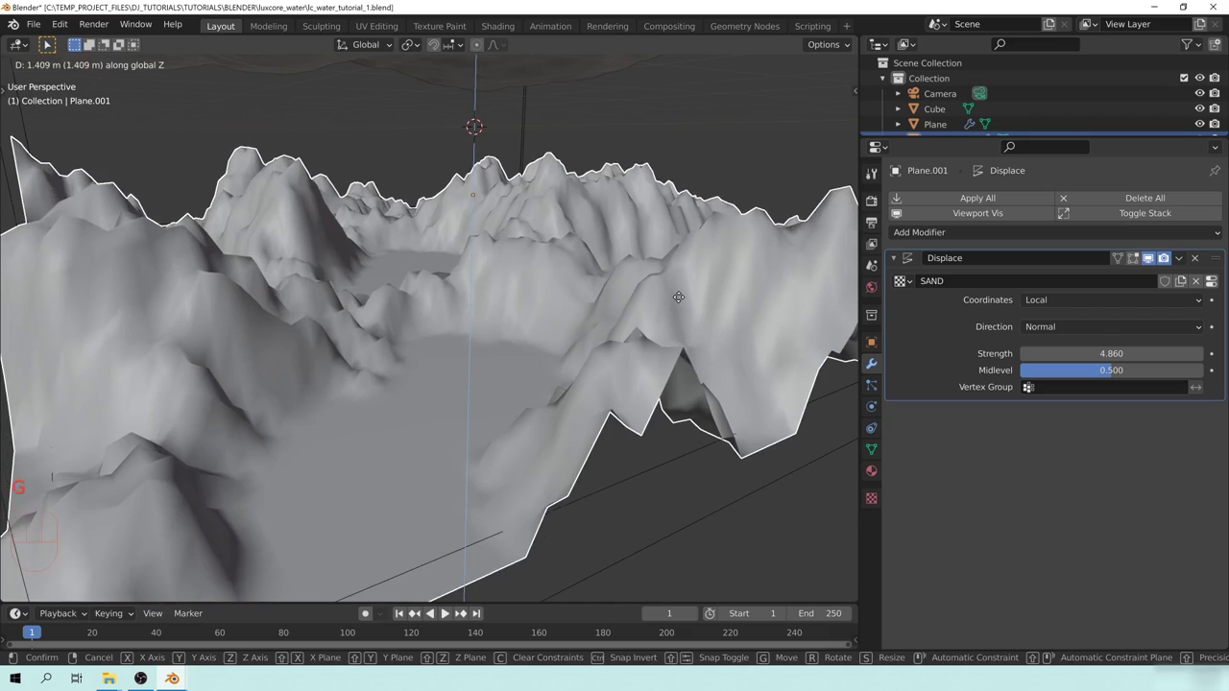
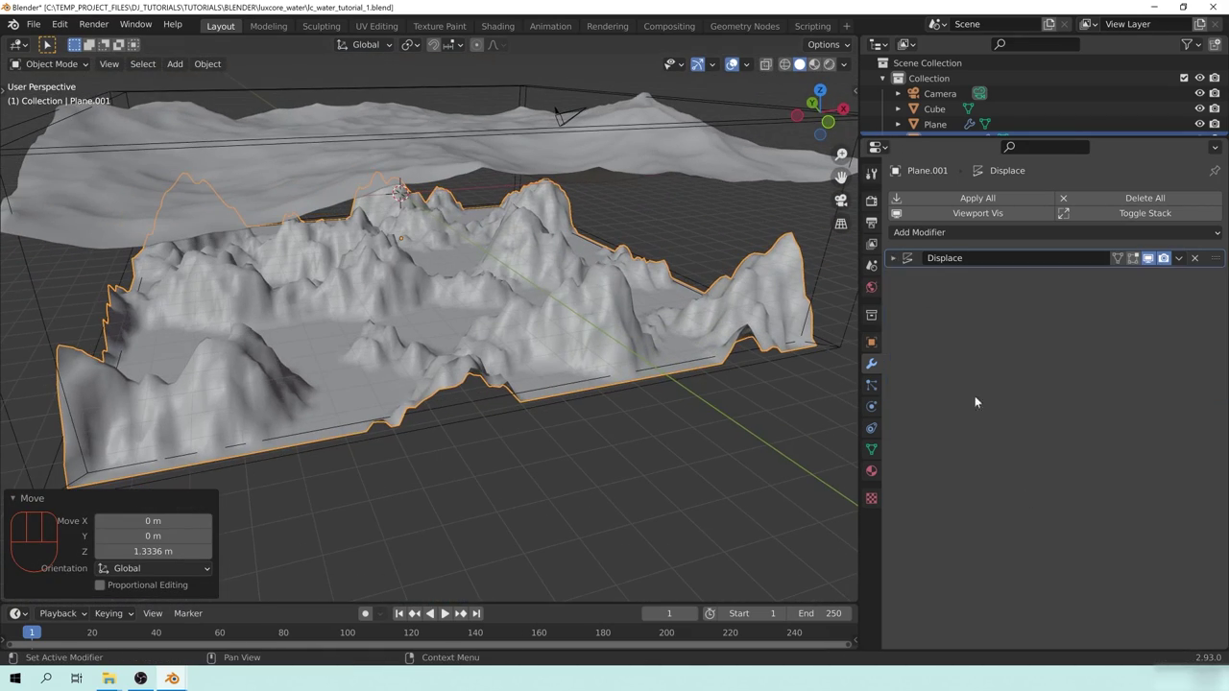
# Step: Inspect the mountainous terrain, save with Ctrl+S and add Subdivision smoothing to the floor
pyautogui.moveTo(551, 337); pyautogui.dragTo(493, 333)
pyautogui.moveTo(563, 321); pyautogui.dragTo(532, 299)
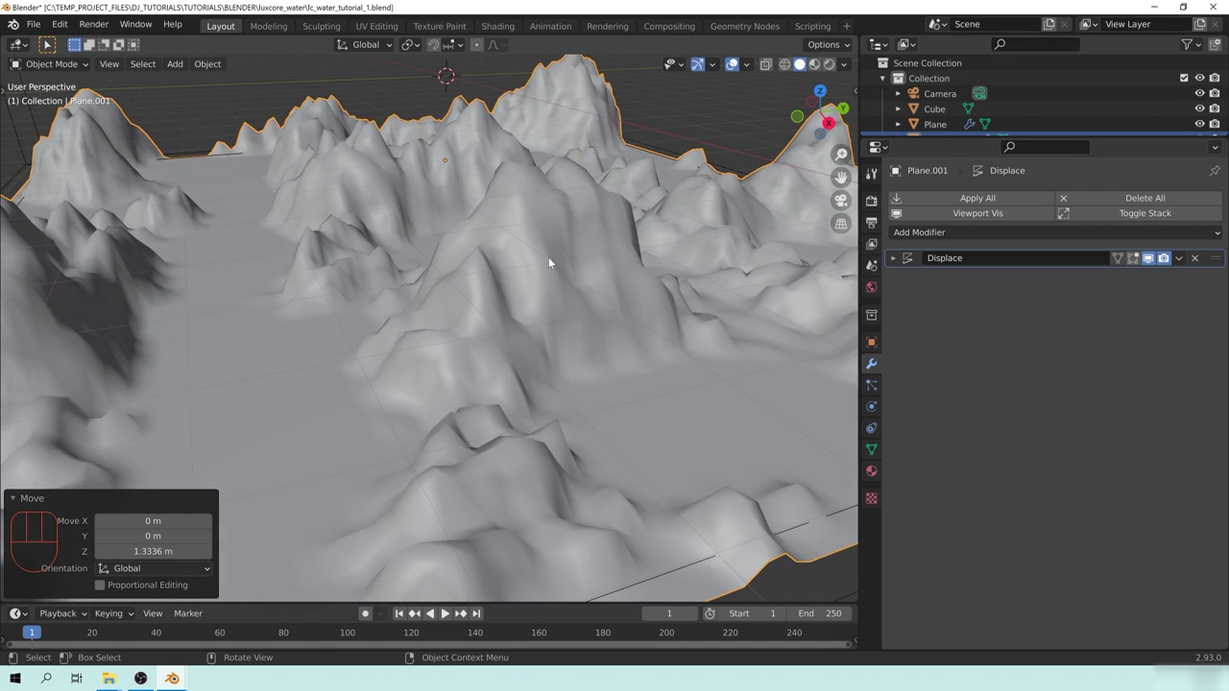
pyautogui.press('ctrl+s')
pyautogui.click(943, 232)
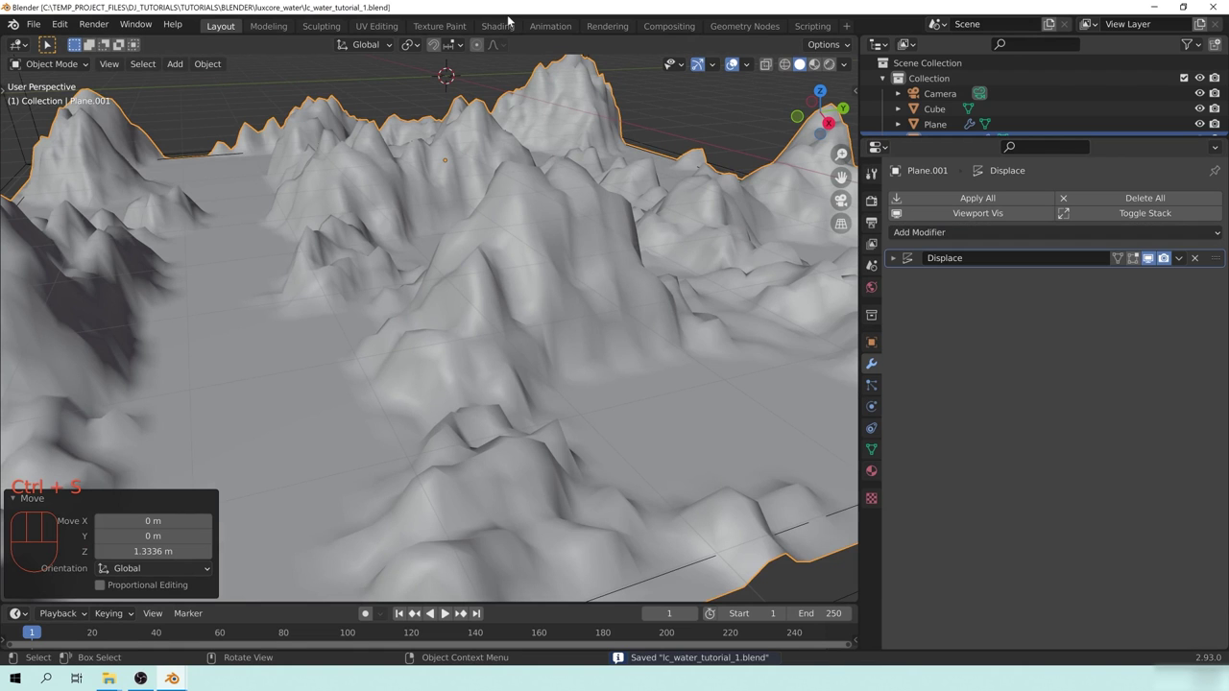
# Step: Add a Subdivision modifier to the floor and move it above the Displace modifier
pyautogui.press('ctrl+2')
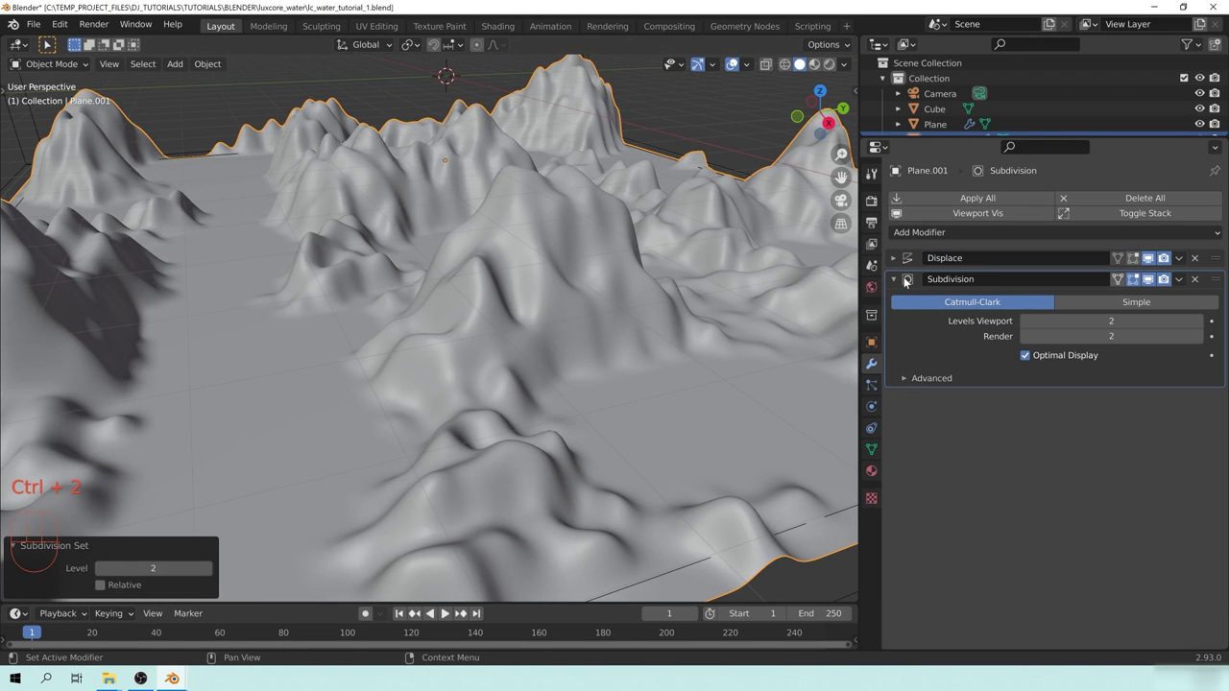
pyautogui.moveTo(1223, 281); pyautogui.dragTo(1221, 258)
pyautogui.moveTo(669, 398); pyautogui.dragTo(617, 391)
pyautogui.moveTo(528, 306); pyautogui.dragTo(589, 340)
pyautogui.moveTo(582, 334); pyautogui.dragTo(544, 327)
pyautogui.moveTo(477, 242); pyautogui.dragTo(531, 296)
pyautogui.moveTo(534, 291); pyautogui.dragTo(505, 283)
pyautogui.moveTo(355, 257); pyautogui.dragTo(473, 315)
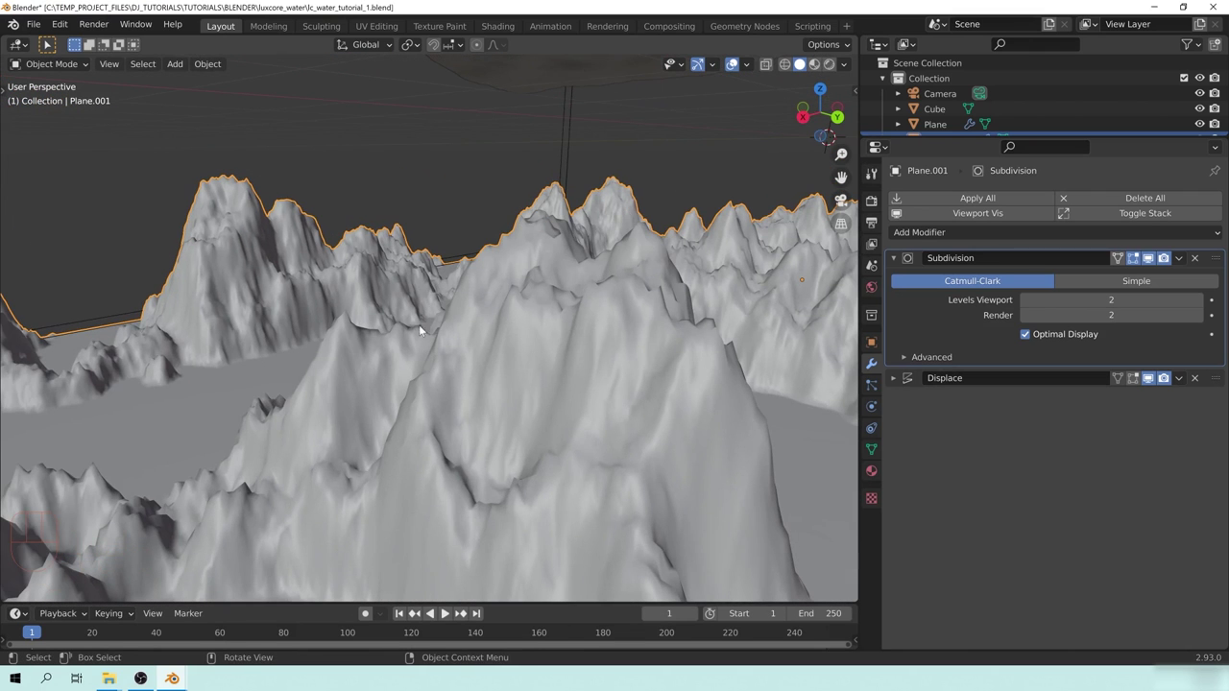
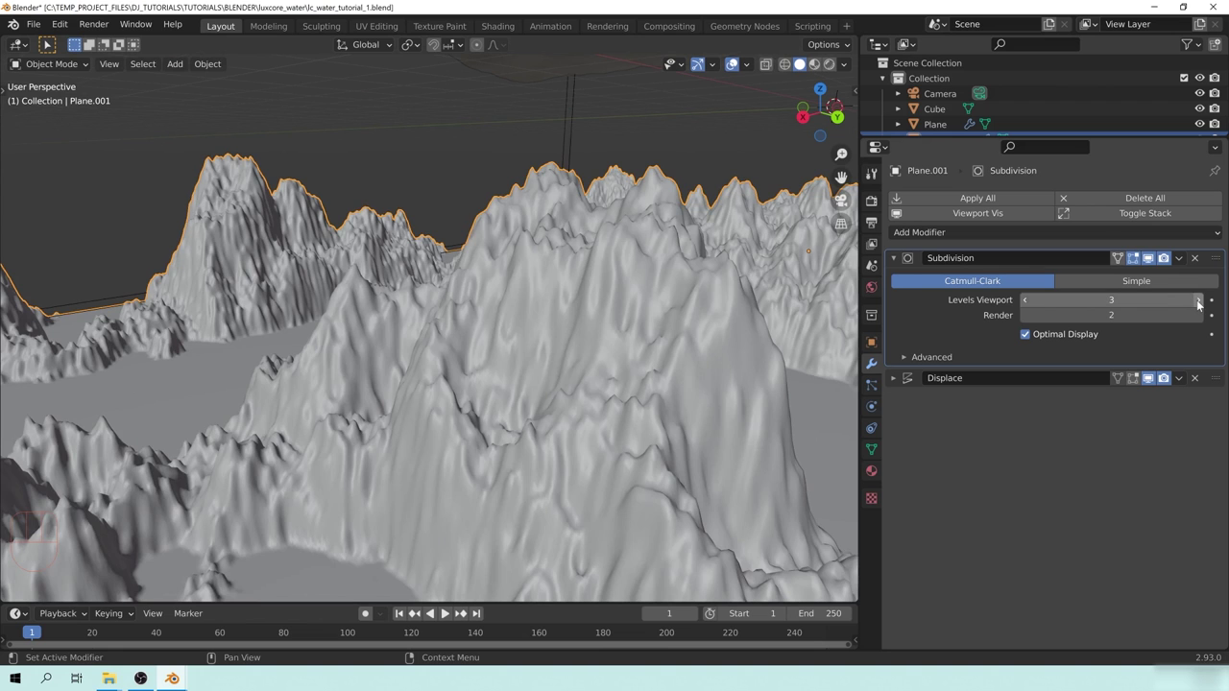
# Step: Raise the Subdivision viewport level to 4 to match render, then inspect the smoothed terrain
pyautogui.click(1201, 307)
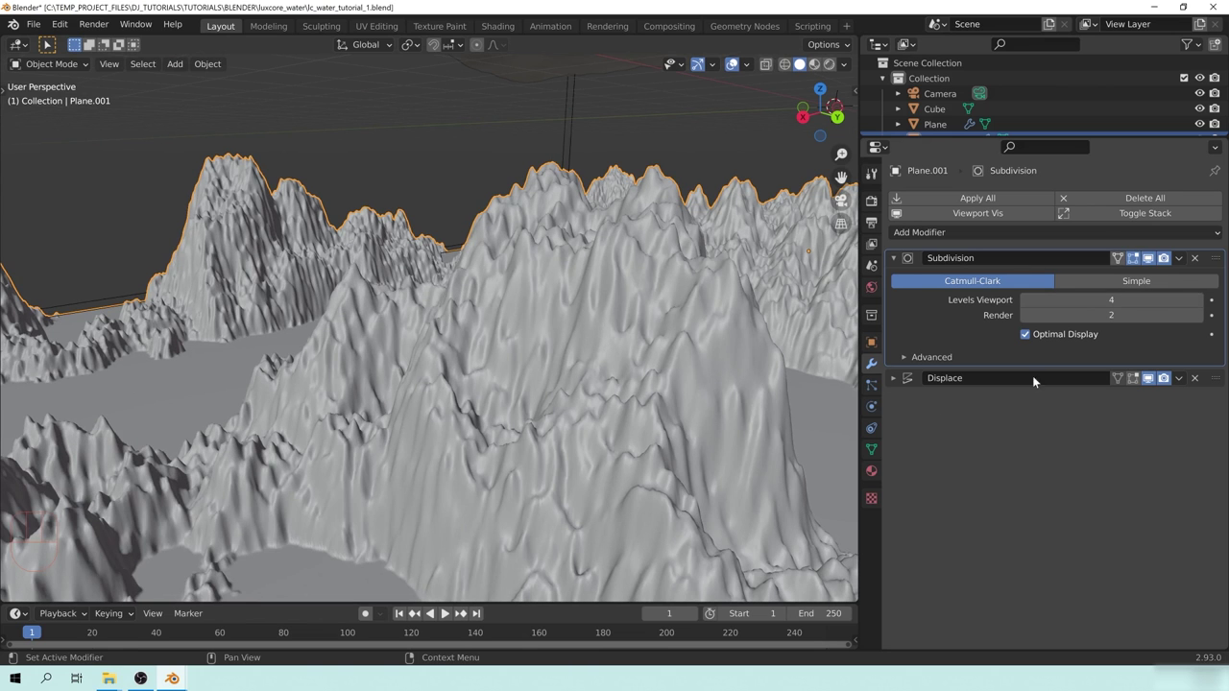
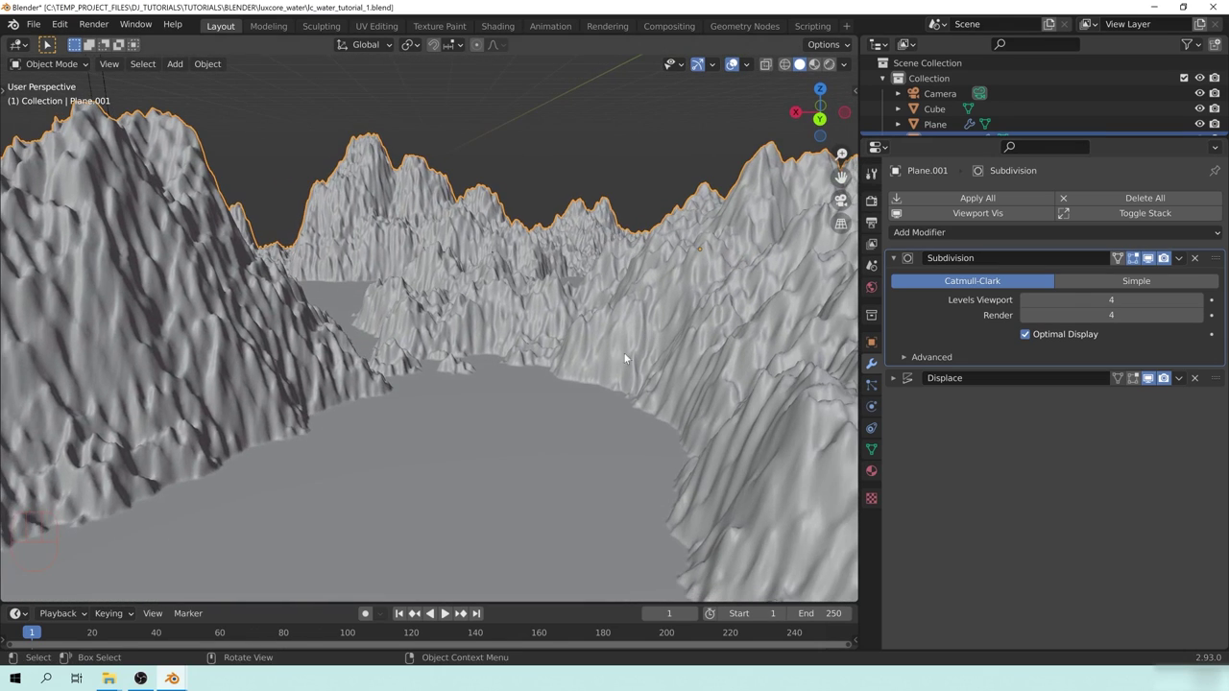
pyautogui.middleClick(522, 363)
pyautogui.moveTo(520, 345); pyautogui.dragTo(567, 355)
pyautogui.moveTo(650, 362); pyautogui.dragTo(586, 347)
pyautogui.middleClick(592, 338)
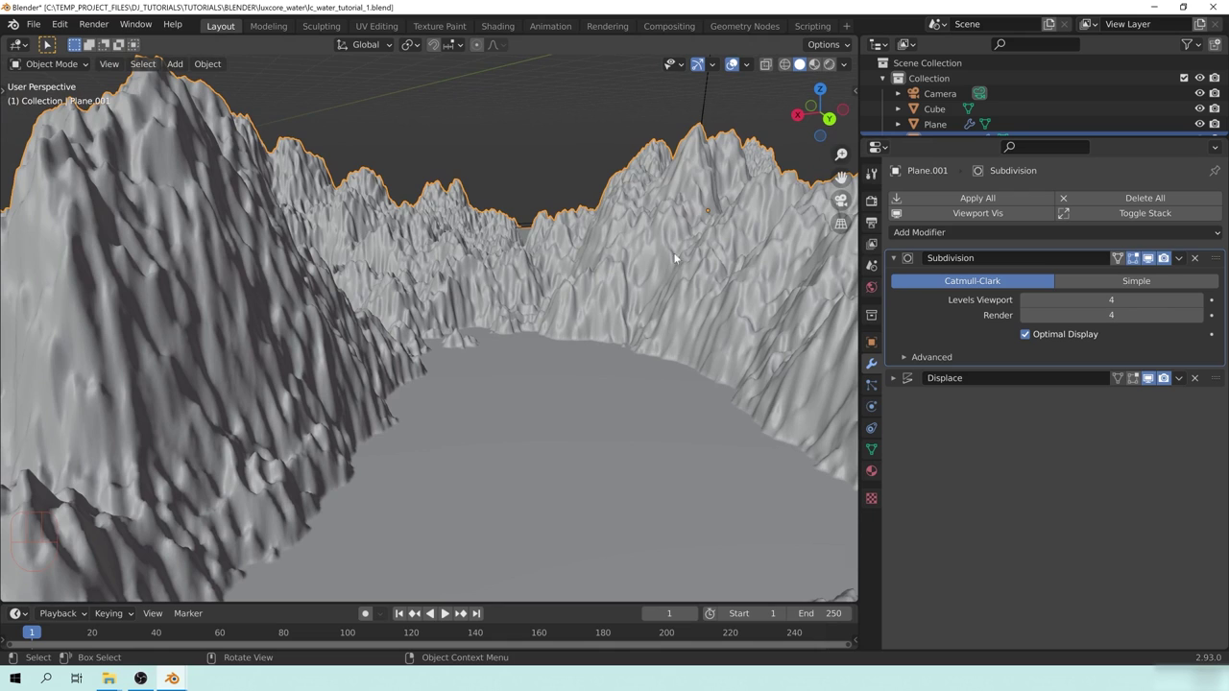
pyautogui.moveTo(732, 371); pyautogui.dragTo(631, 339)
pyautogui.middleClick(564, 298)
pyautogui.middleClick(534, 313)
pyautogui.moveTo(592, 284); pyautogui.dragTo(576, 323)
pyautogui.middleClick(565, 334)
pyautogui.moveTo(454, 366); pyautogui.dragTo(513, 352)
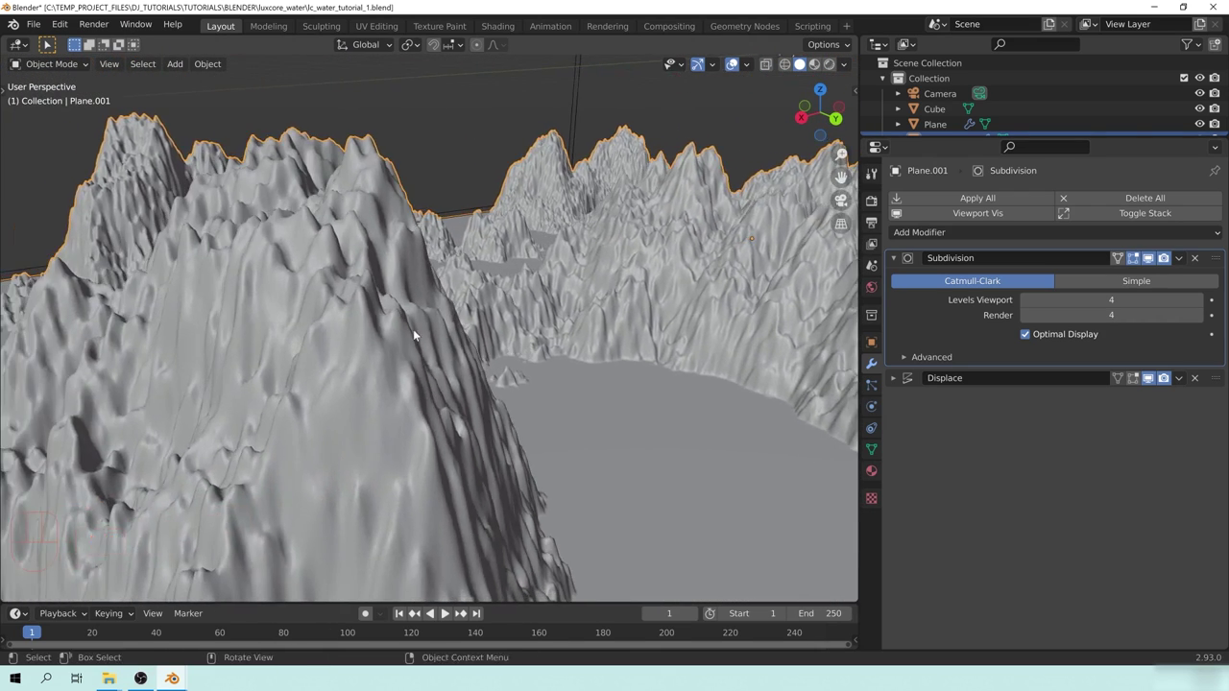
pyautogui.moveTo(511, 399); pyautogui.dragTo(537, 374)
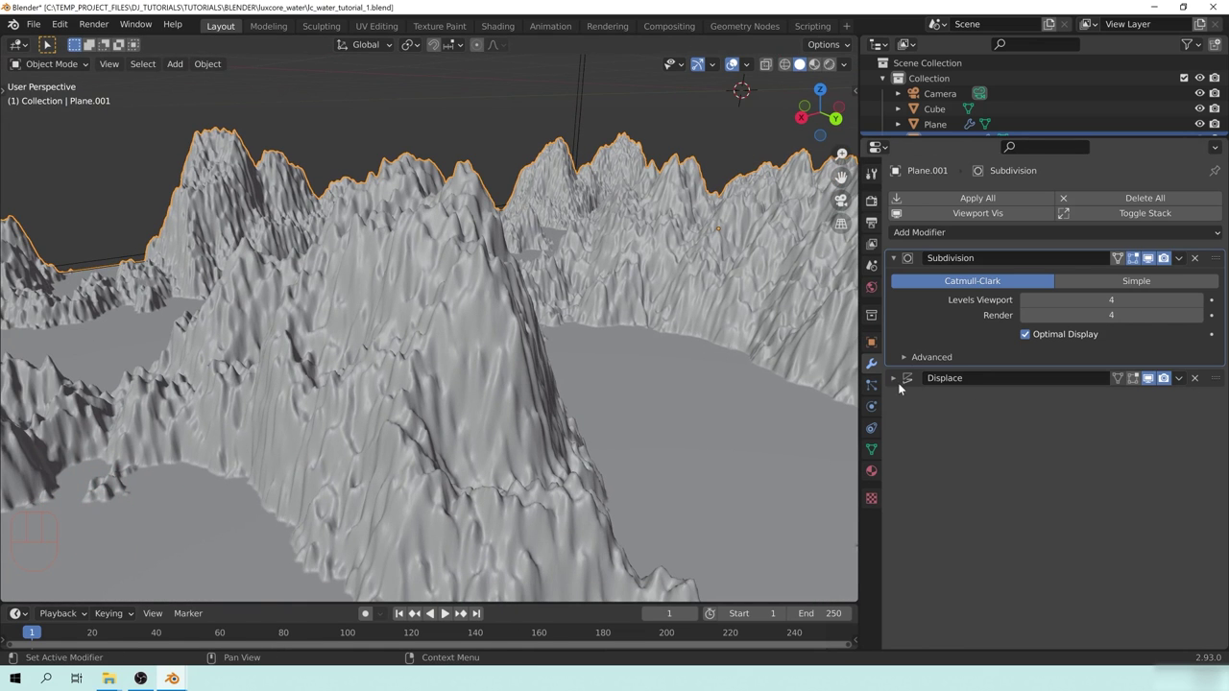
# Step: Enlarge the floor's SAND texture to size 5 for broader mountains and review the terrain
pyautogui.click(896, 386)
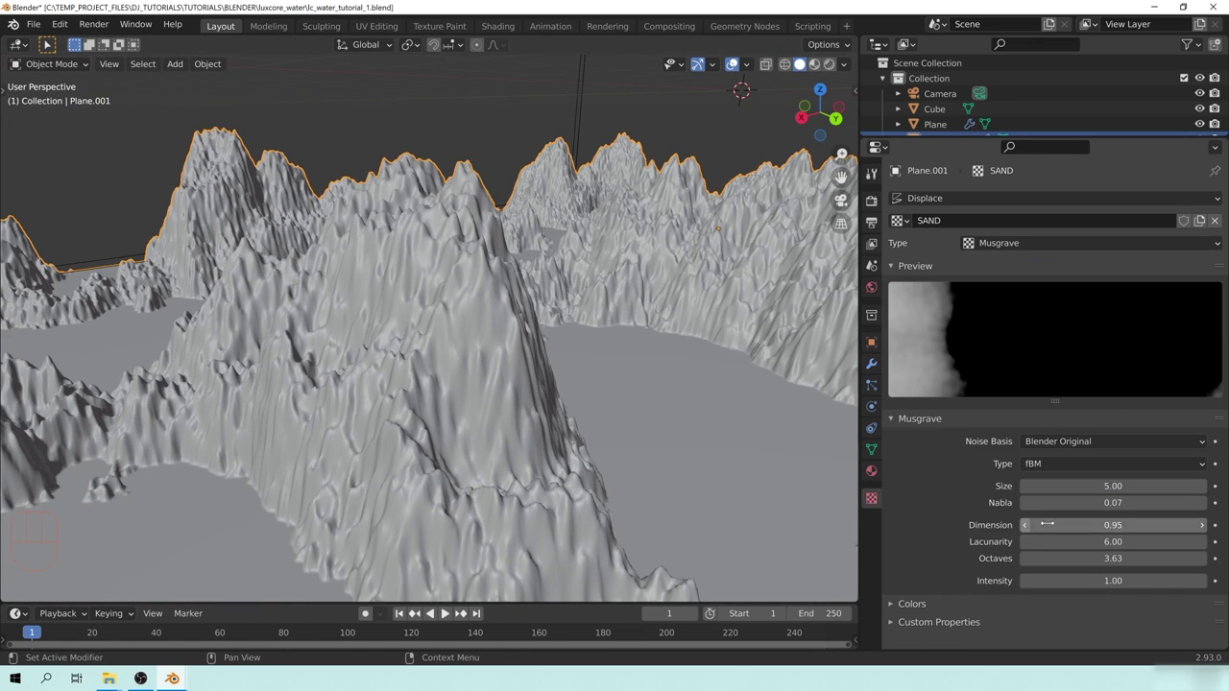
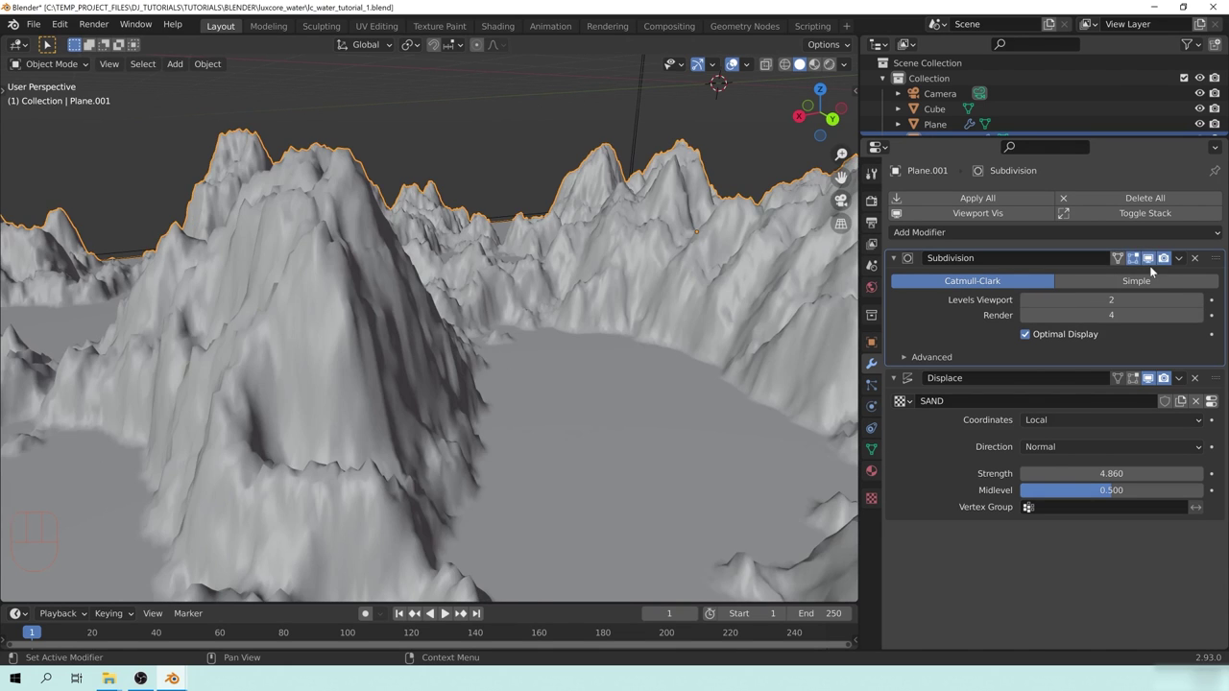
pyautogui.middleClick(575, 356)
pyautogui.click(506, 340)
pyautogui.click(460, 289)
pyautogui.click(342, 439)
pyautogui.middleClick(314, 257)
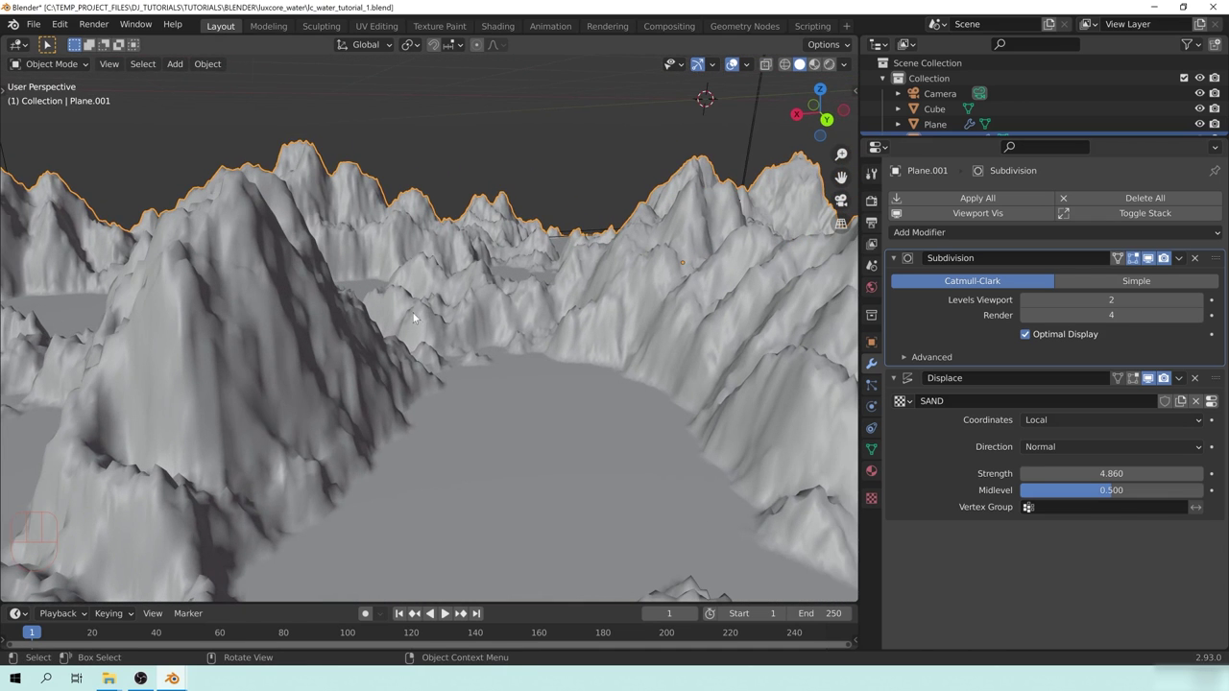
pyautogui.moveTo(759, 432); pyautogui.dragTo(688, 404)
pyautogui.moveTo(701, 289); pyautogui.dragTo(687, 301)
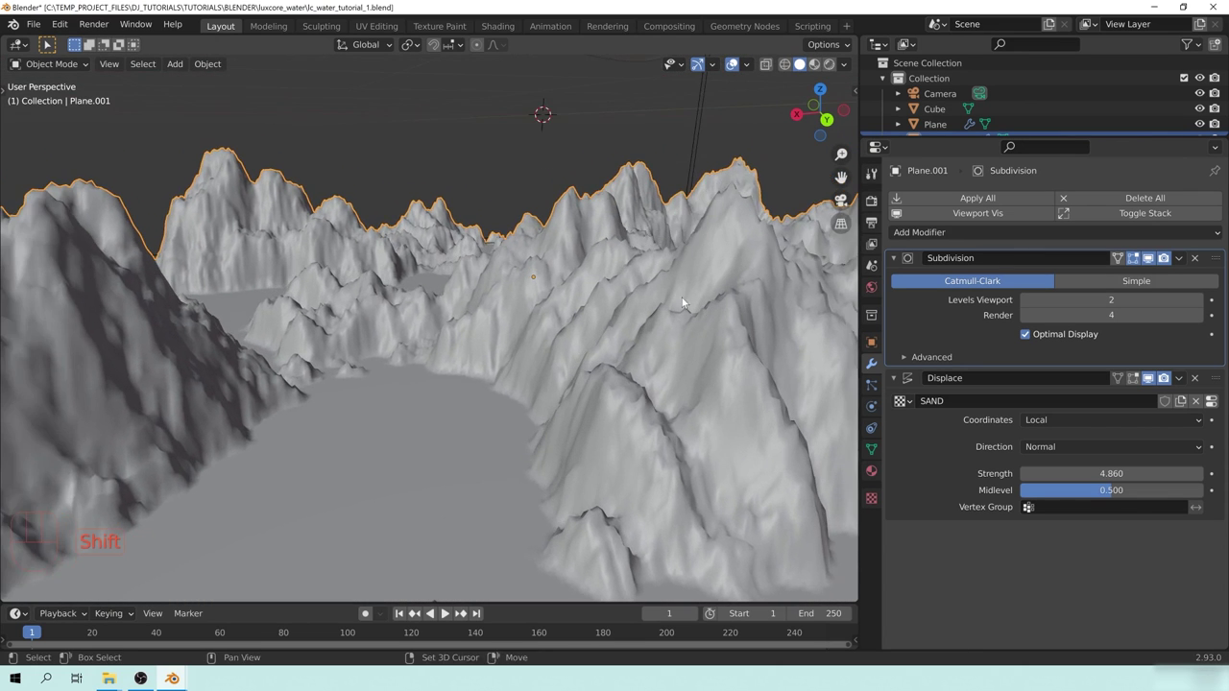
pyautogui.moveTo(570, 301); pyautogui.dragTo(615, 267)
# Step: Collapse the modifier panels and drop the Subdivision viewport level to 1, keeping render at 4
pyautogui.click(897, 262)
pyautogui.click(896, 284)
pyautogui.click(633, 315)
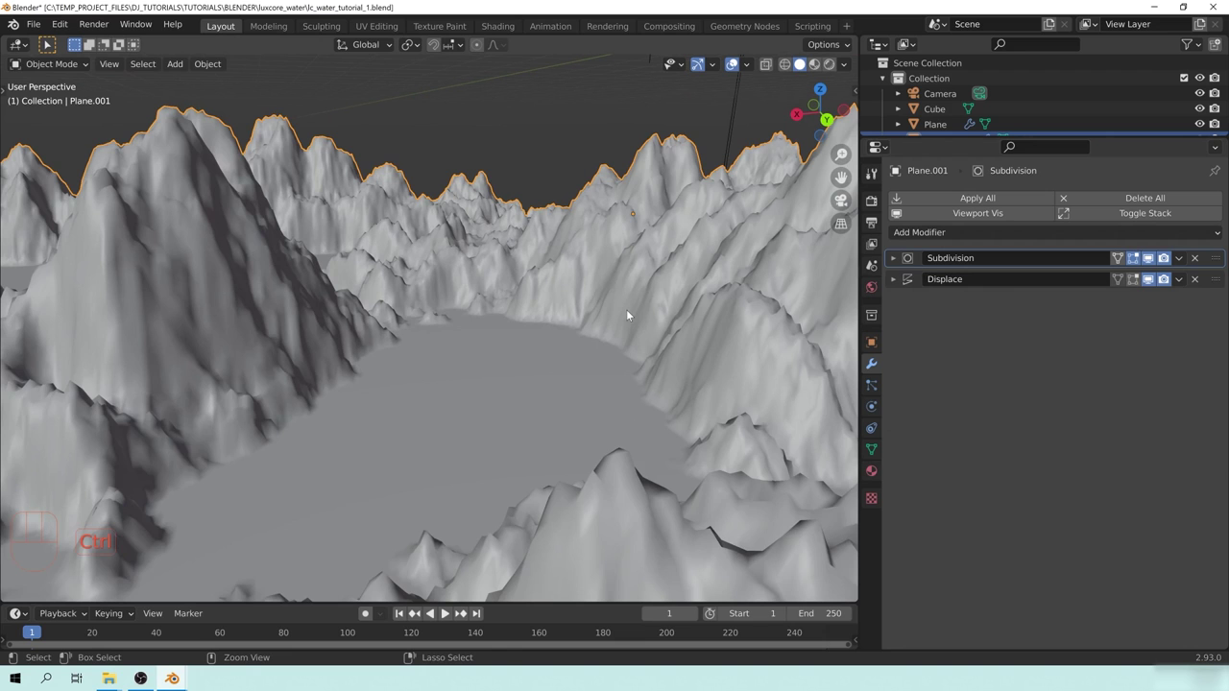
pyautogui.press('ctrl+1')
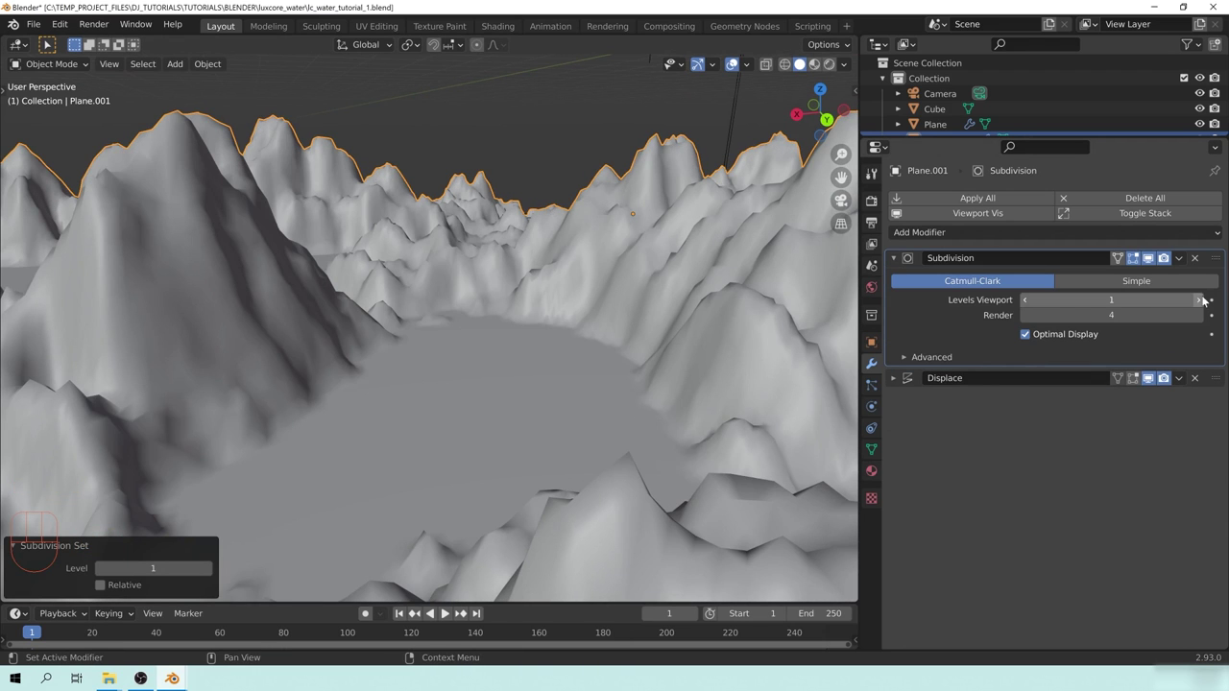
# Step: Add a second Subdivision Surface after Displace at level 1 to smooth the displaced mountains
pyautogui.click(897, 261)
pyautogui.moveTo(958, 236); pyautogui.dragTo(943, 481)
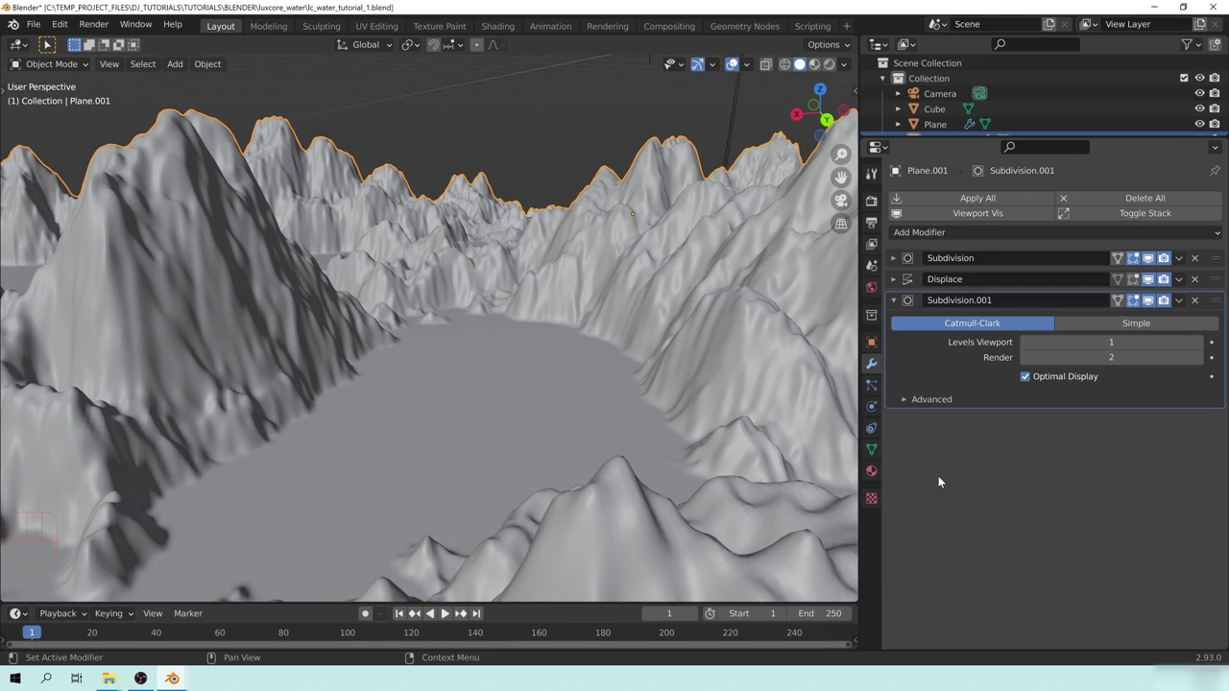
pyautogui.middleClick(610, 351)
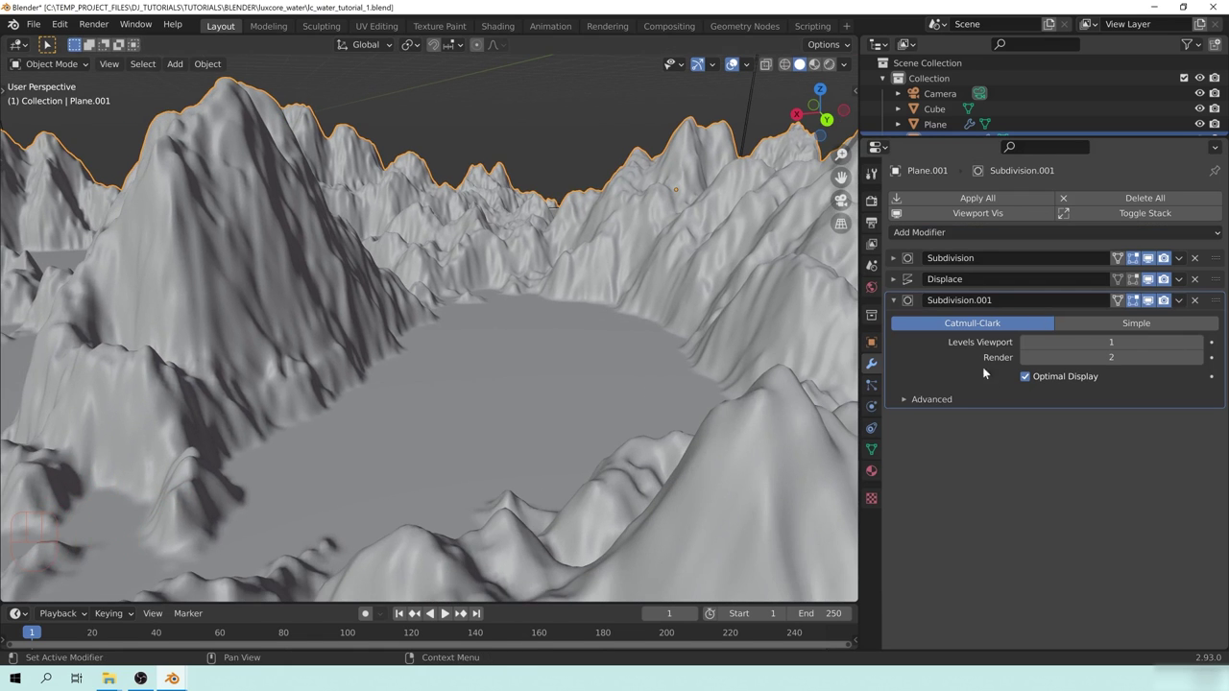
pyautogui.click(1029, 364)
pyautogui.moveTo(752, 312); pyautogui.dragTo(634, 315)
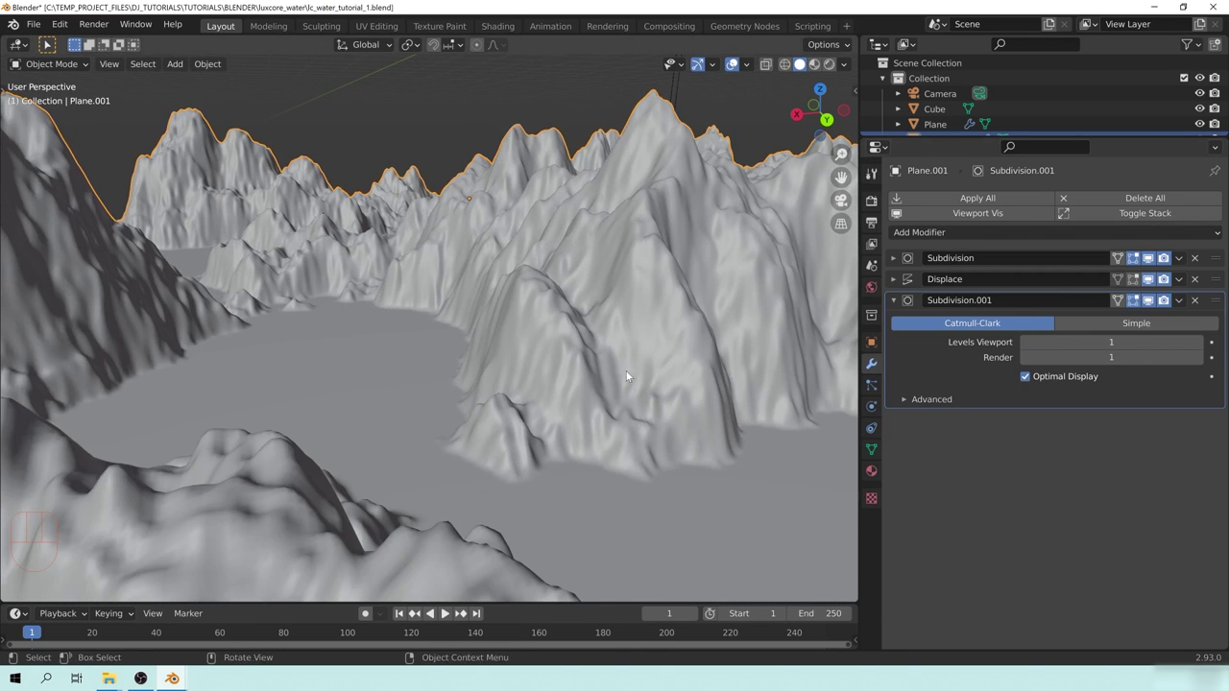
pyautogui.middleClick(647, 315)
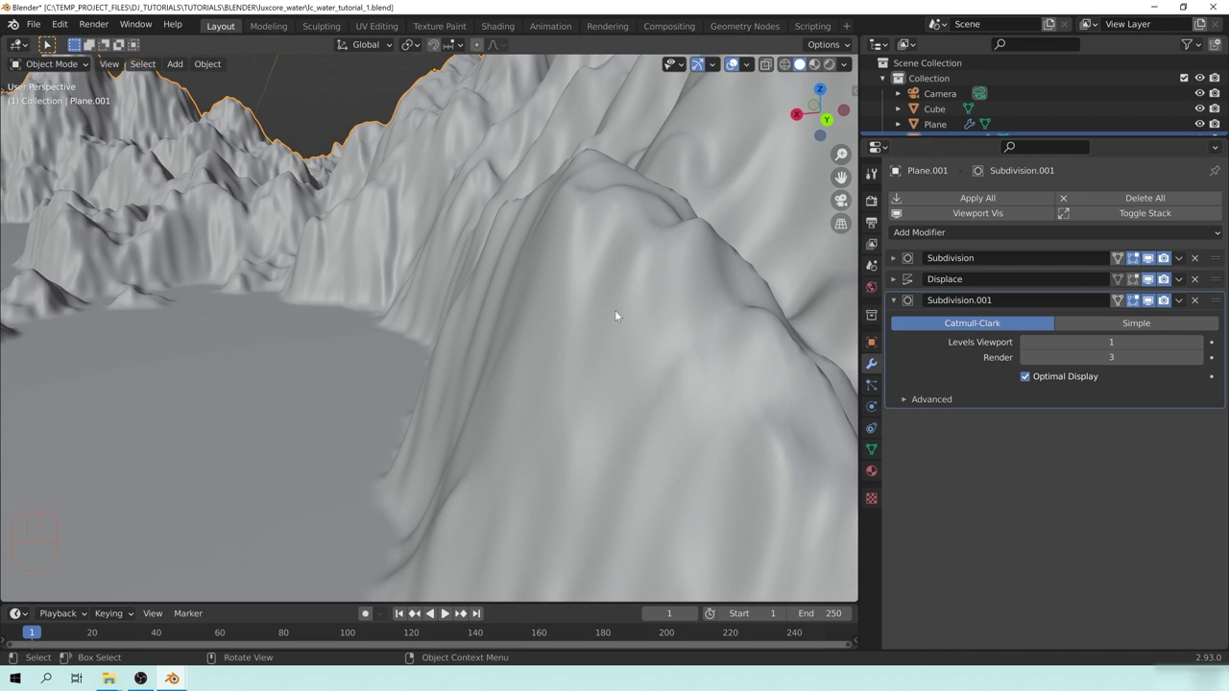
# Step: Pull back and orbit the view to see the whole wire box and terrain floor
pyautogui.middleClick(596, 271)
pyautogui.moveTo(615, 277); pyautogui.dragTo(601, 296)
pyautogui.moveTo(692, 250); pyautogui.dragTo(655, 249)
pyautogui.moveTo(451, 314); pyautogui.dragTo(670, 277)
pyautogui.moveTo(514, 319); pyautogui.dragTo(514, 320)
pyautogui.moveTo(446, 301); pyautogui.dragTo(493, 300)
pyautogui.press('alt+a')
pyautogui.moveTo(595, 312); pyautogui.dragTo(555, 295)
pyautogui.moveTo(667, 274); pyautogui.dragTo(590, 281)
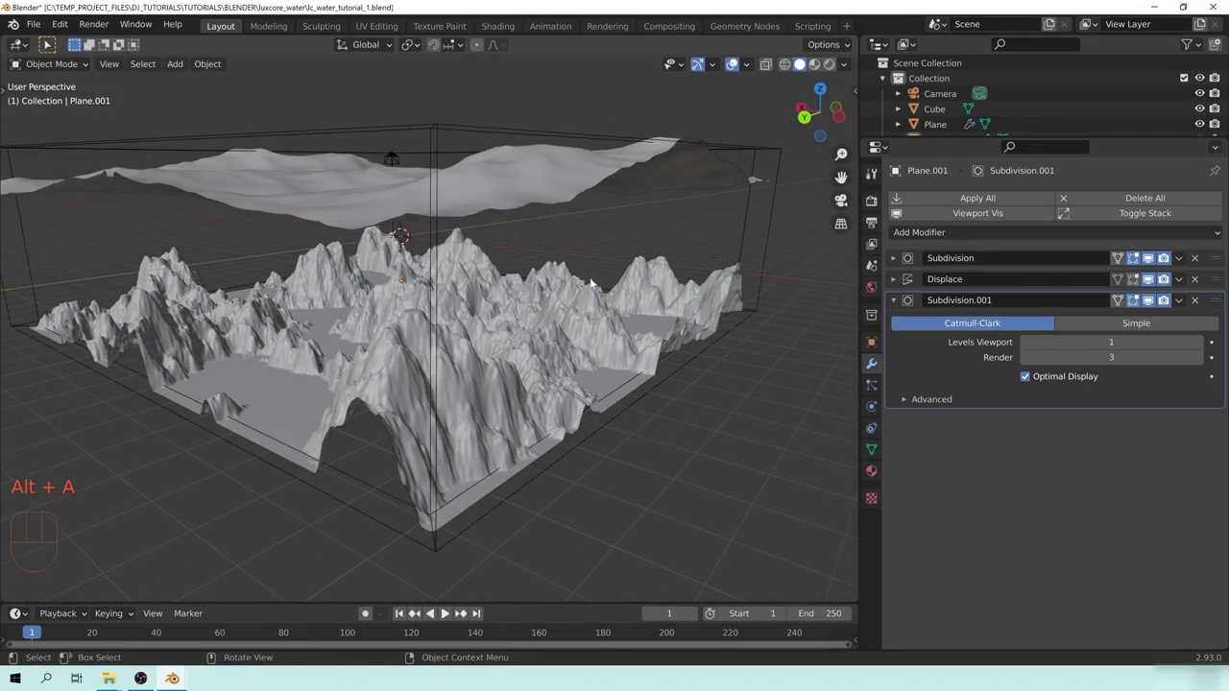